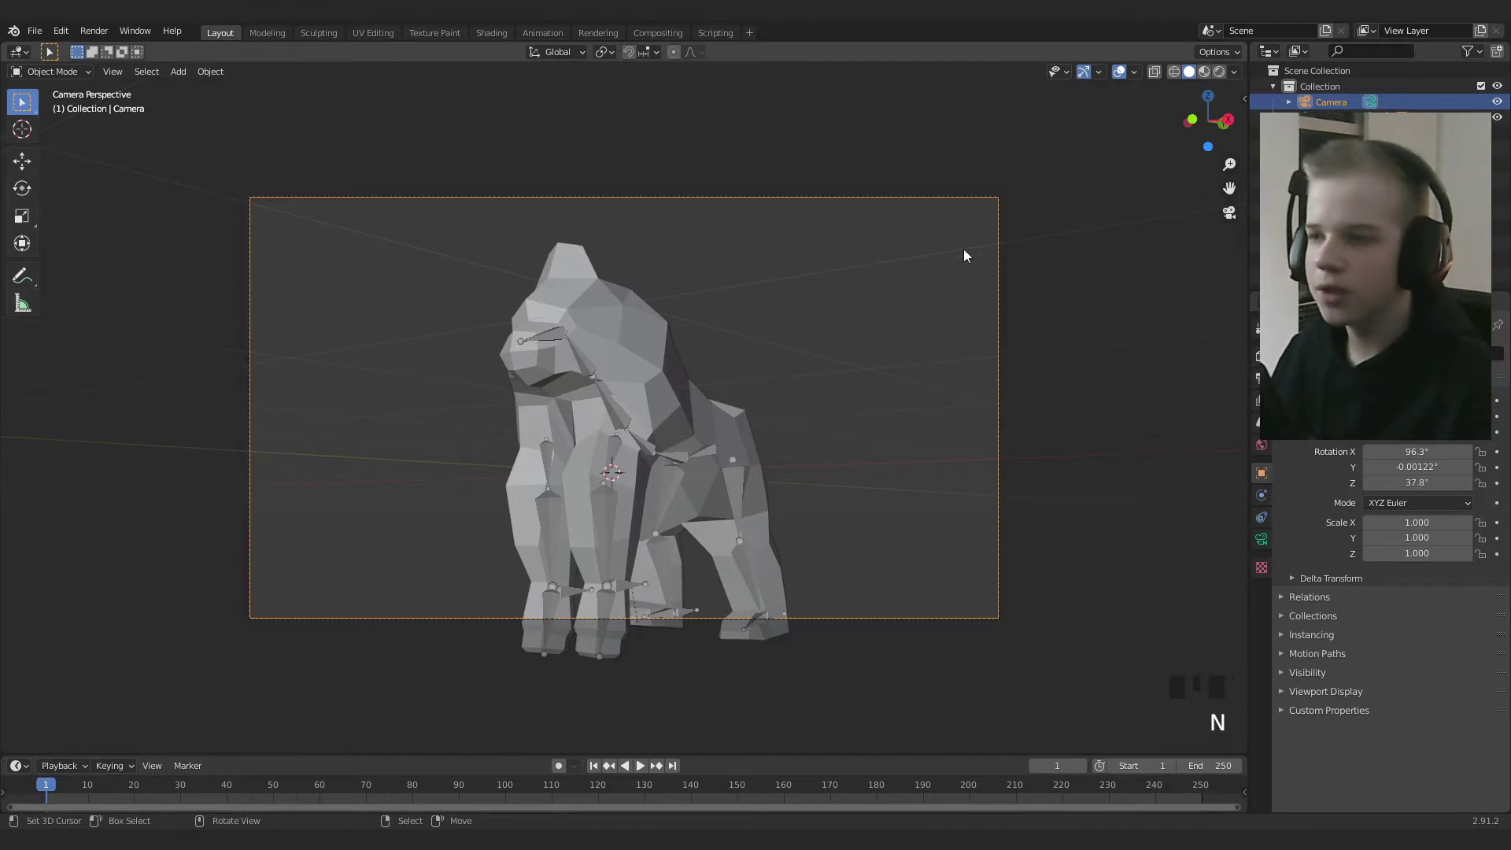
Frame the gorilla in the side orthographic view and bring up the Add menu for a sun light
scroll("down", 3)
scroll("up", 3)
scroll("down", 3)
scroll("down", 3)
scroll("up", 3)
scroll("down", 3)
key("KP_3")
key("shift+a")
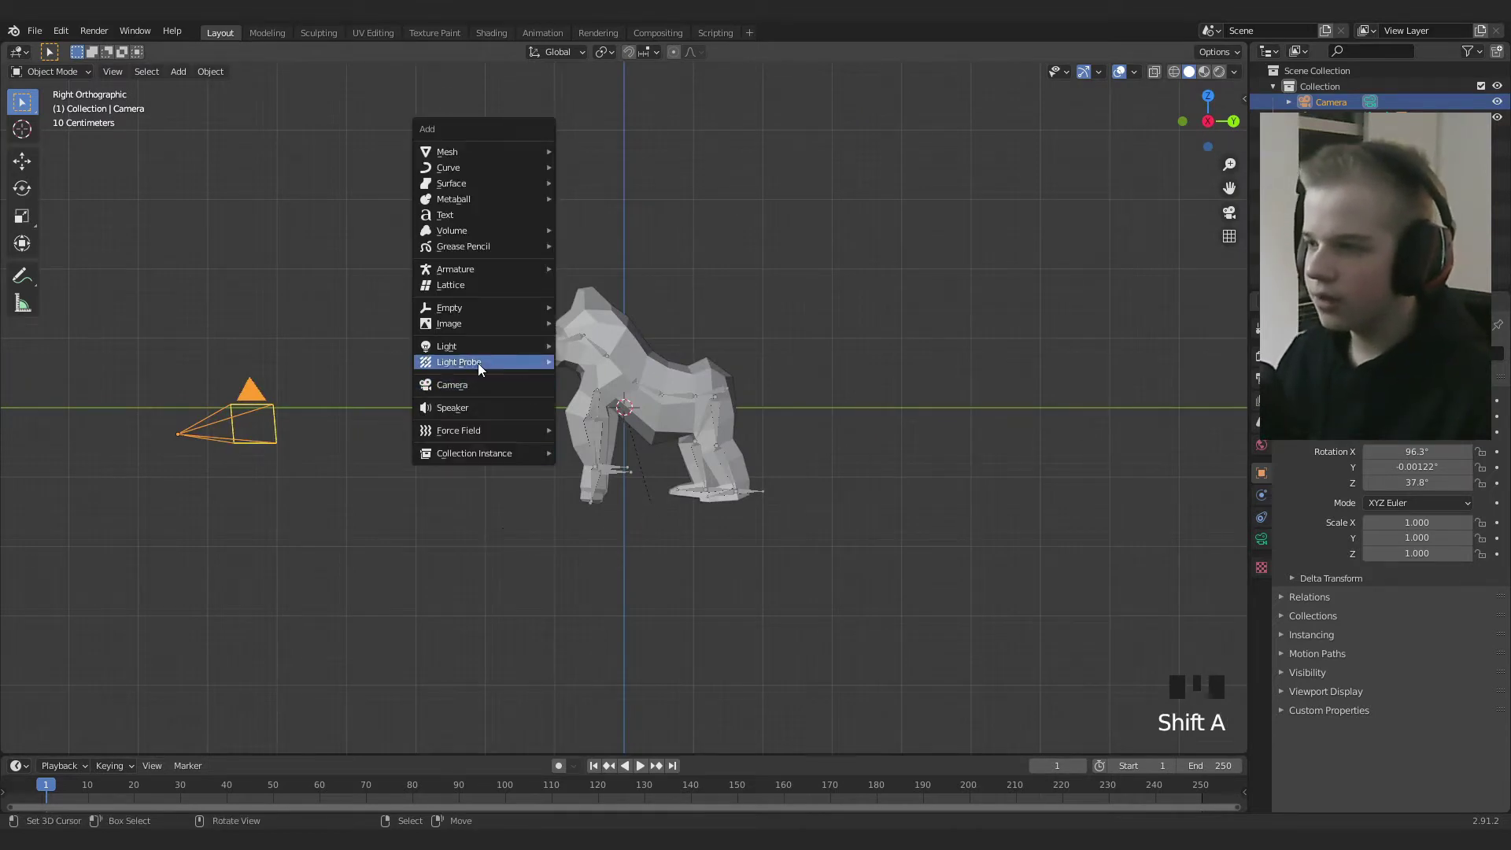
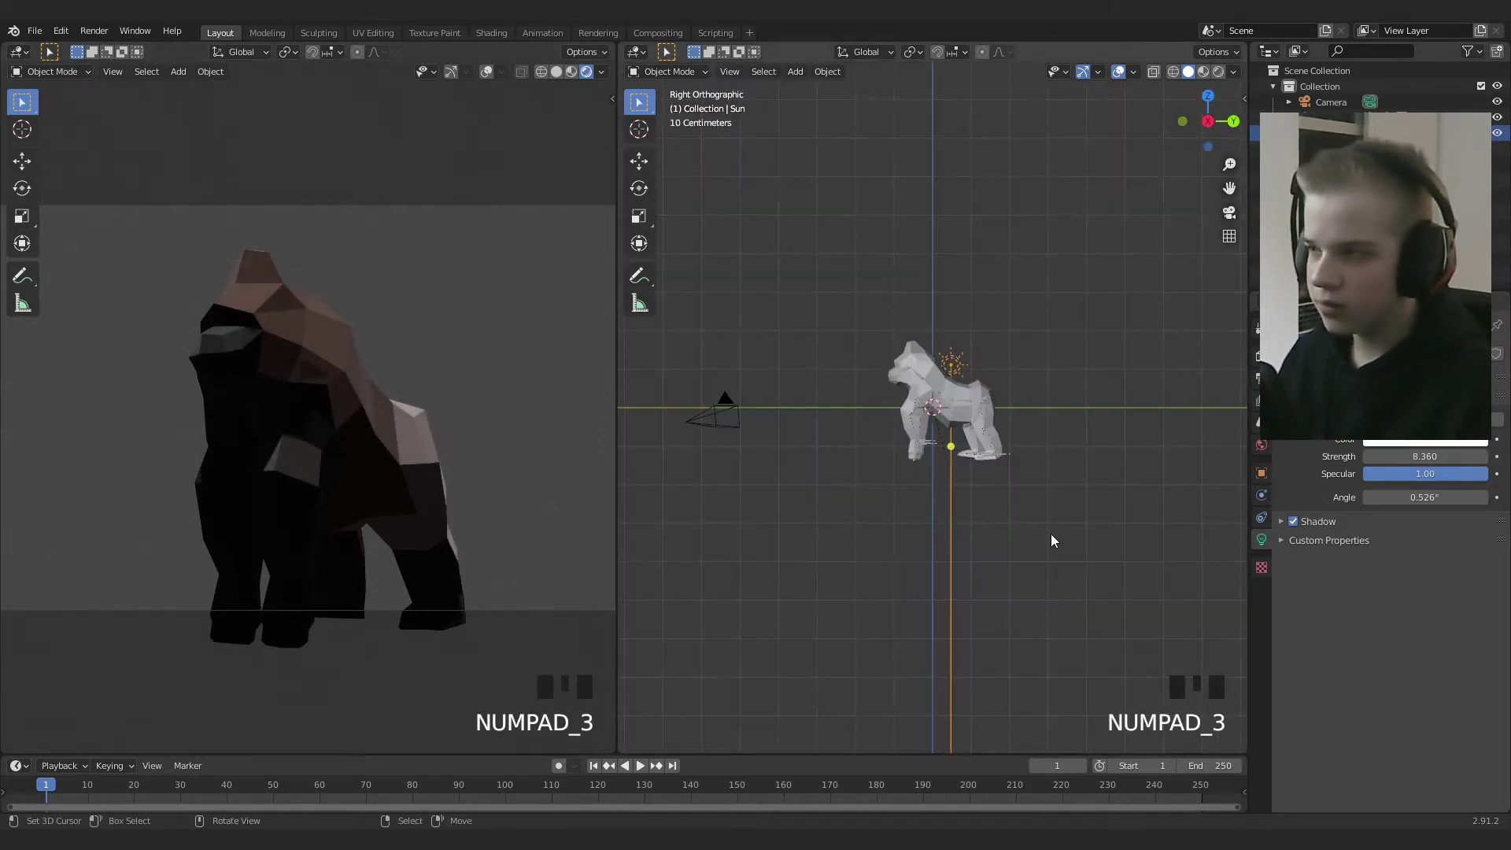
Adjust the sun light's orientation from top and side views, undoing a stray rotation
key("r")
key("ctrl+z")
key("KP_7")
key("t")
right_click(1085, 489)
scroll("down", 3)
left_click_drag(926, 515, 878, 477)
key("KP_3")
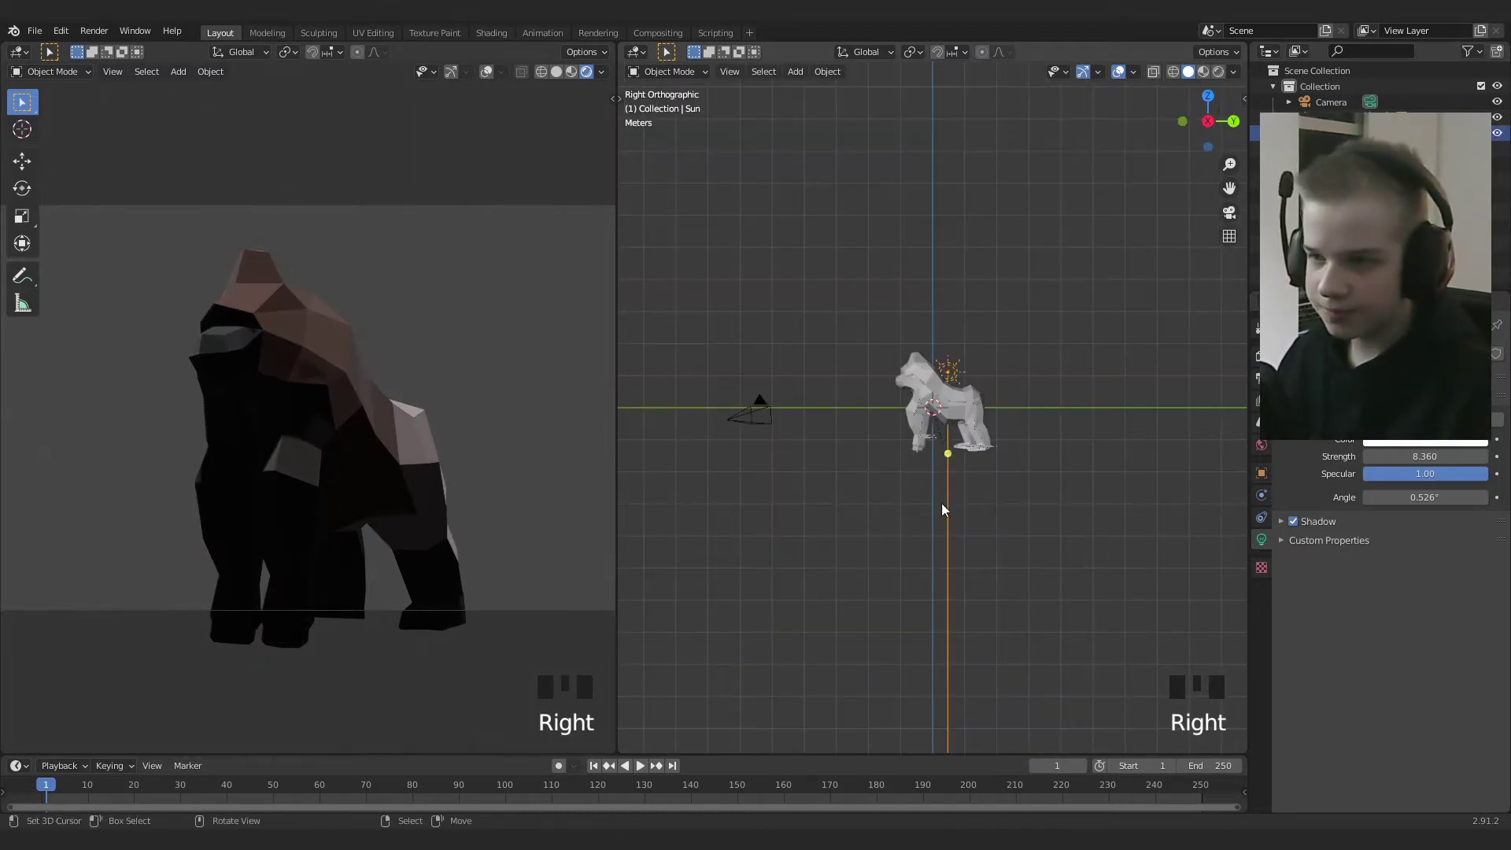
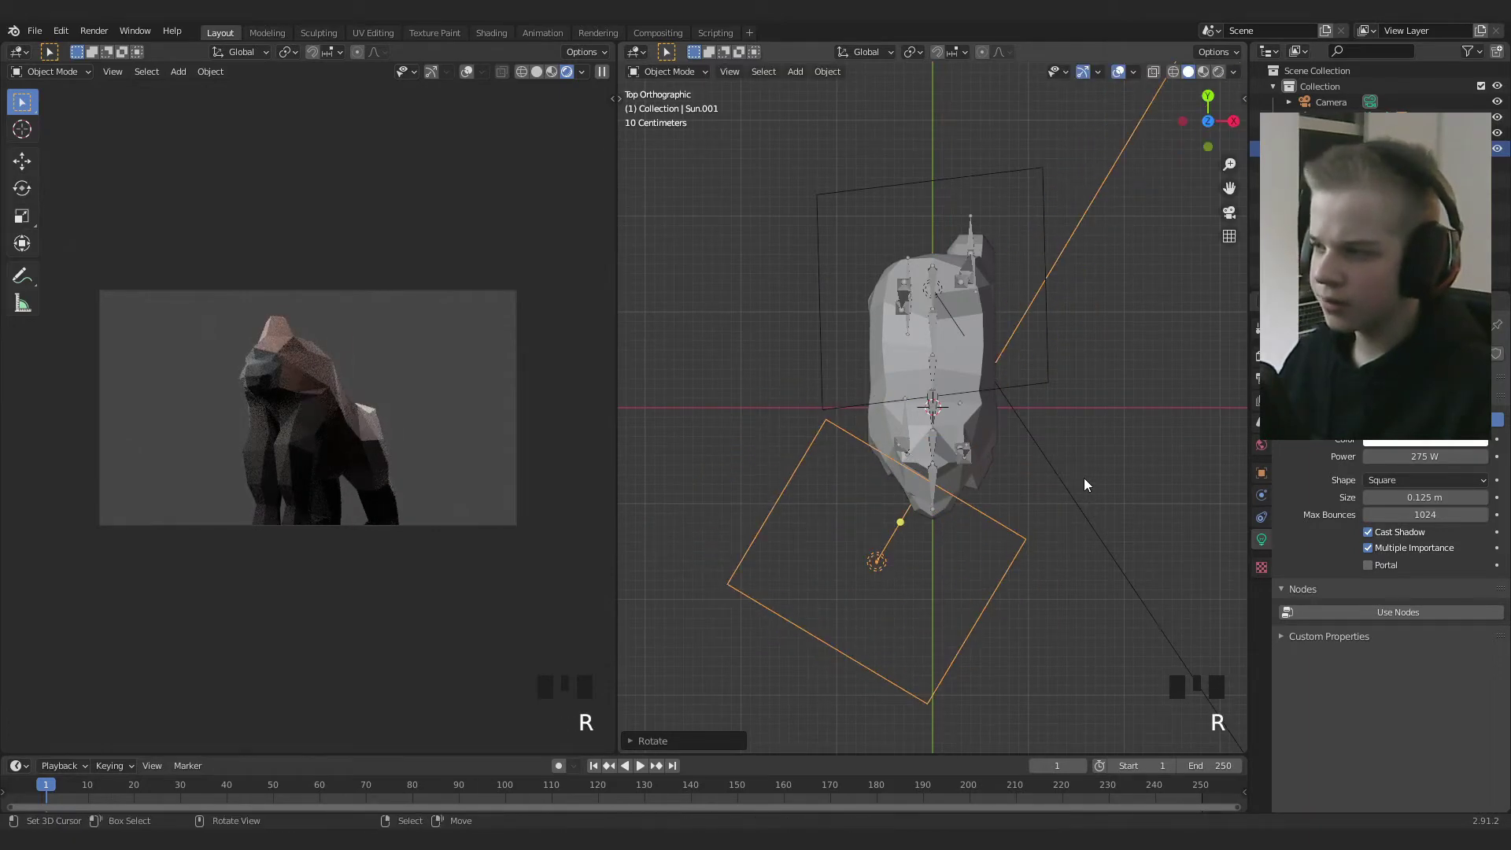
Enable Film > Transparent in Render Properties so the background renders transparent
key("KP_3")
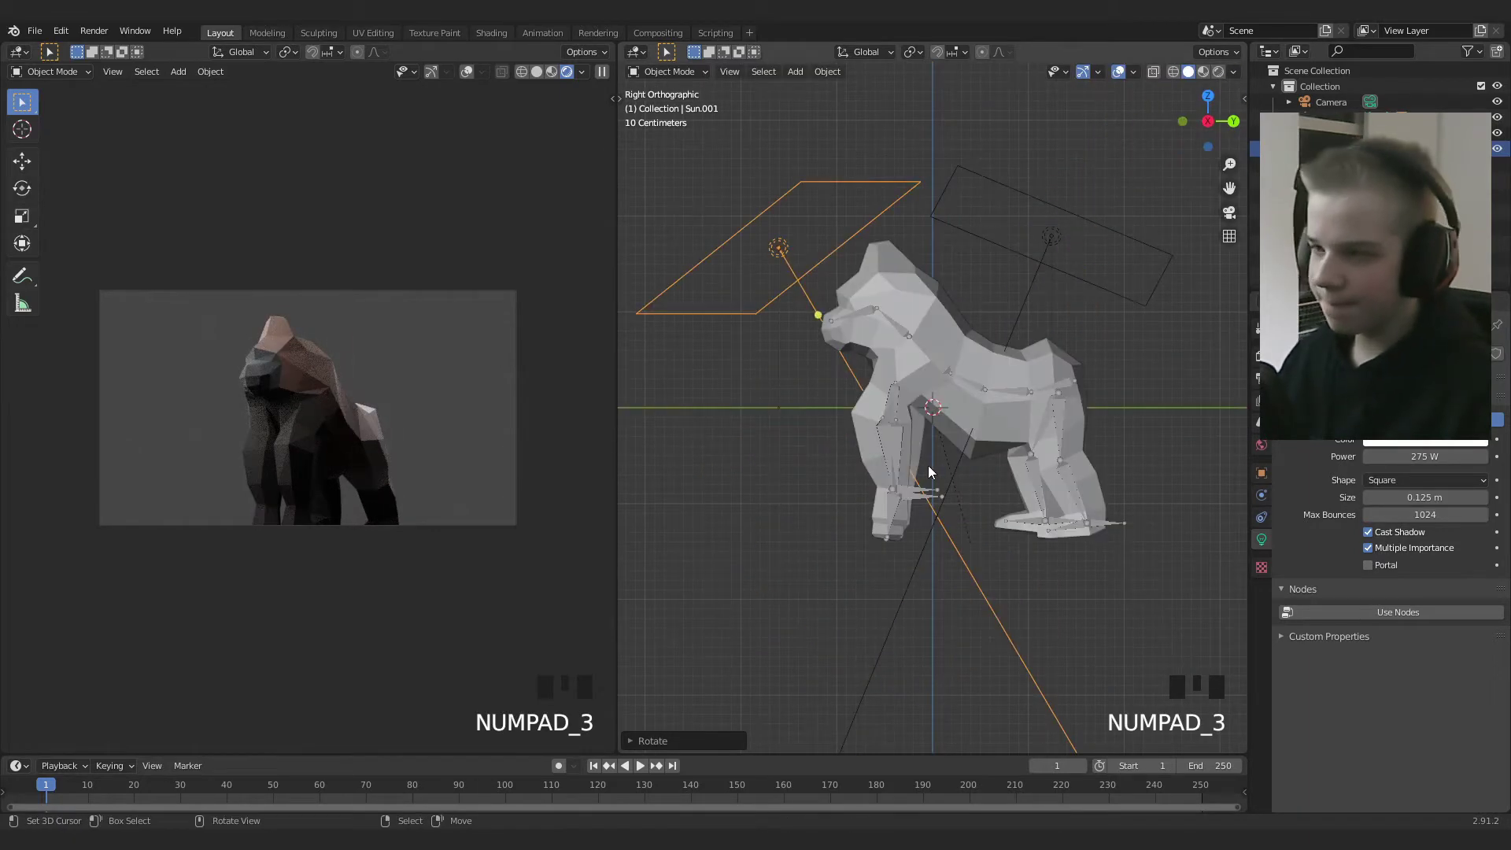
scroll("up", 3)
scroll("down", 3)
left_click_drag(883, 429, 1261, 447)
left_click(1261, 447)
left_click(1254, 358)
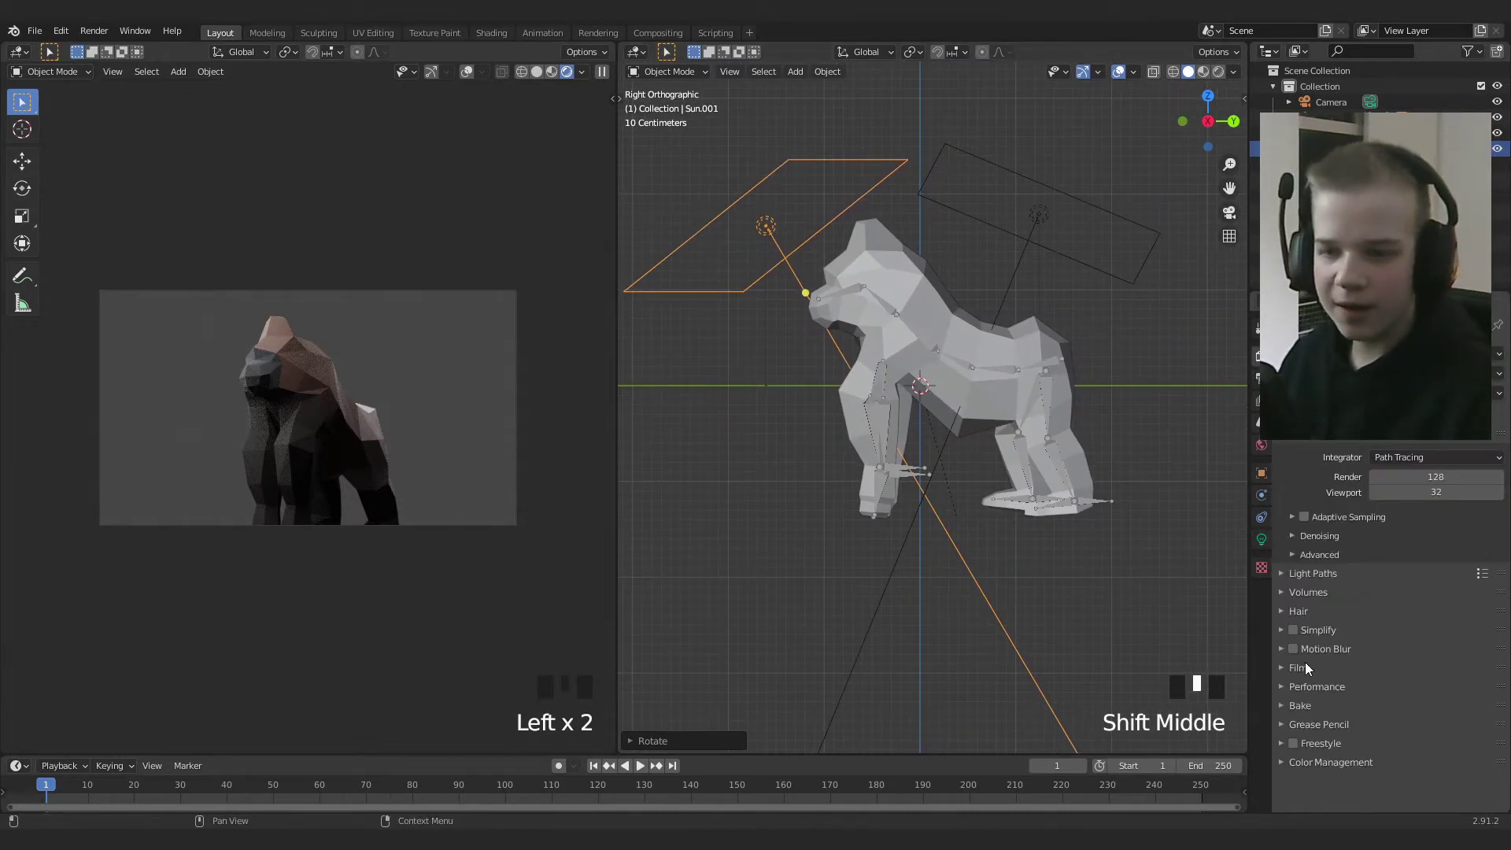
left_click_drag(1306, 672, 1311, 782)
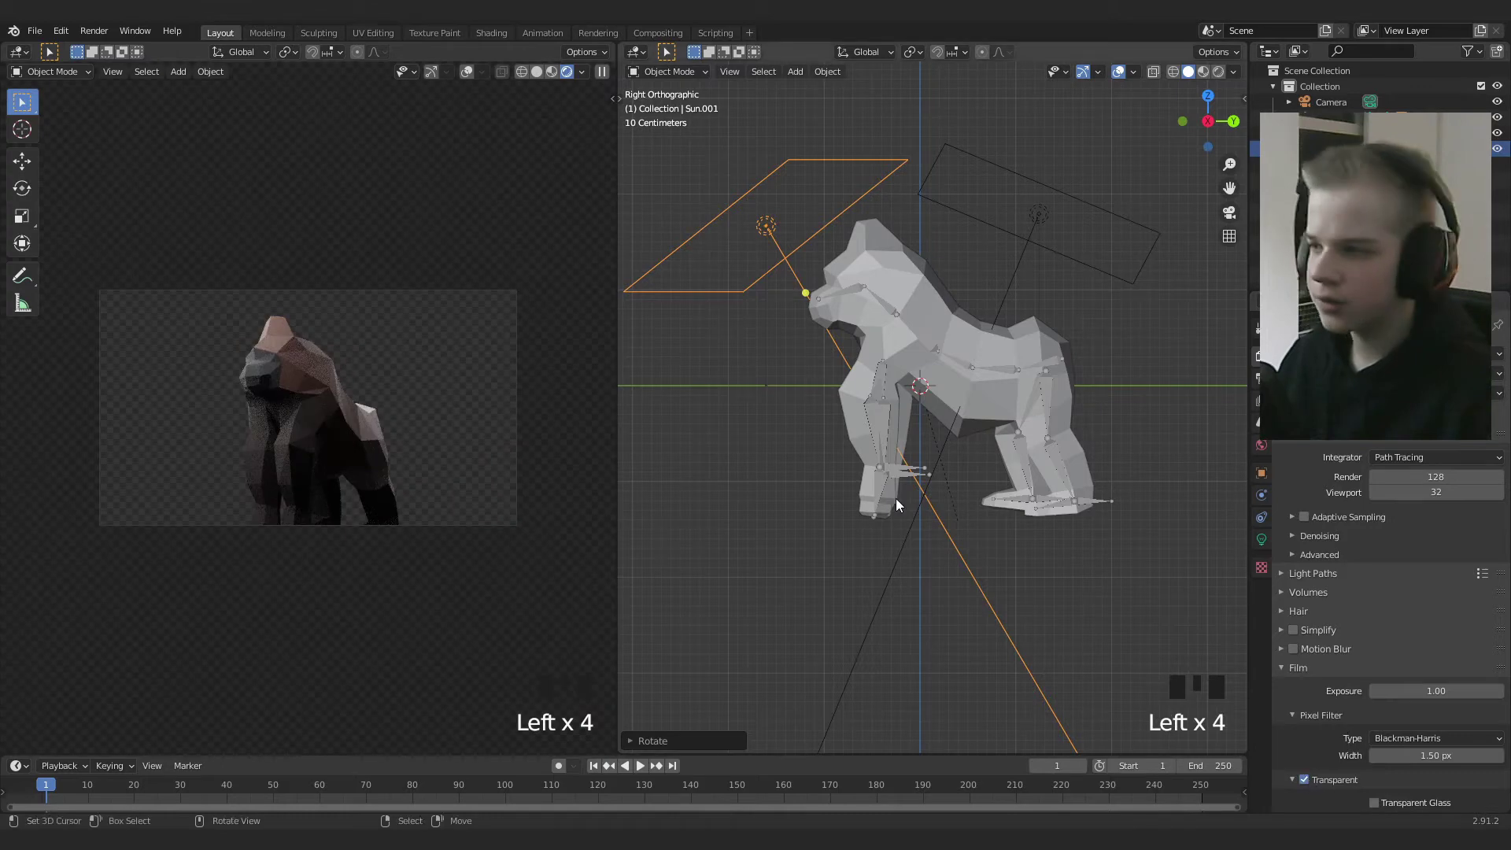
scroll("up", 3)
scroll("down", 3)
Duplicate the area light and rotate and move the copy behind the gorilla as a rim light
key("KP_3")
right_click(1037, 260)
key("shift+d")
key("r")
key("g")
key("r")
key("g")
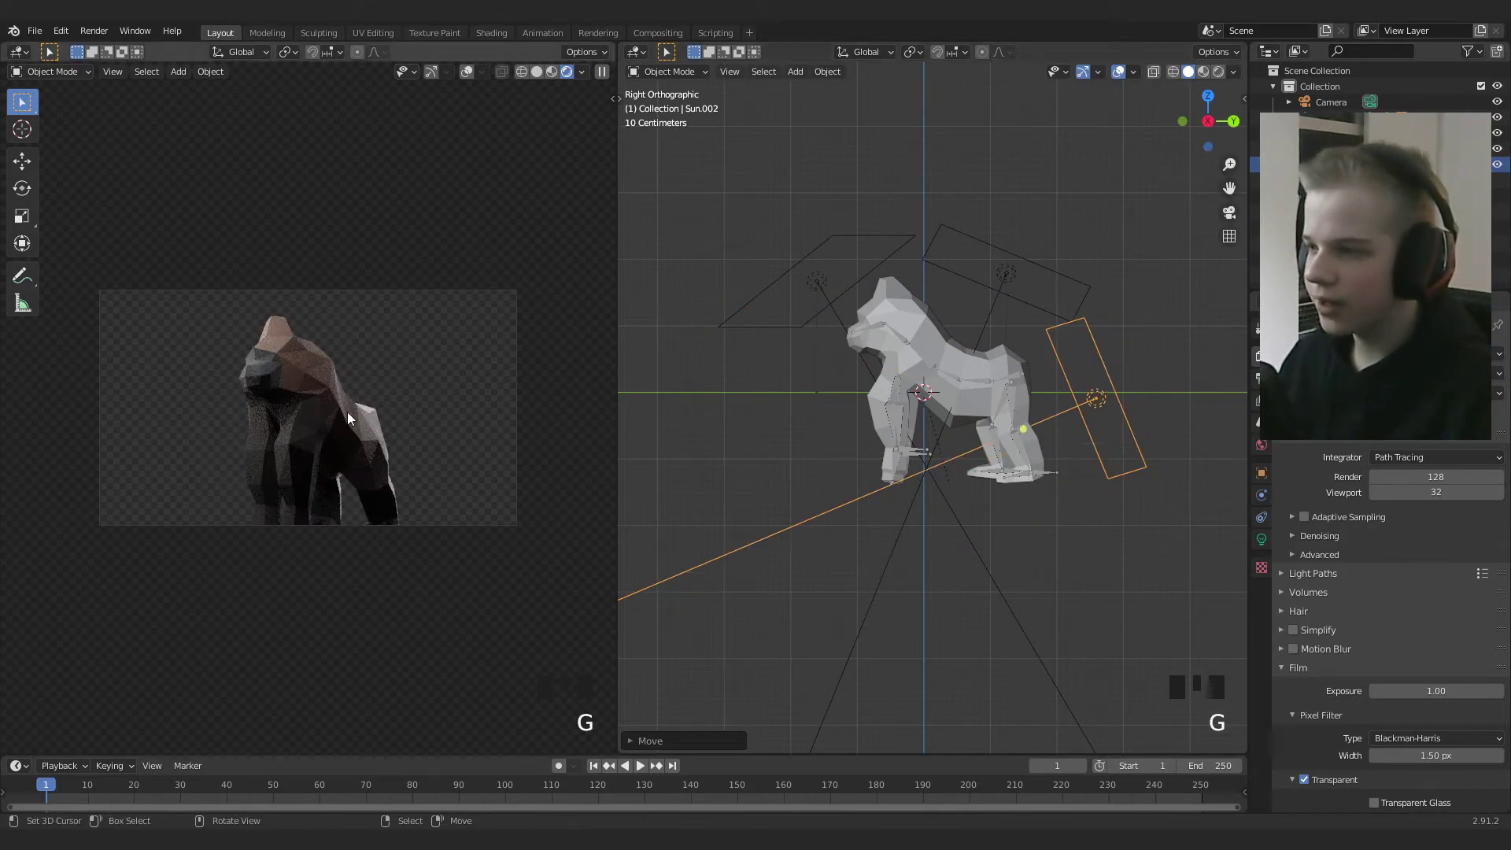
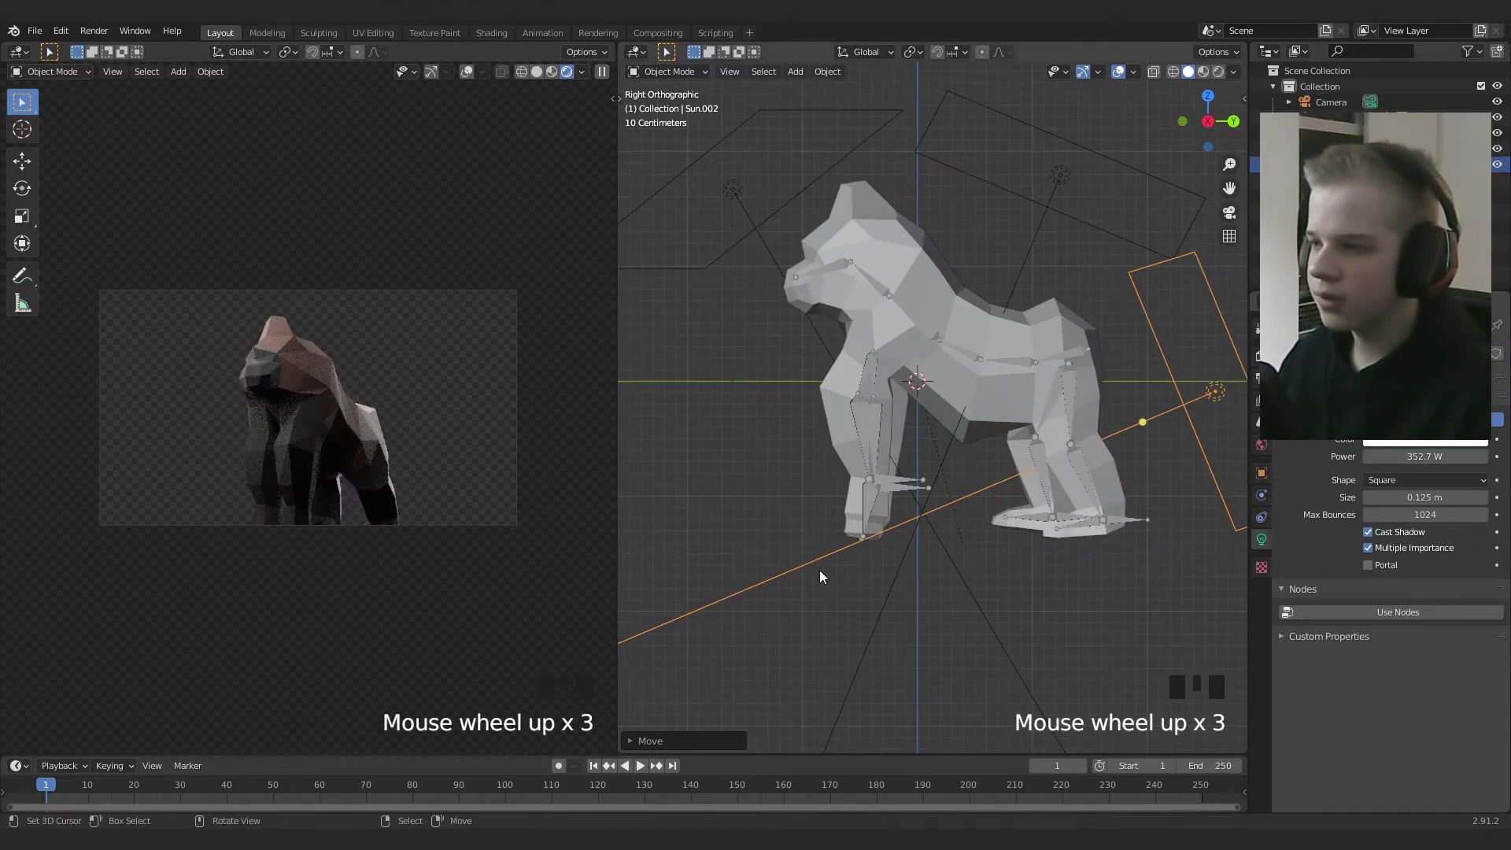
Select the first area light in the outliner and review the light selection, undoing a misstep
scroll("down", 3)
scroll("up", 3)
key("alt+a")
scroll("down", 3)
scroll("up", 3)
scroll("up", 3)
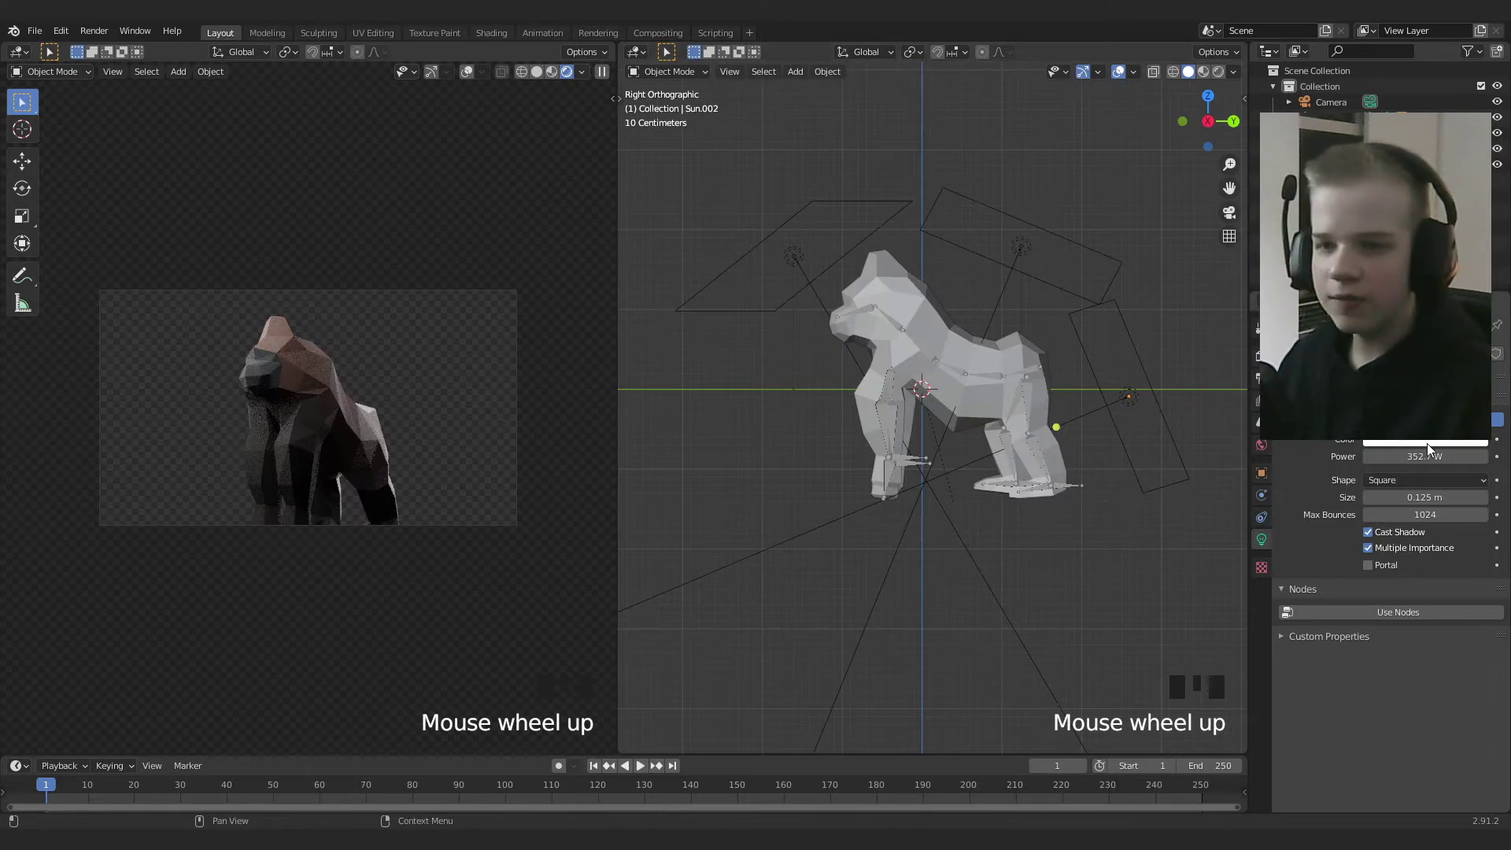
right_click(837, 214)
left_click(1403, 442)
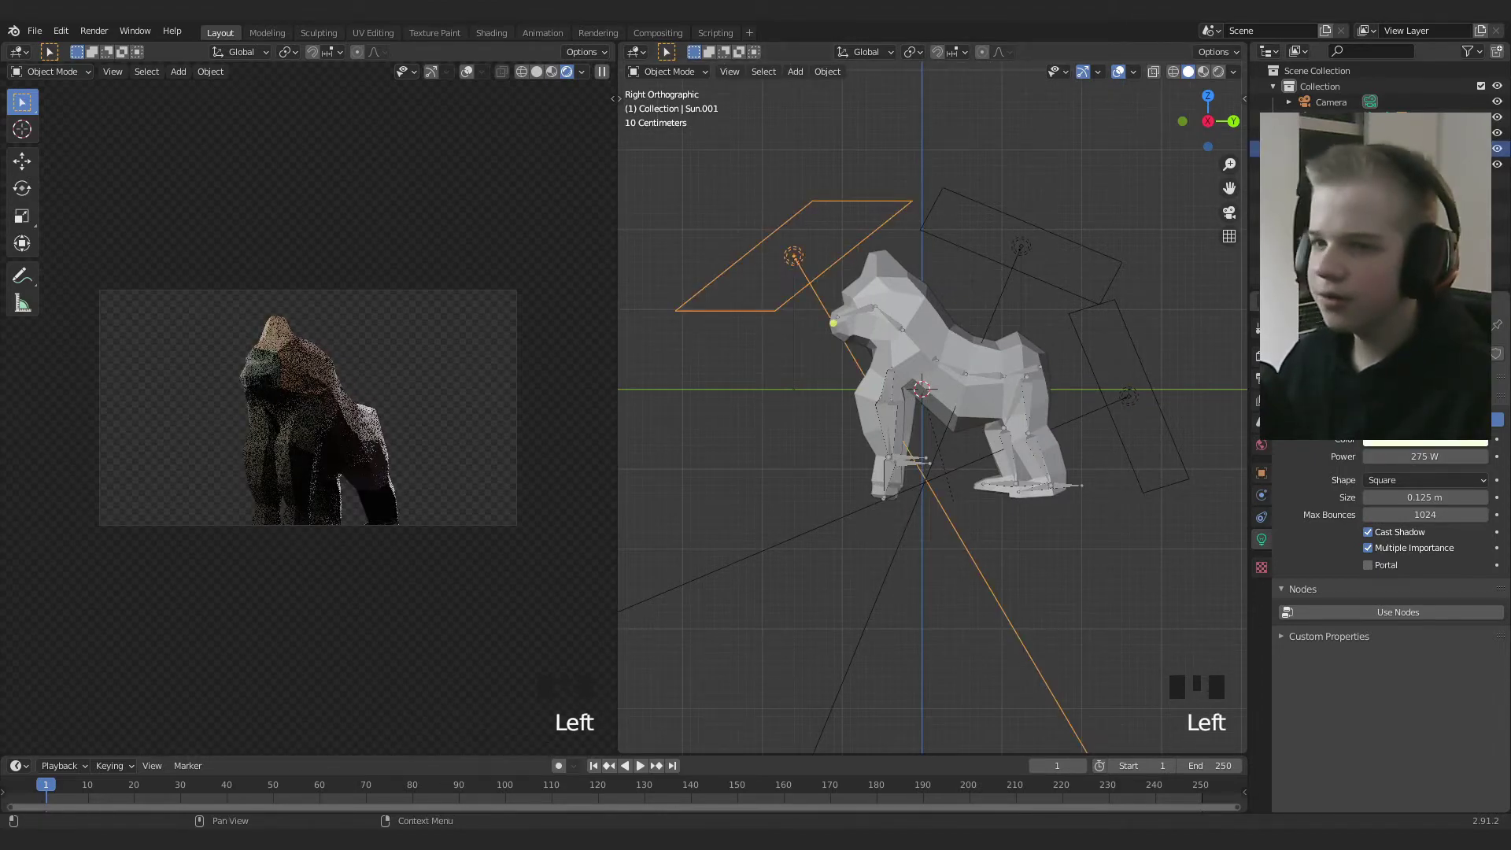
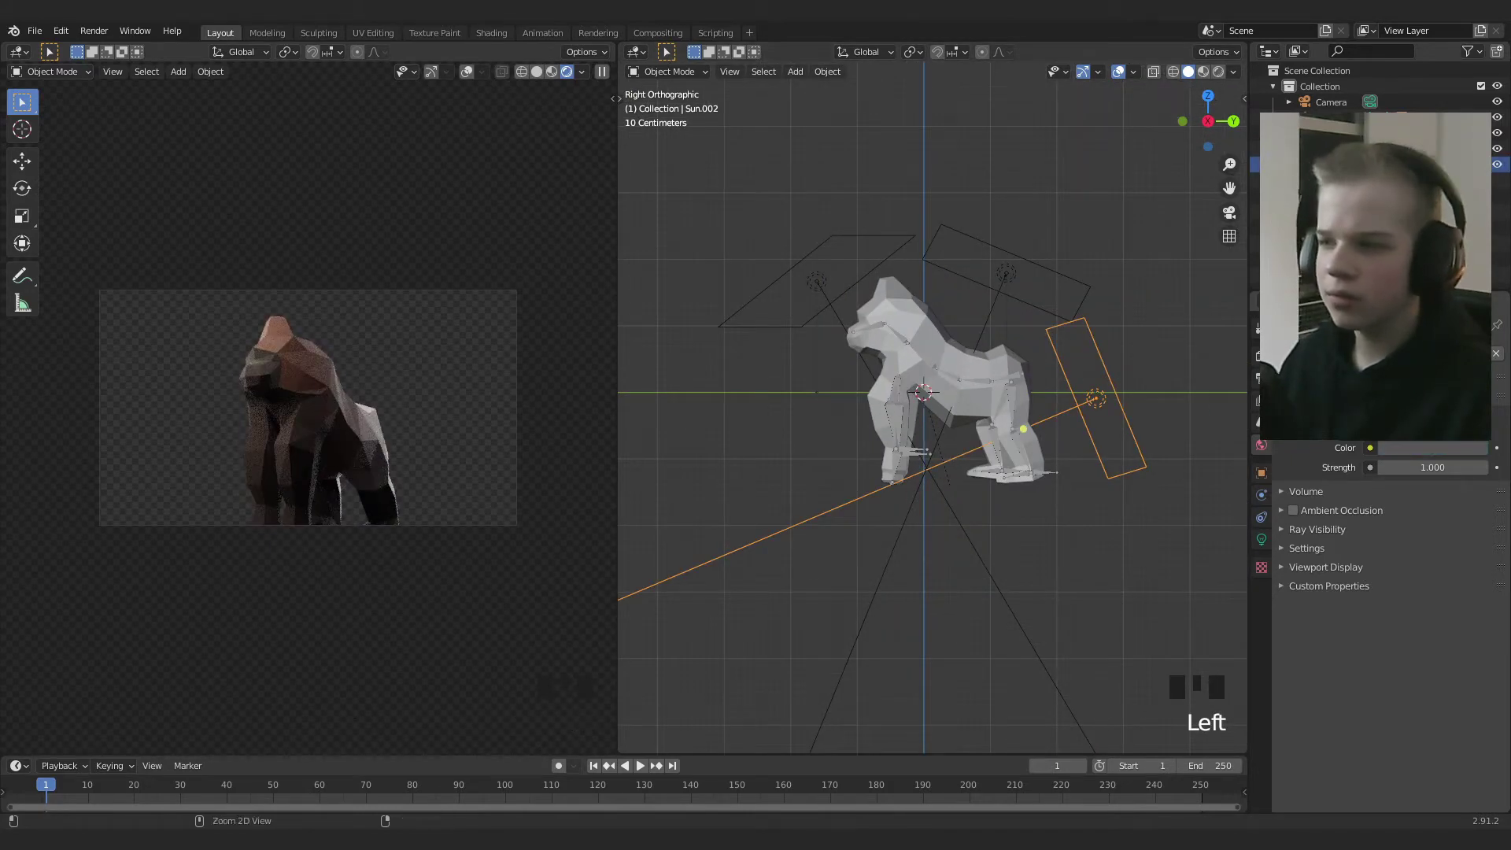
key("ctrl+z")
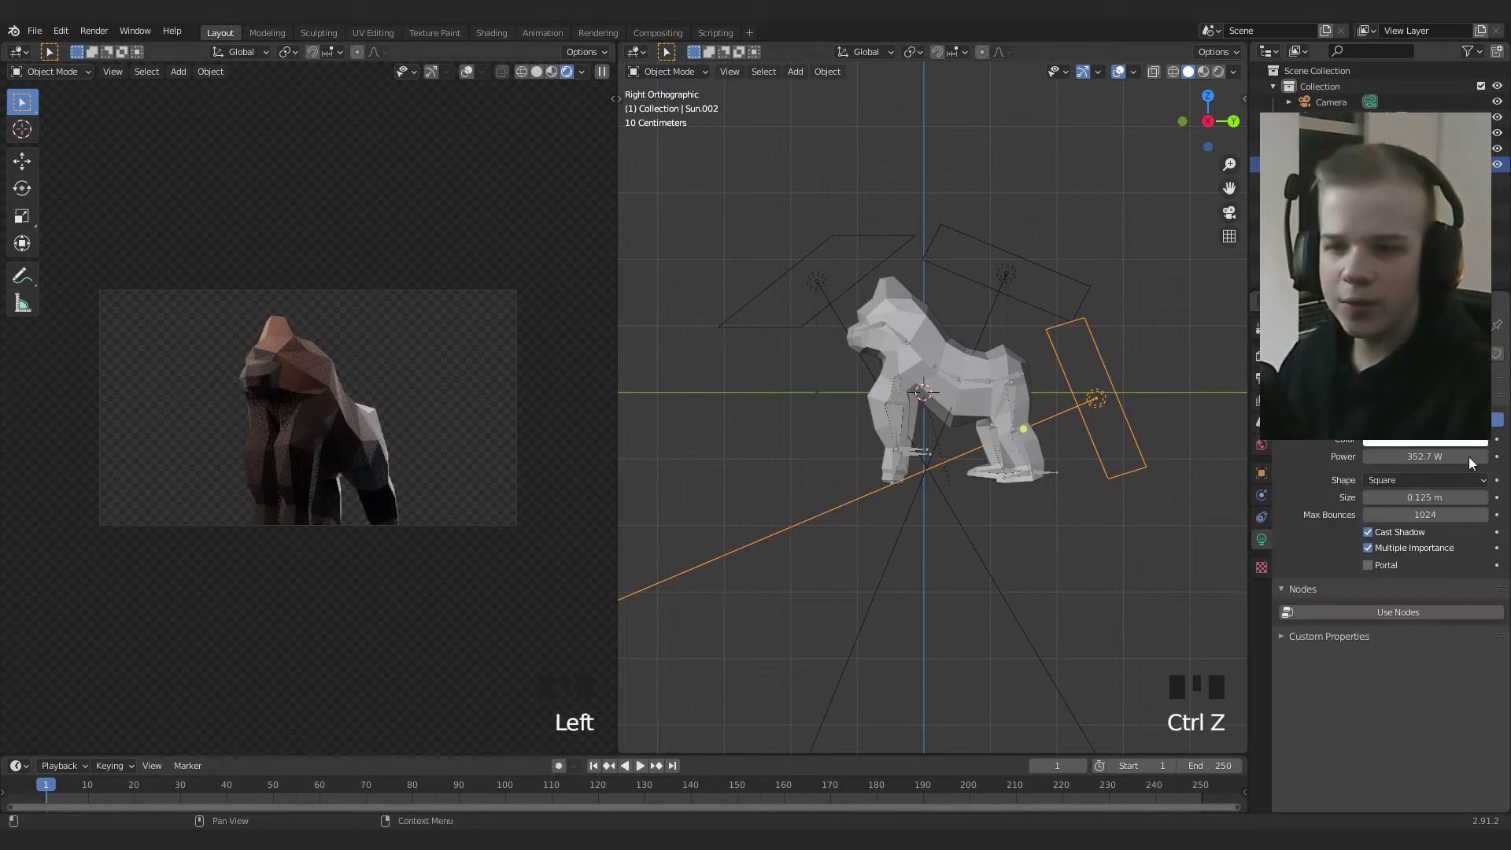
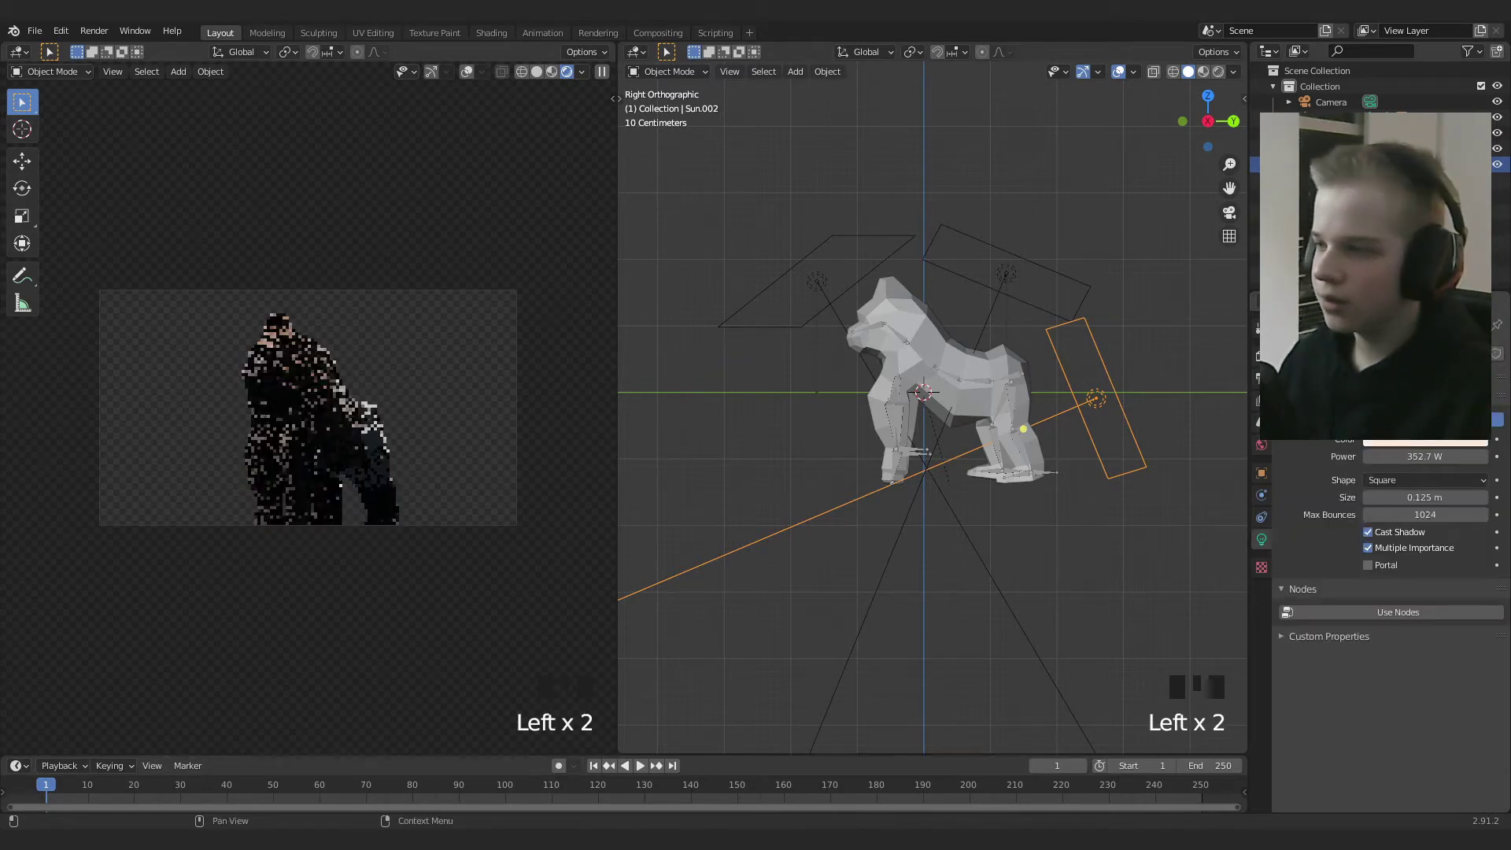
key("alt+a")
Orbit around the gorilla to check the lighting, ending in front view
scroll("down", 3)
left_click_drag(1024, 452, 859, 441)
scroll("up", 3)
left_click_drag(914, 469, 1020, 566)
scroll("down", 3)
left_click_drag(1098, 536, 970, 506)
scroll("up", 3)
left_click_drag(970, 504, 919, 489)
scroll("down", 3)
key("KP_1")
Select the metarig, enter Pose Mode and rotate the gorilla's head bone
scroll("up", 3)
left_click_drag(1039, 508, 862, 504)
scroll("down", 3)
left_click_drag(870, 504, 909, 310)
right_click(909, 310)
key("ctrl+Tab")
right_click(890, 281)
key("r")
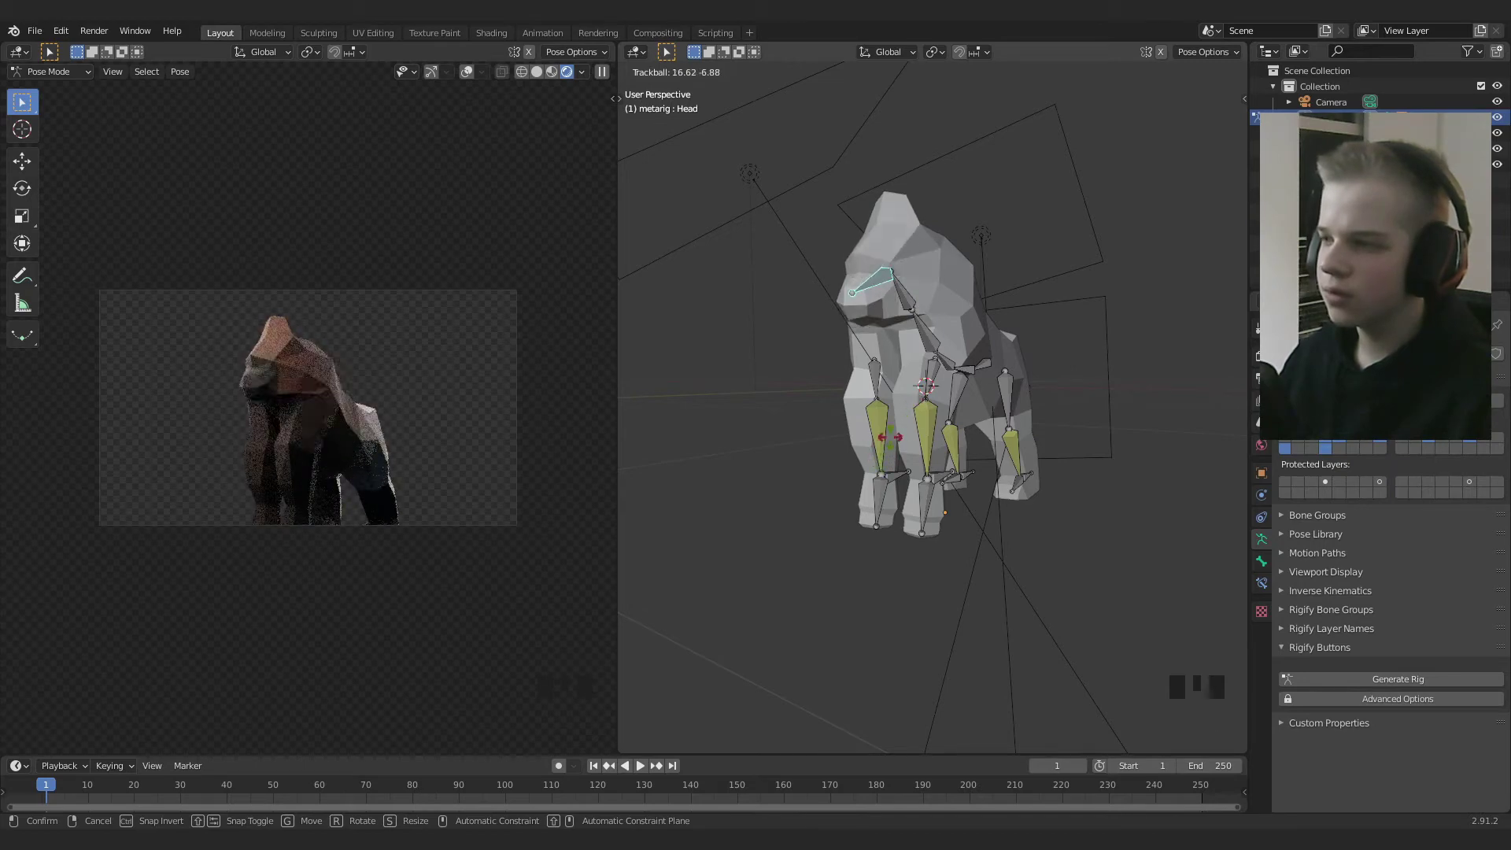
scroll("up", 3)
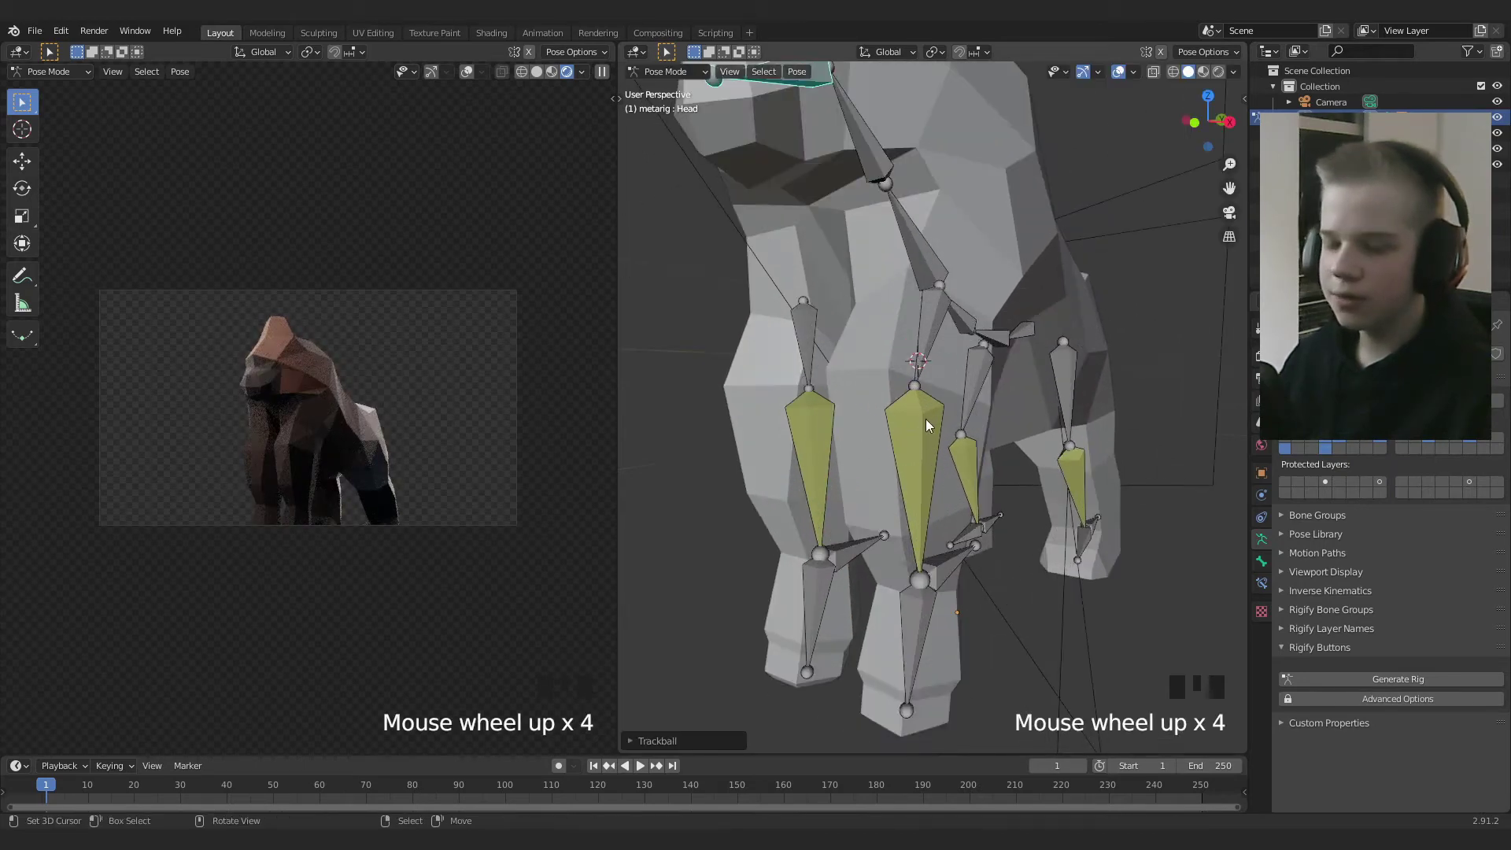
scroll("up", 3)
From side view, reset bone positions then step the left and right front foot IK controls forward
key("KP_3")
right_click(874, 548)
right_click(871, 541)
key("g")
key("a")
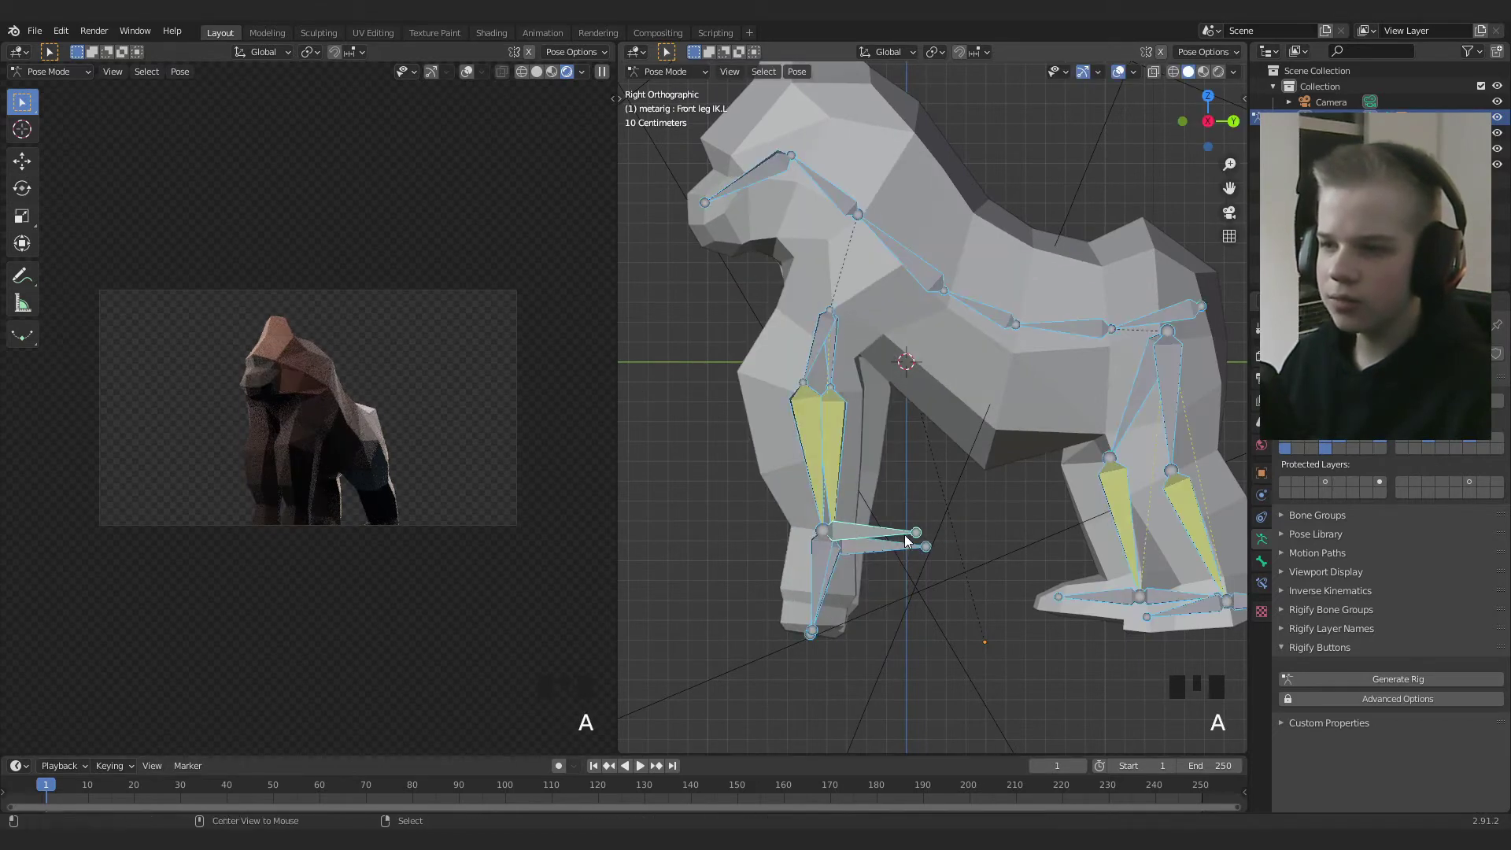
key("alt+g")
key("alt+a")
right_click(886, 534)
key("g")
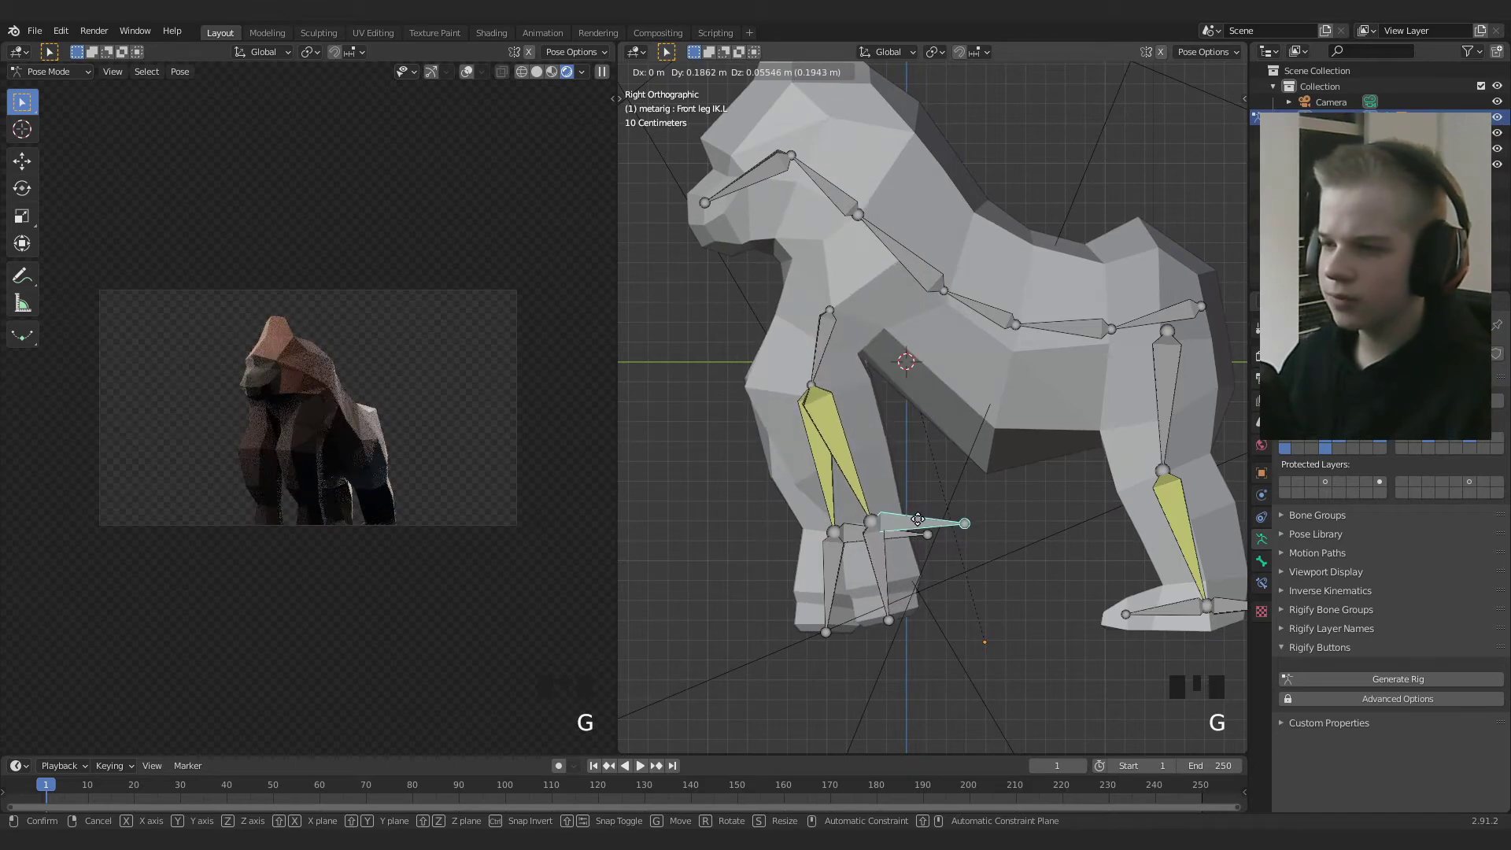
right_click(917, 544)
key("g")
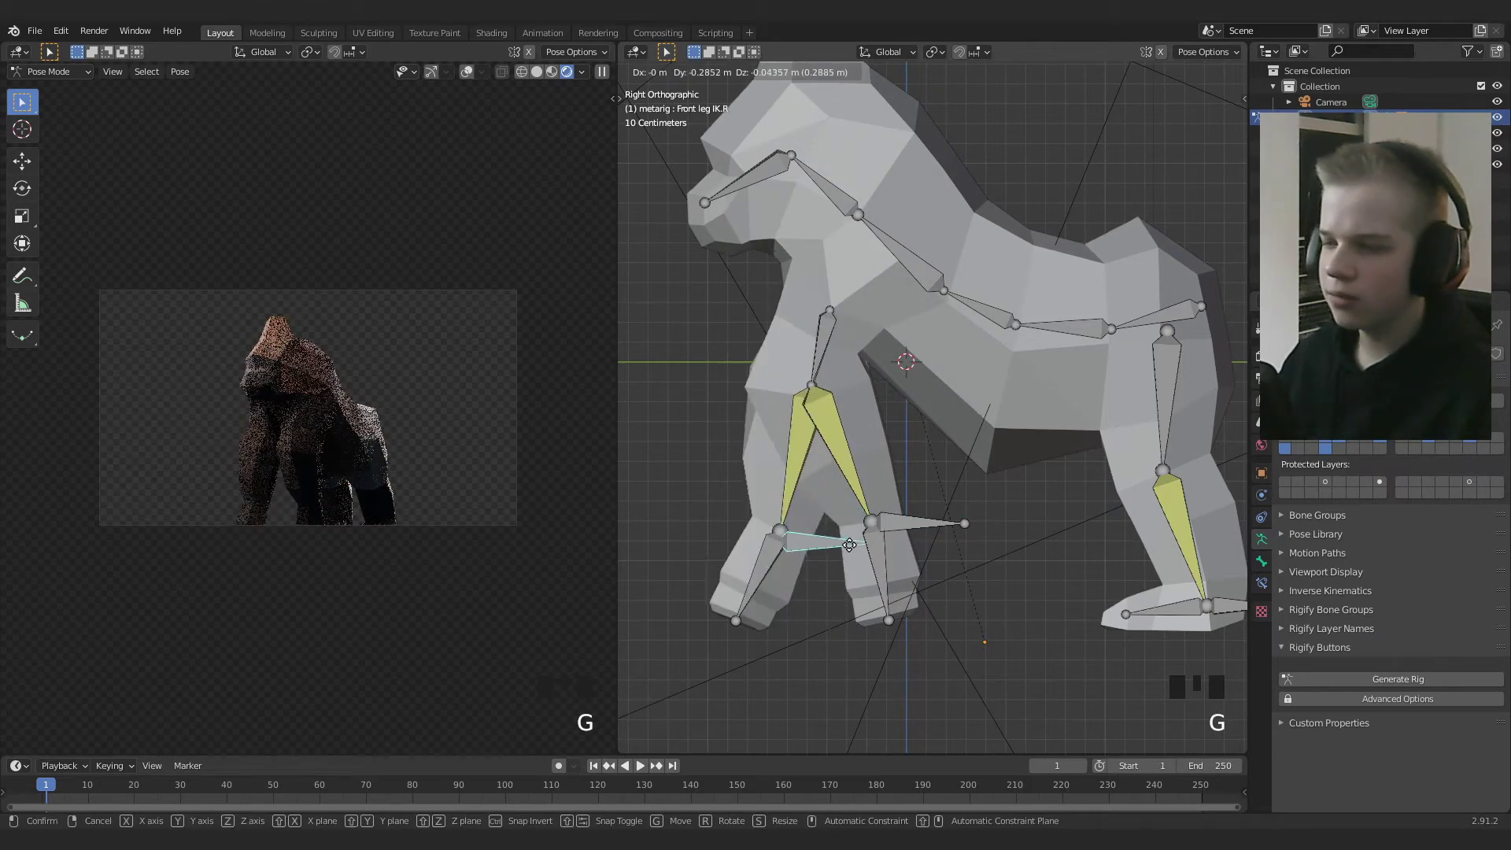
right_click(905, 524)
key("g")
Move and rotate the back leg IK controls into a walking stance, lifting the left back foot
left_click_drag(1156, 539, 943, 557)
right_click(943, 557)
key("g")
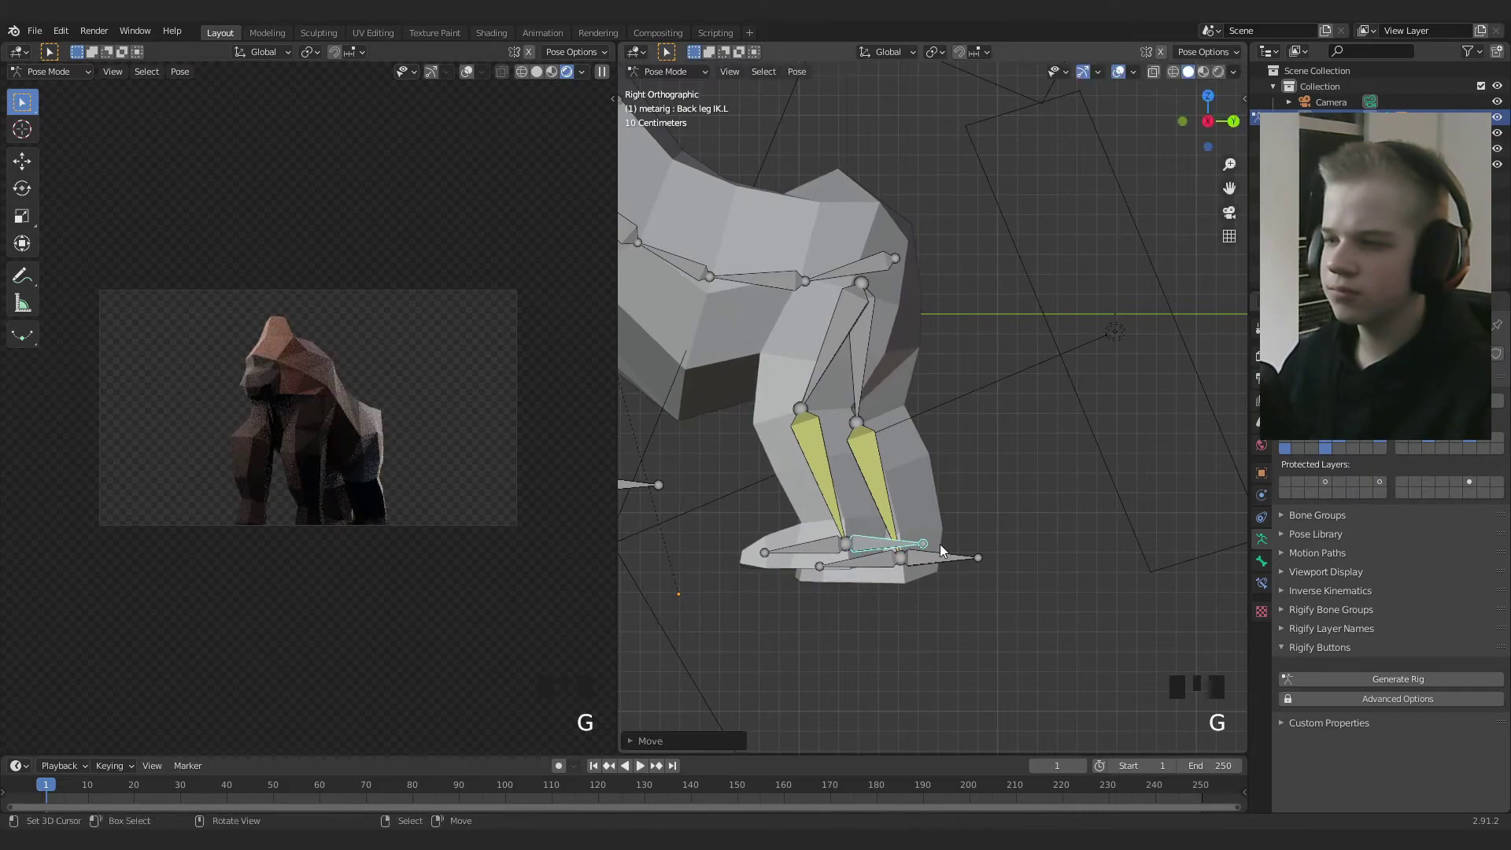
right_click(942, 561)
key("g")
left_click_drag(924, 558, 1054, 517)
key("r")
right_click(816, 546)
key("r")
right_click(867, 548)
key("g")
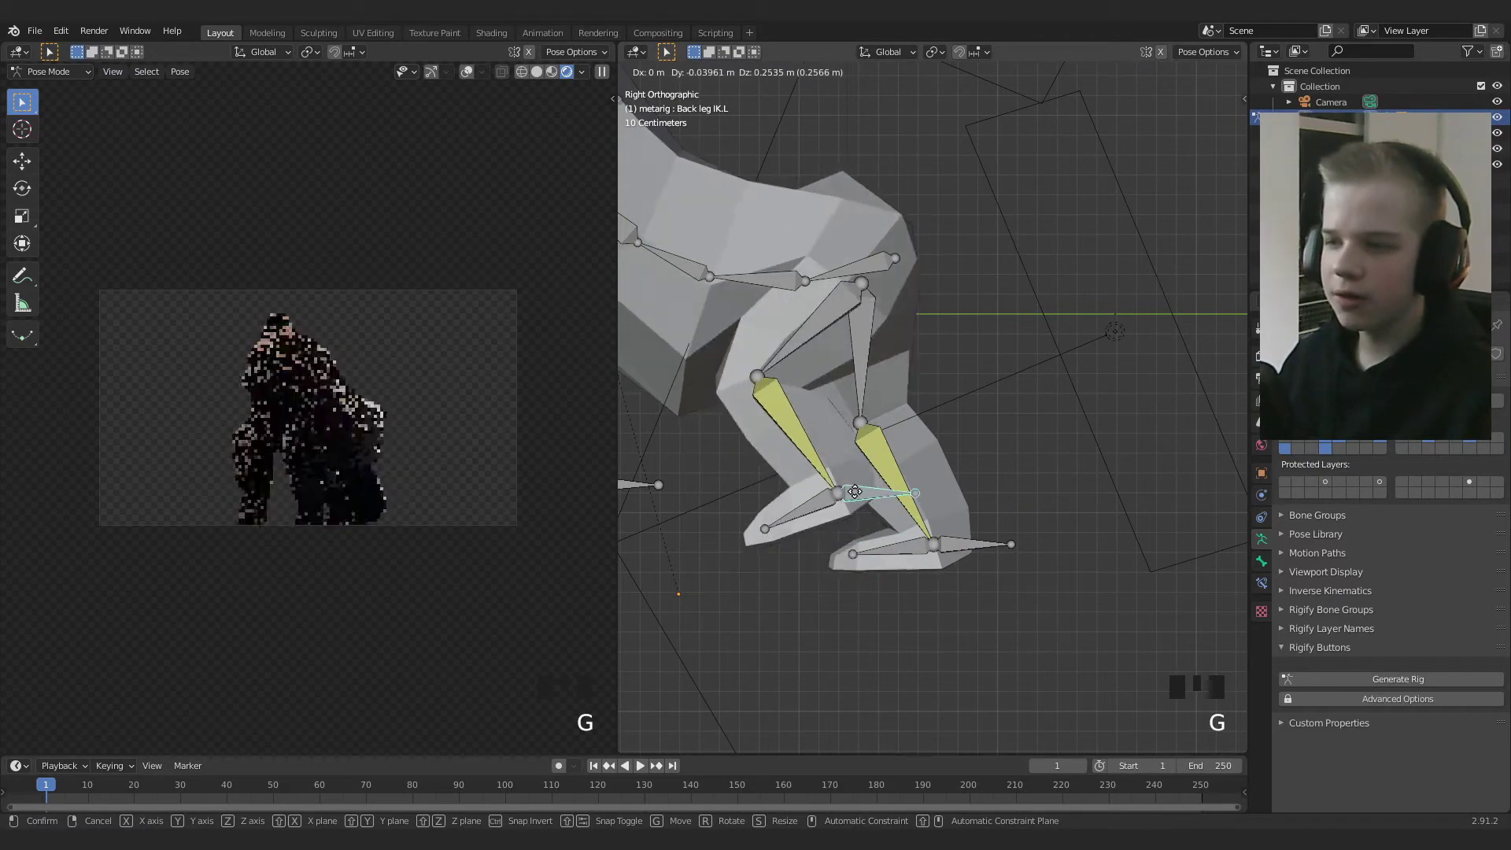
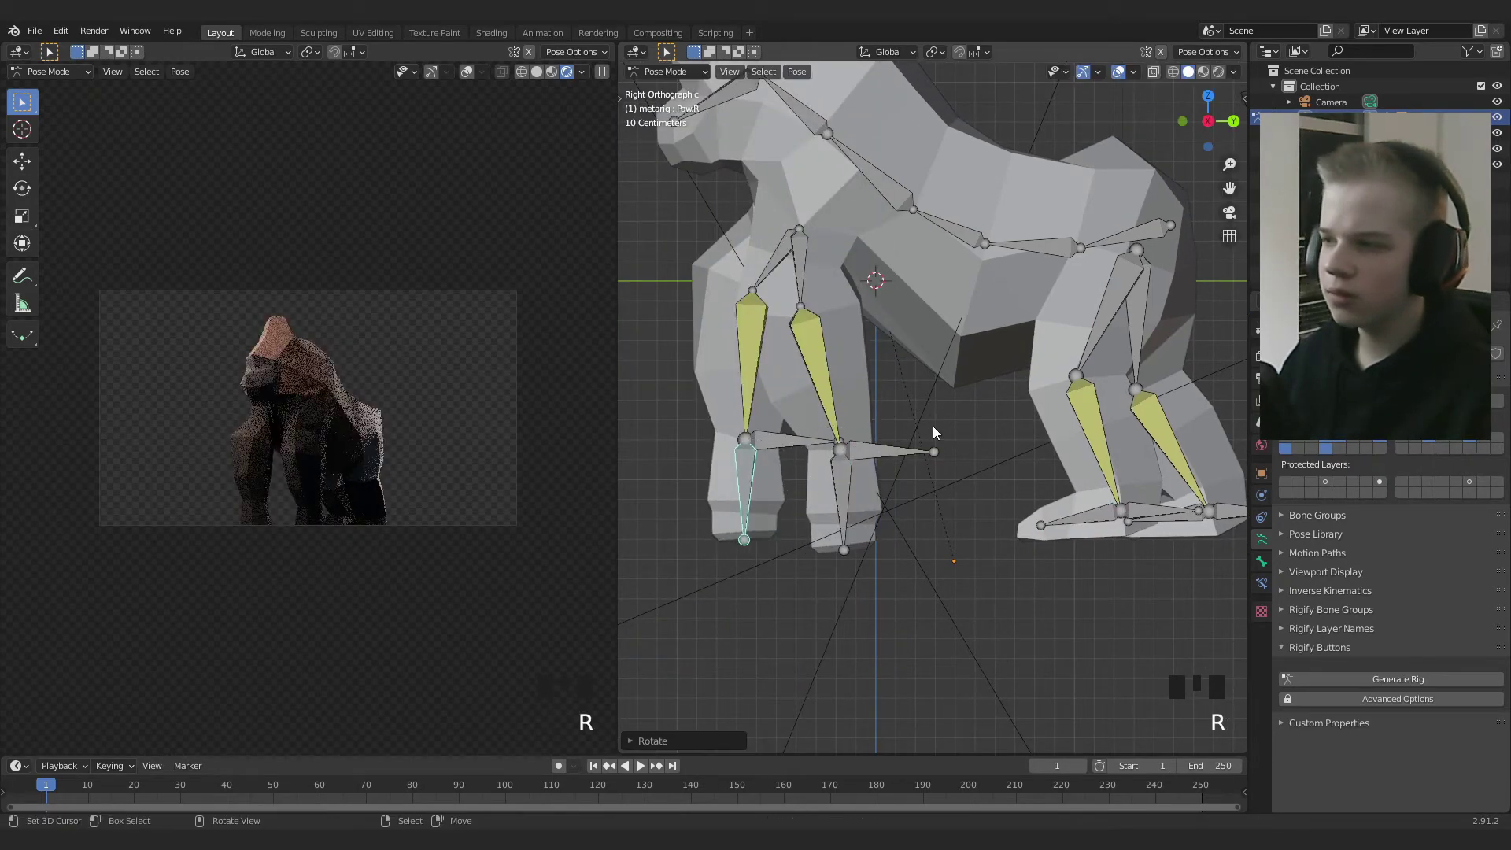
Orbit to a front view and rotate the right front shin bone
scroll("down", 3)
left_click_drag(844, 441, 1014, 485)
scroll("down", 3)
left_click_drag(1003, 486, 916, 507)
scroll("up", 3)
left_click_drag(875, 396, 840, 478)
left_click_drag(840, 478, 1080, 454)
key("r")
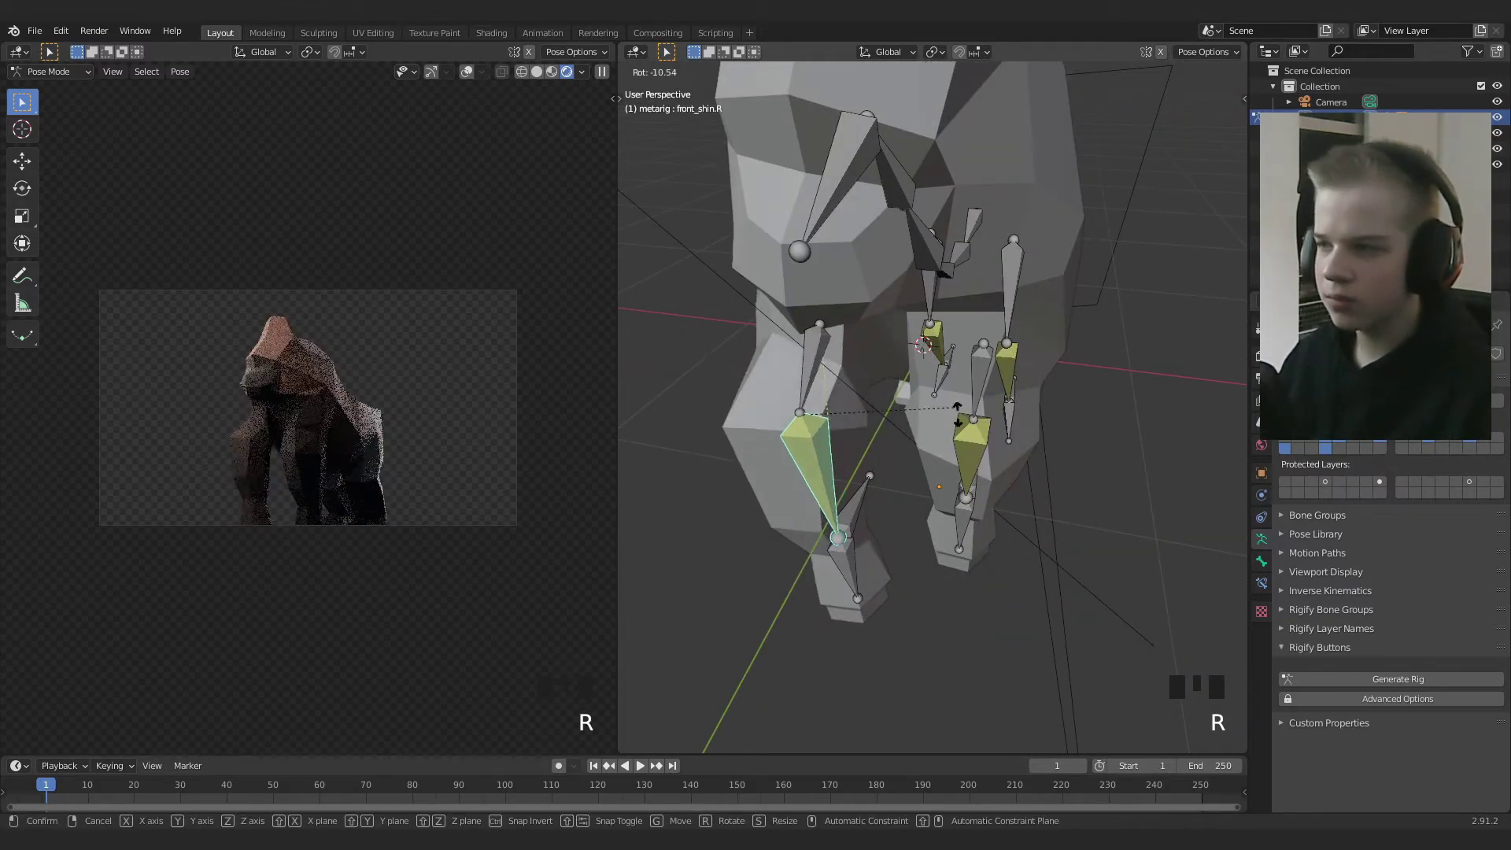
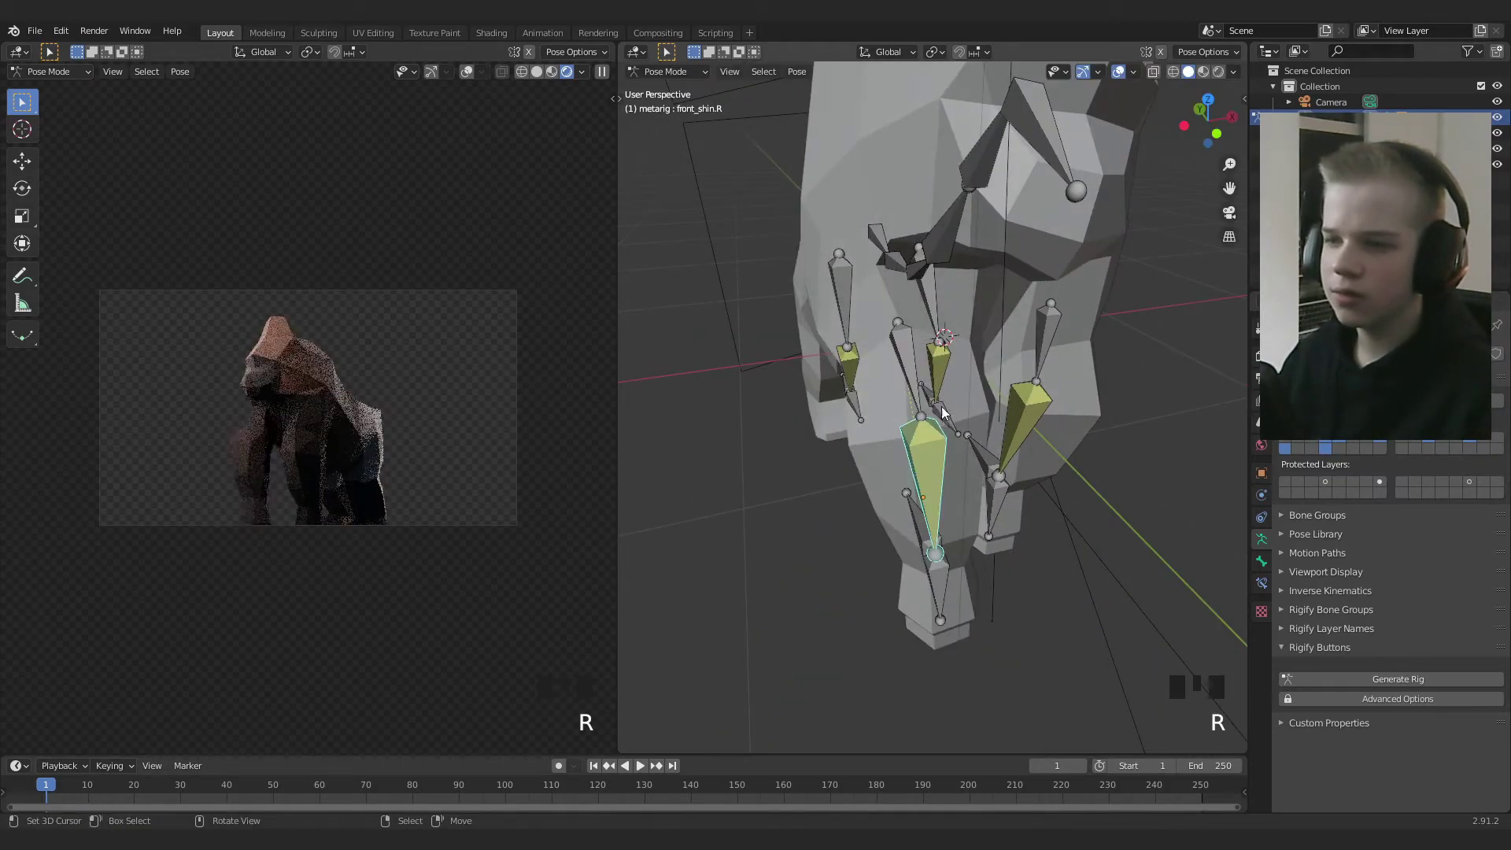
Rotate the right front foot IK control and the paw bone below it
left_click_drag(955, 500, 849, 496)
right_click(850, 497)
key("r")
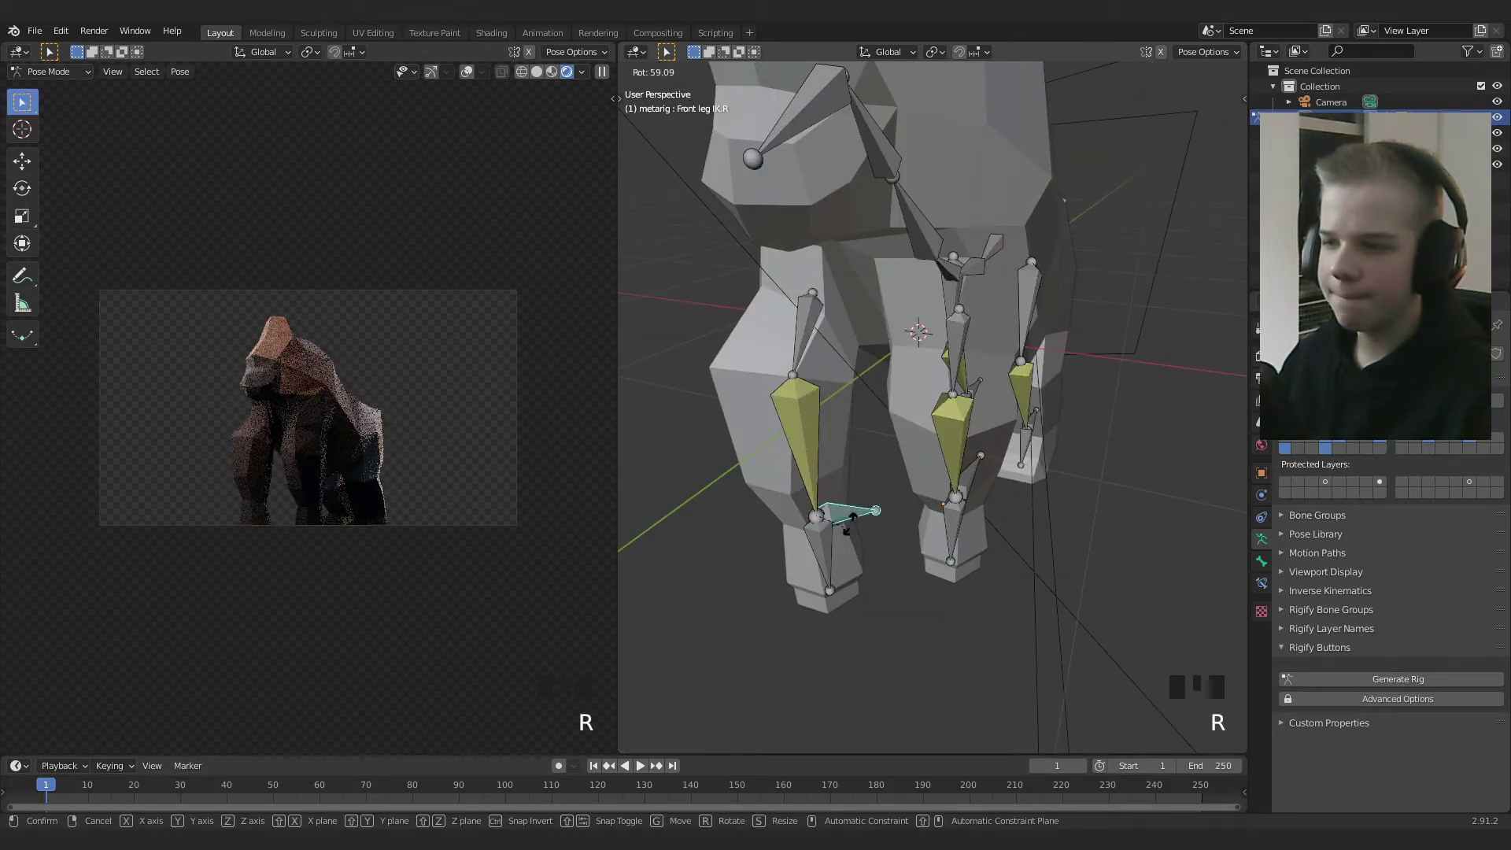
right_click(835, 551)
key("r")
Orbit around the rig and rotate the neck bone
scroll("down", 3)
left_click_drag(888, 543, 841, 526)
scroll("up", 3)
left_click_drag(797, 515, 755, 493)
scroll("down", 3)
left_click_drag(745, 458, 980, 469)
scroll("up", 3)
left_click_drag(911, 444, 877, 404)
left_click_drag(876, 404, 956, 435)
left_click_drag(955, 434, 1101, 544)
key("r")
From top view, select a torso bone and start rotating the spine
key("KP_7")
right_click(934, 334)
key("r")
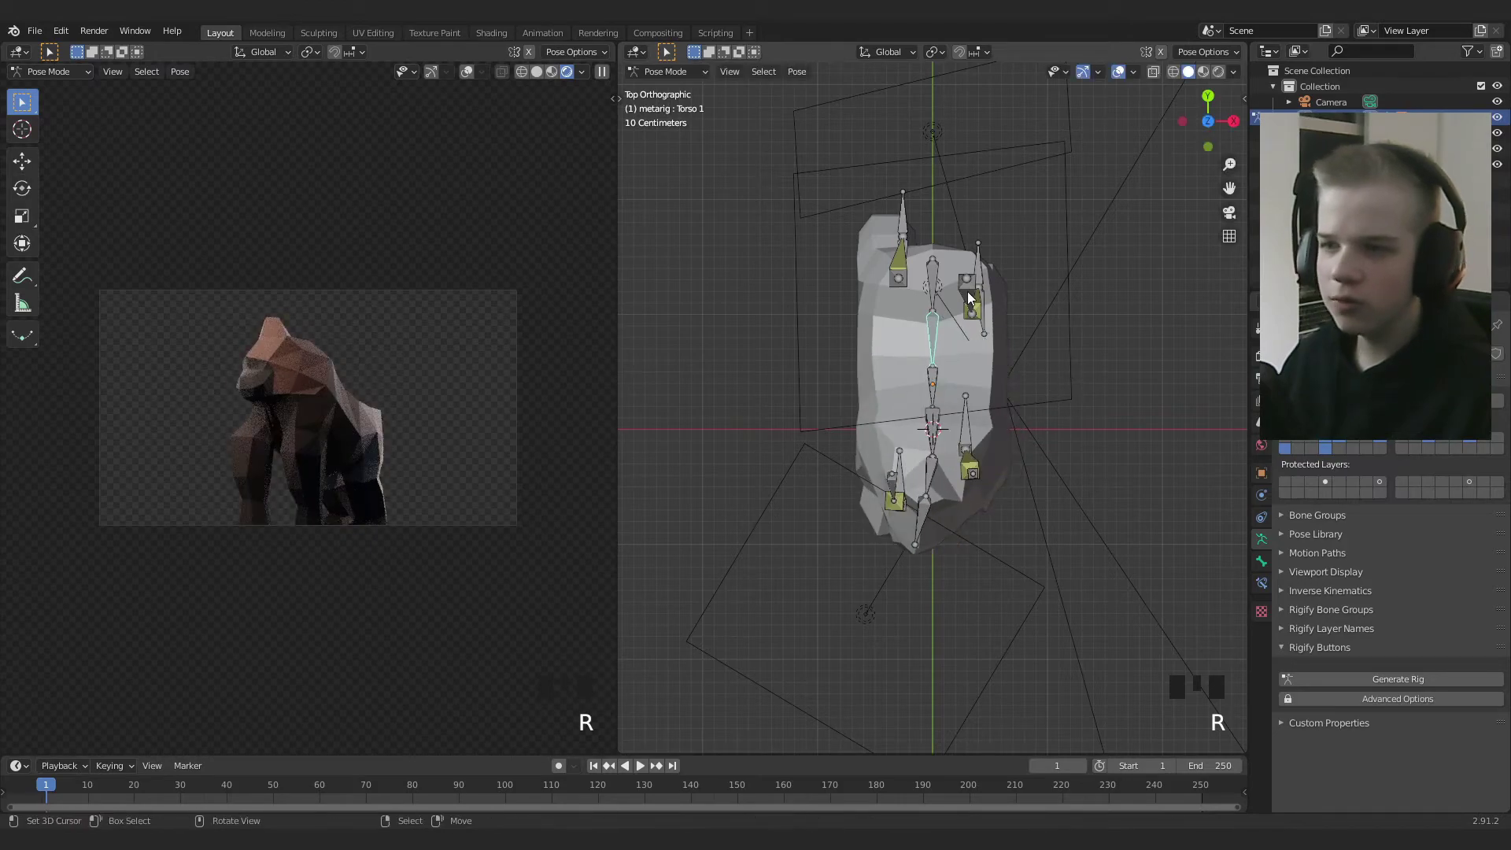
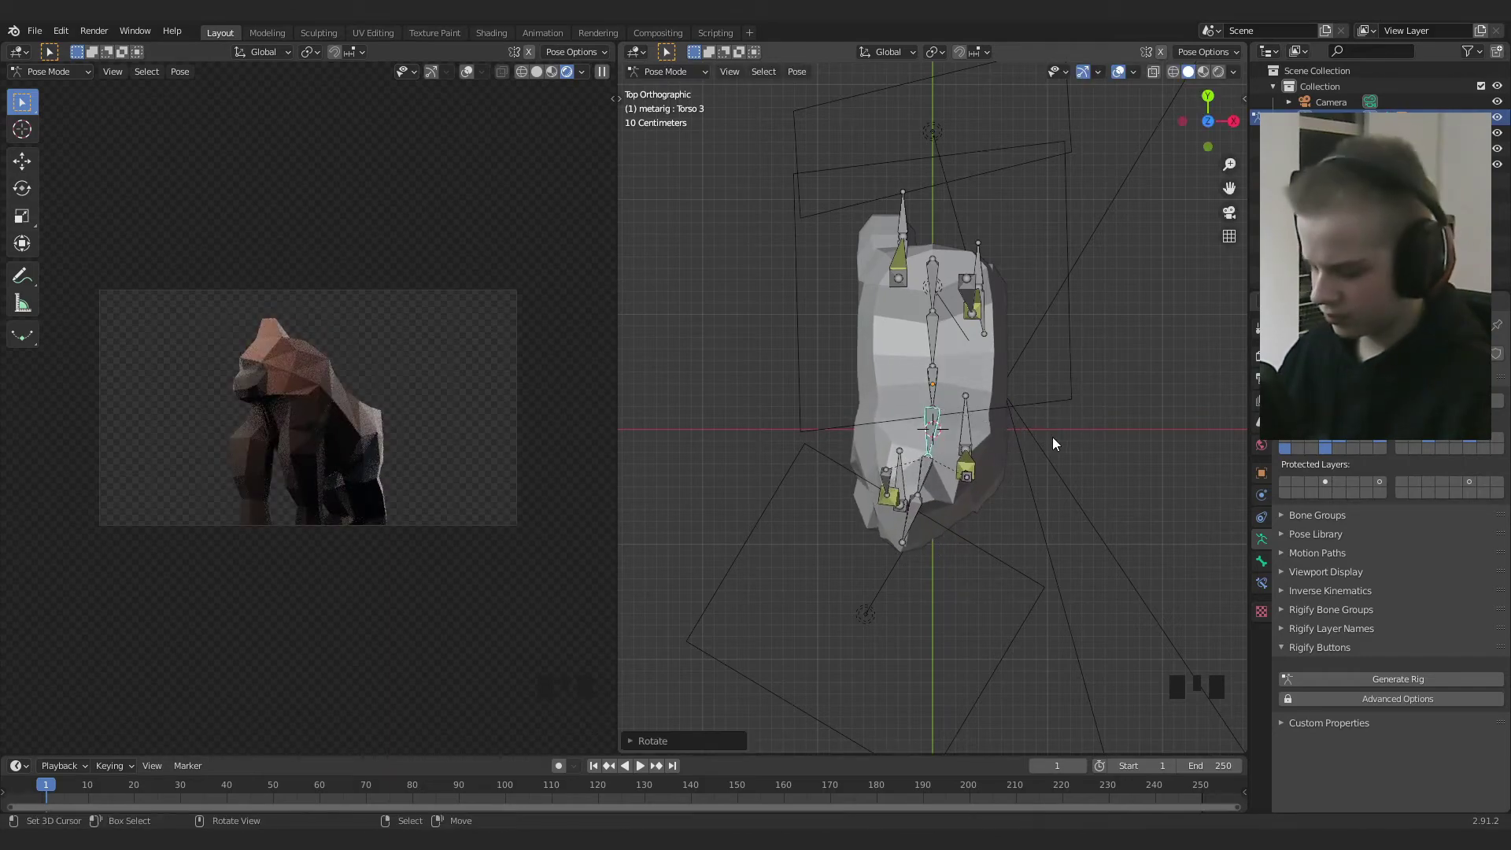
From the Right view, rotate the upper torso bone (Torso 3) into the walking lean
key("KP_3")
key("t")
key("r")
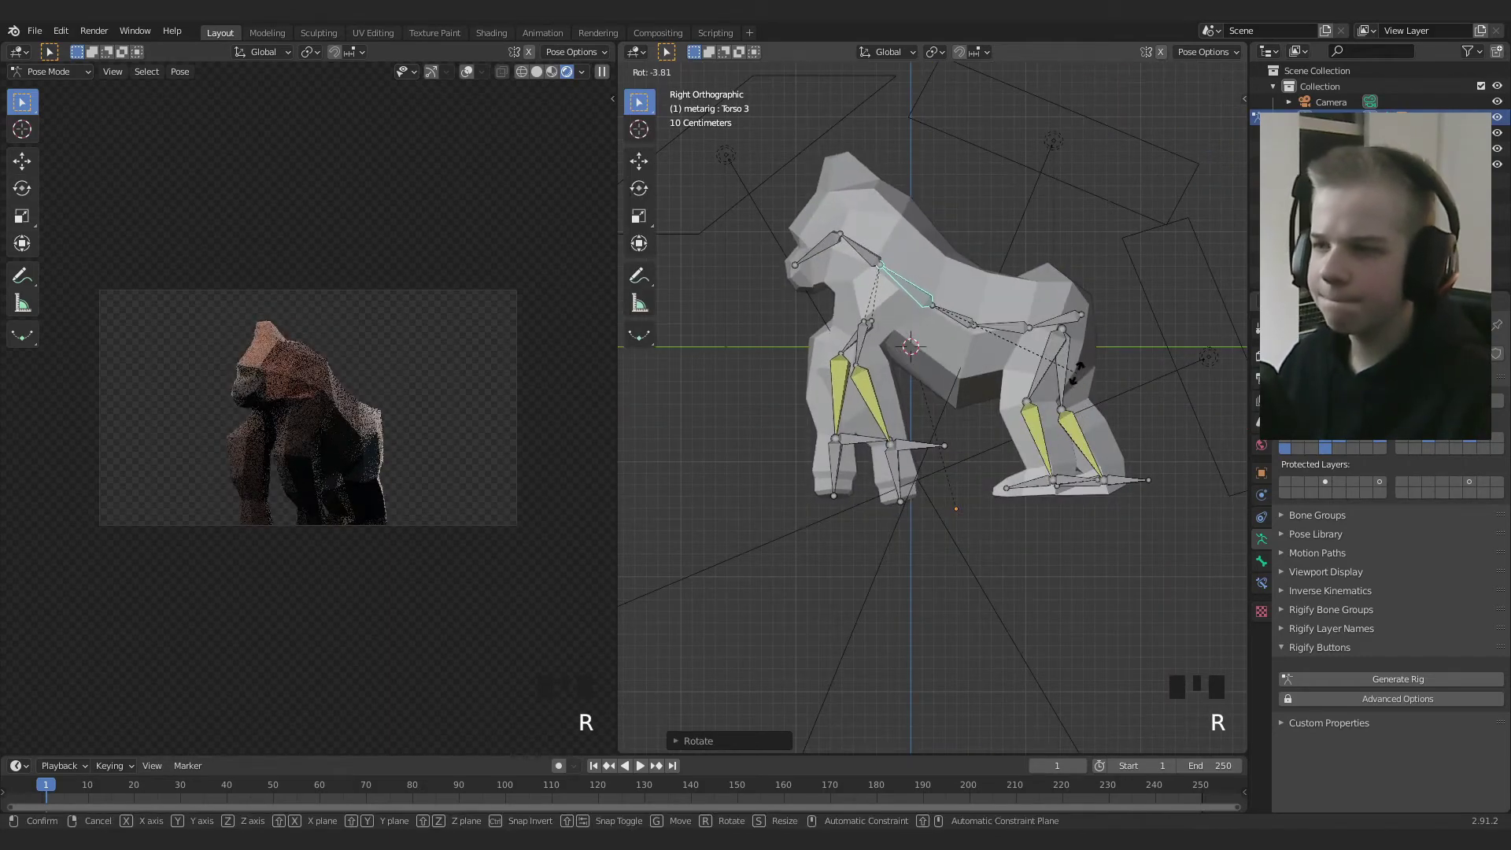
right_click(916, 449)
Move the left and right front leg IK foot controls into their stride positions
key("g")
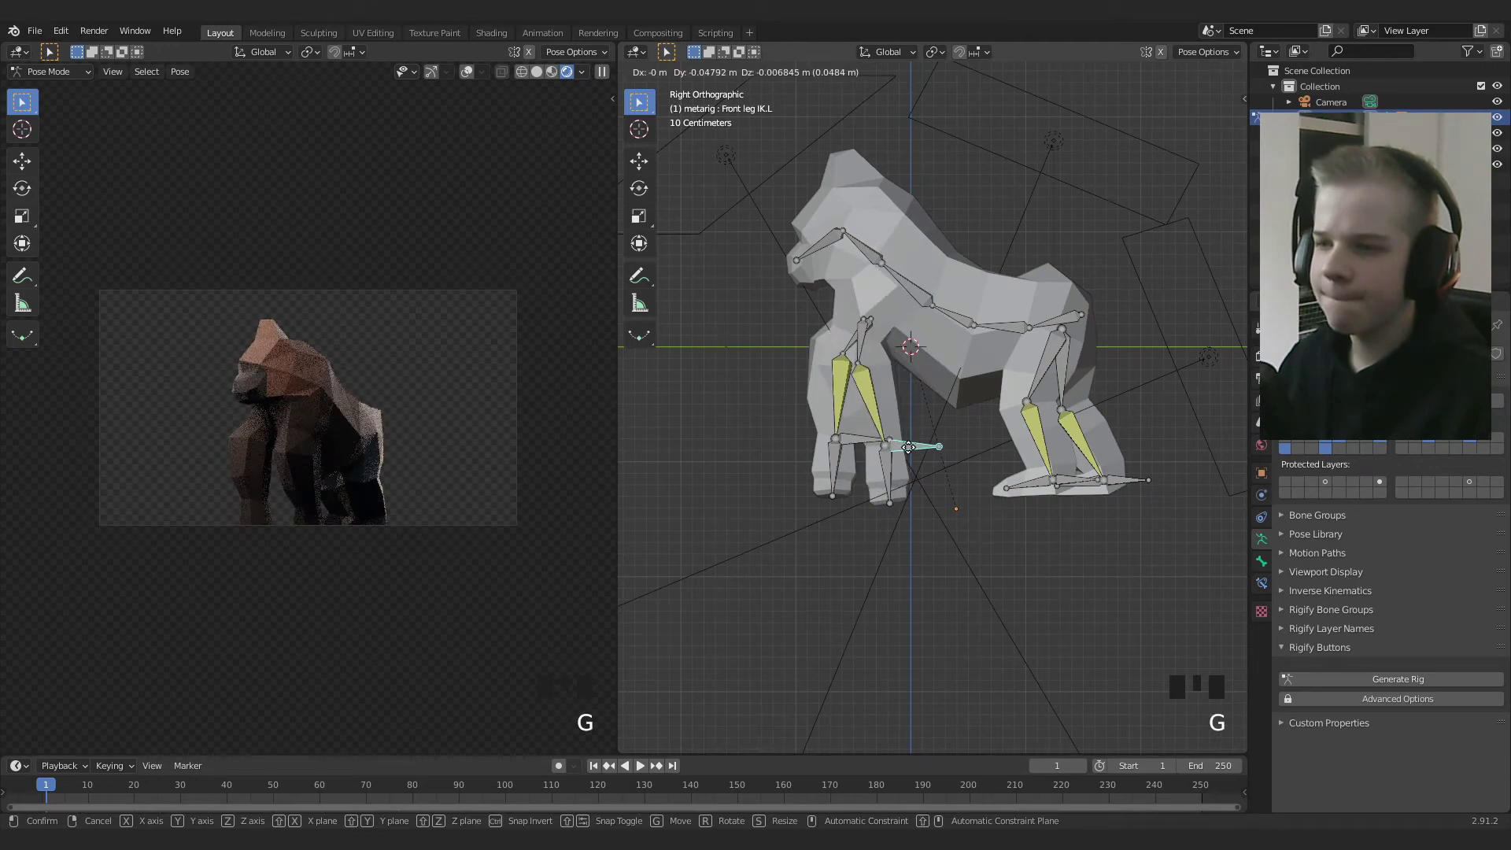
right_click(852, 442)
key("g")
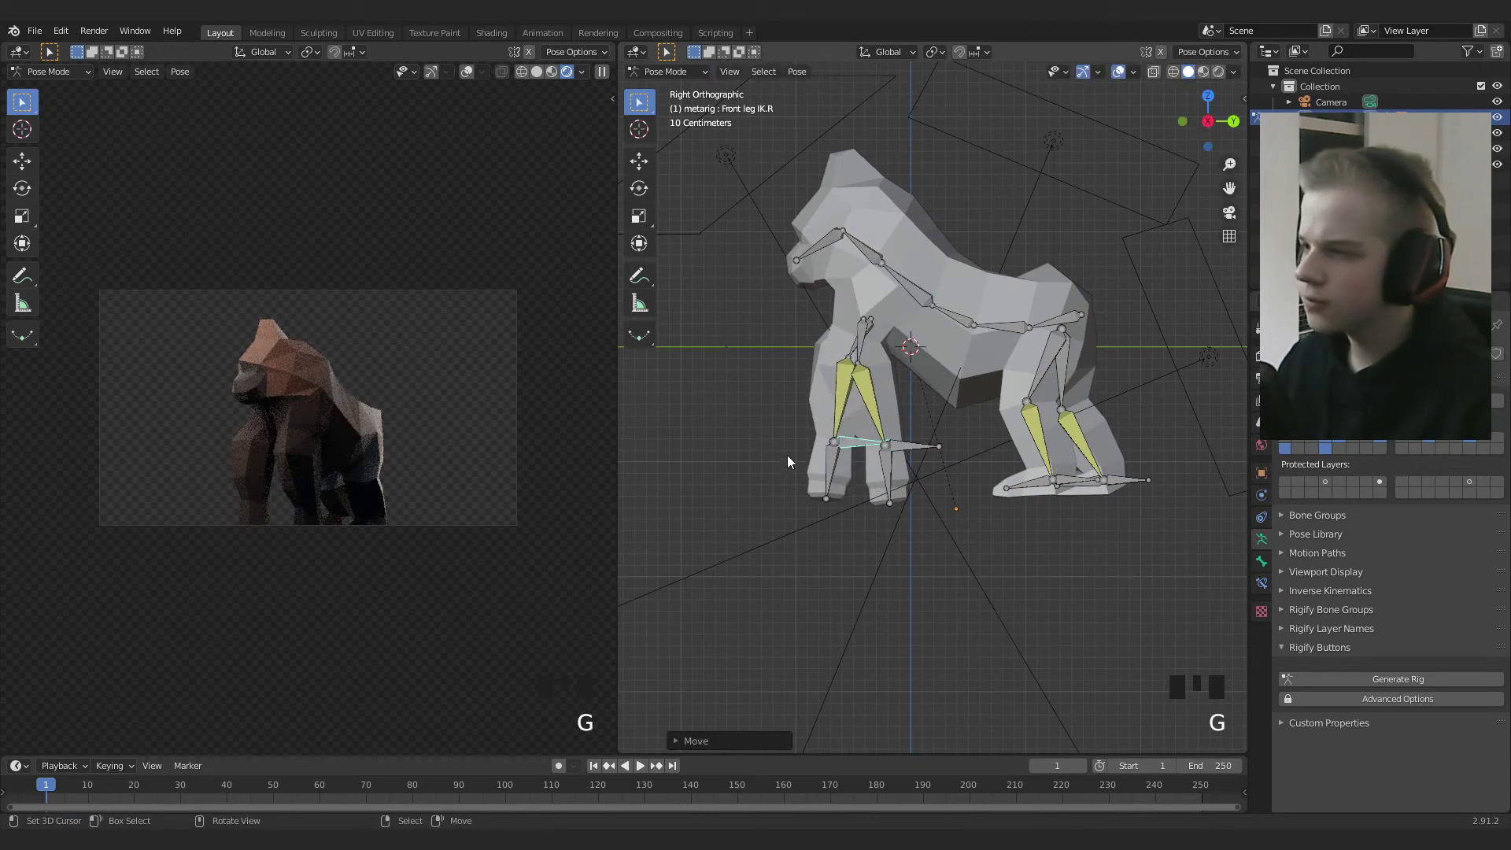
key("alt+a")
scroll("up", 3)
scroll("down", 3)
left_click_drag(887, 415, 898, 309)
left_click_drag(898, 309, 851, 397)
Trackball-rotate the head bone, resetting and re-rotating until its angle reads right
key("r")
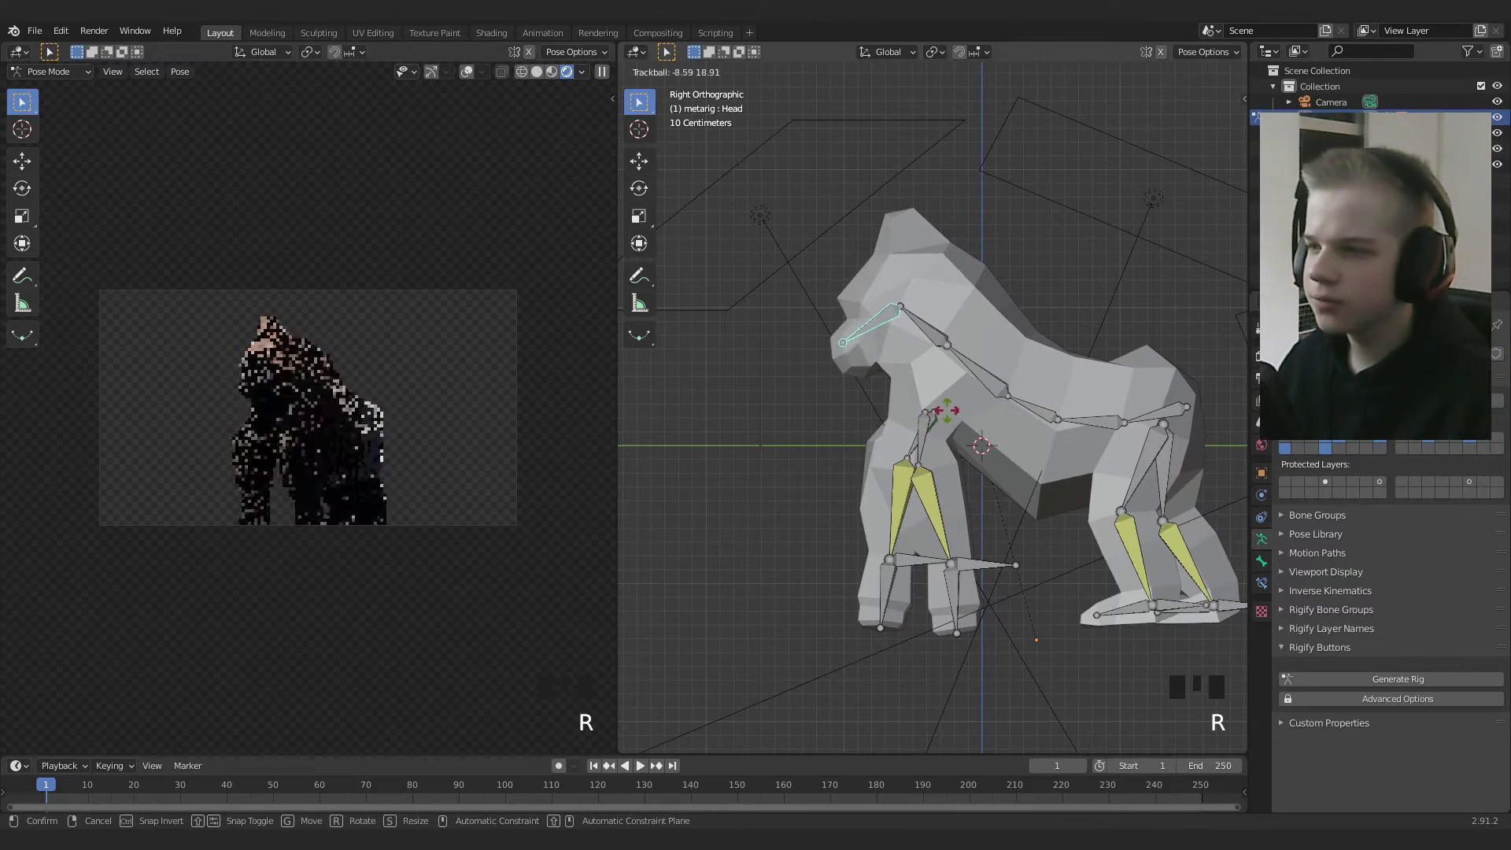
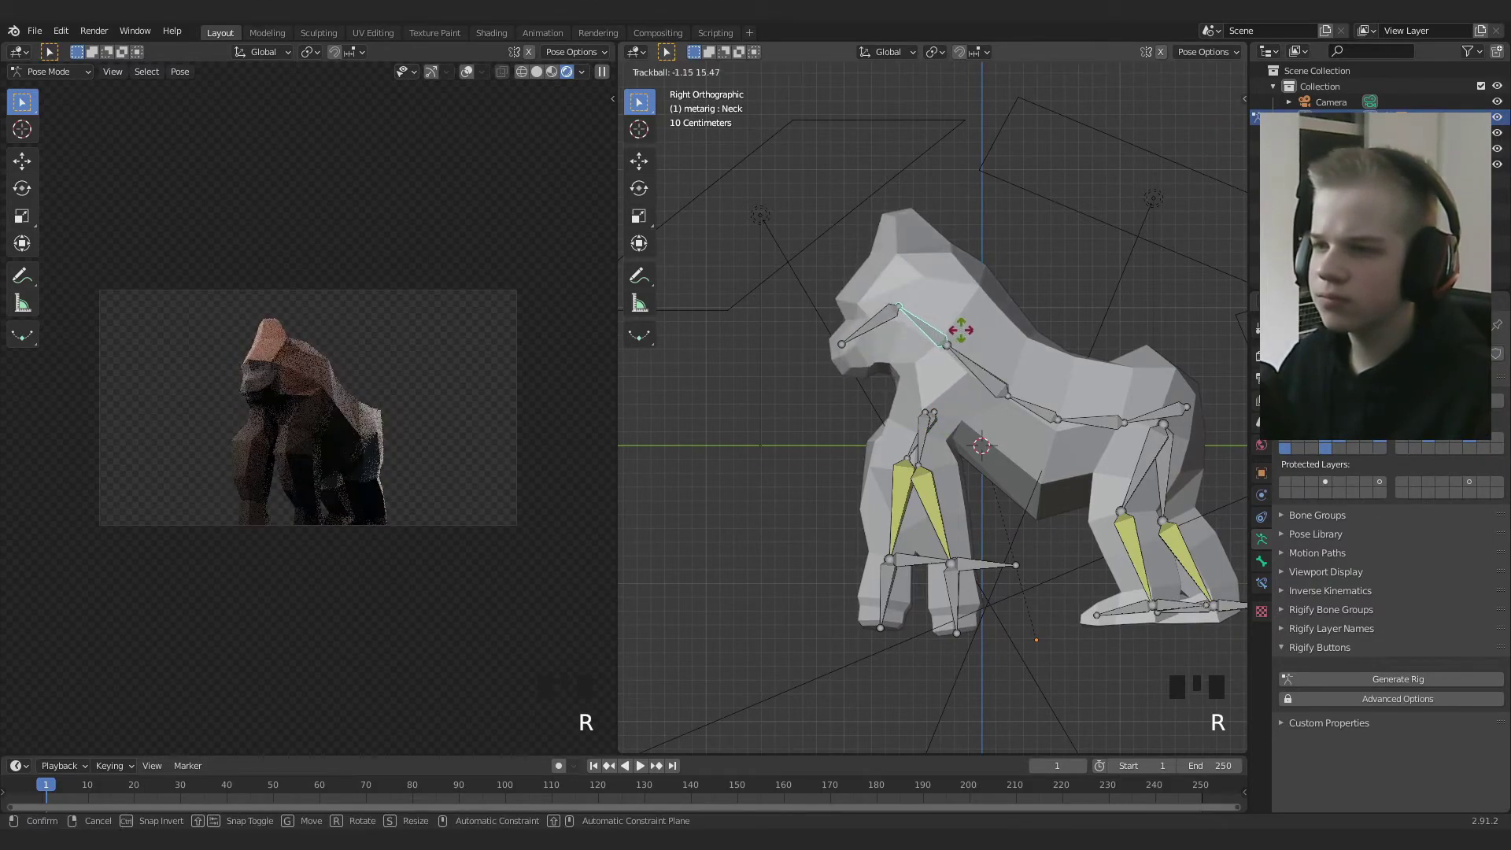
right_click(897, 333)
key("alt+r")
key("r")
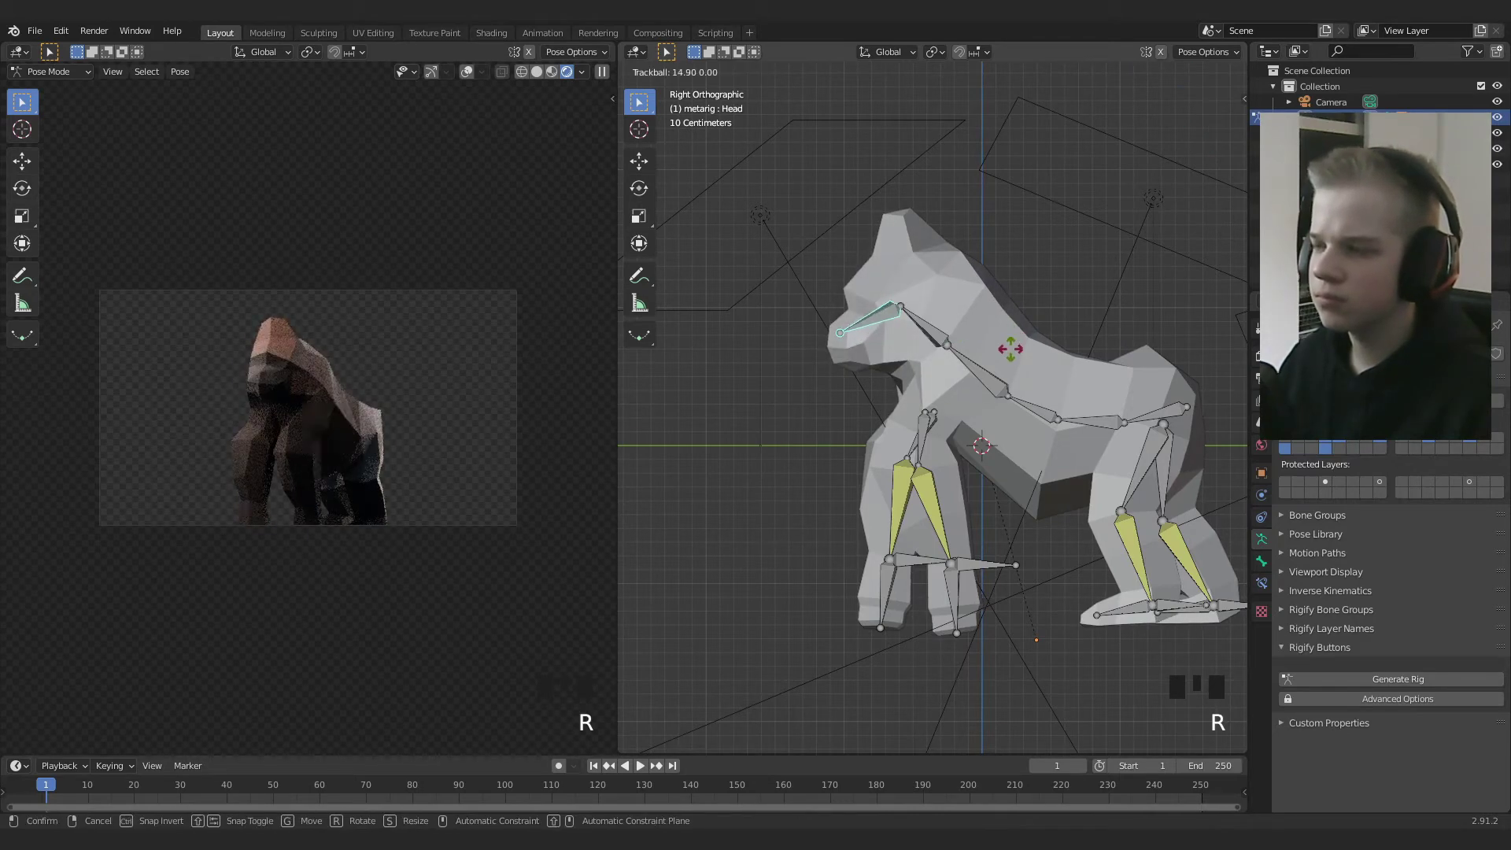
key("r")
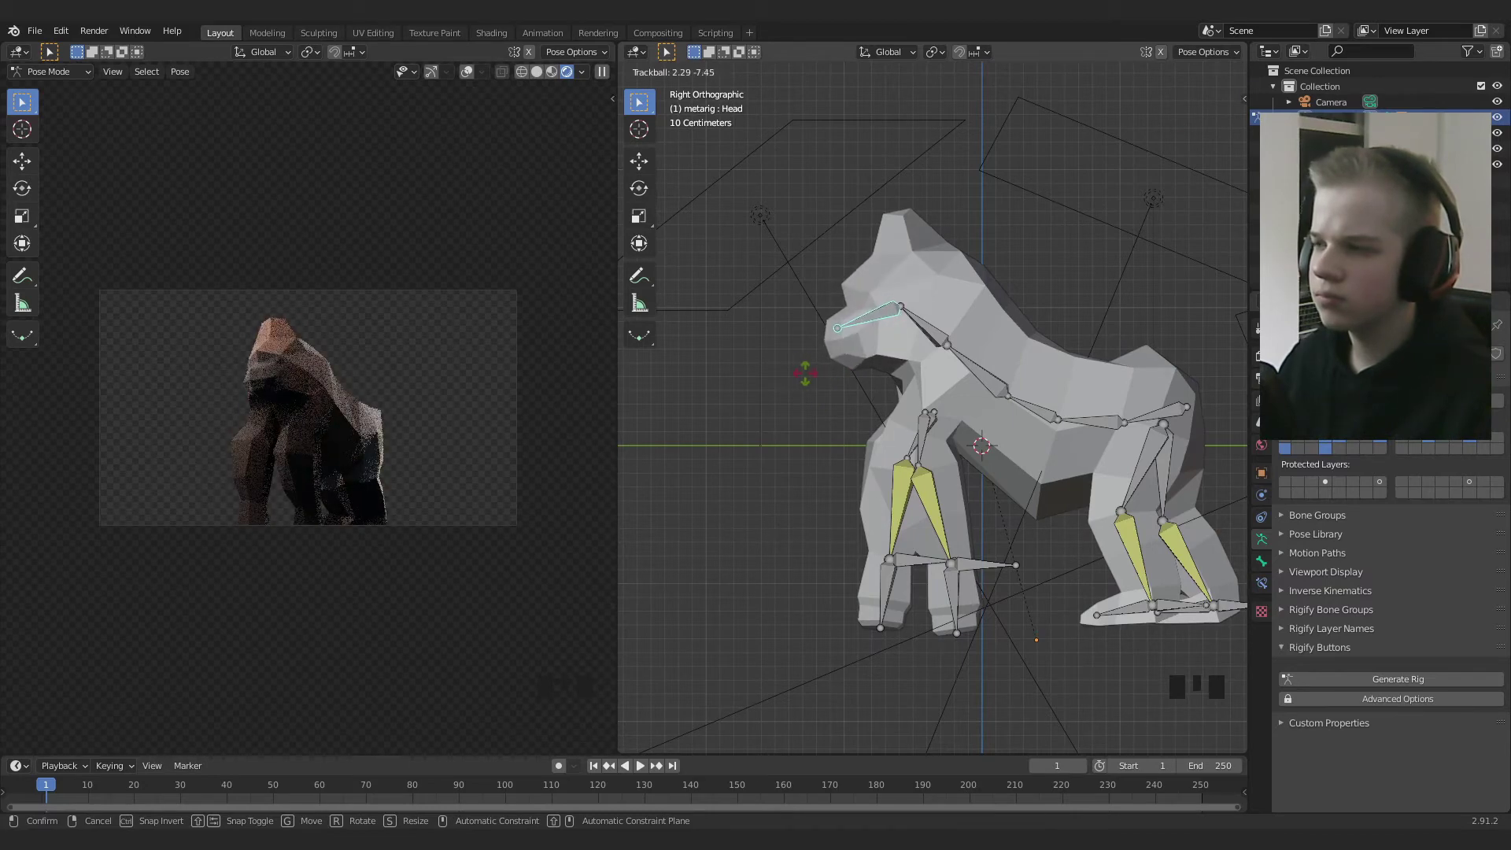
key("space")
key("alt+r")
key("space")
left_click_drag(924, 323, 1035, 358)
key("r")
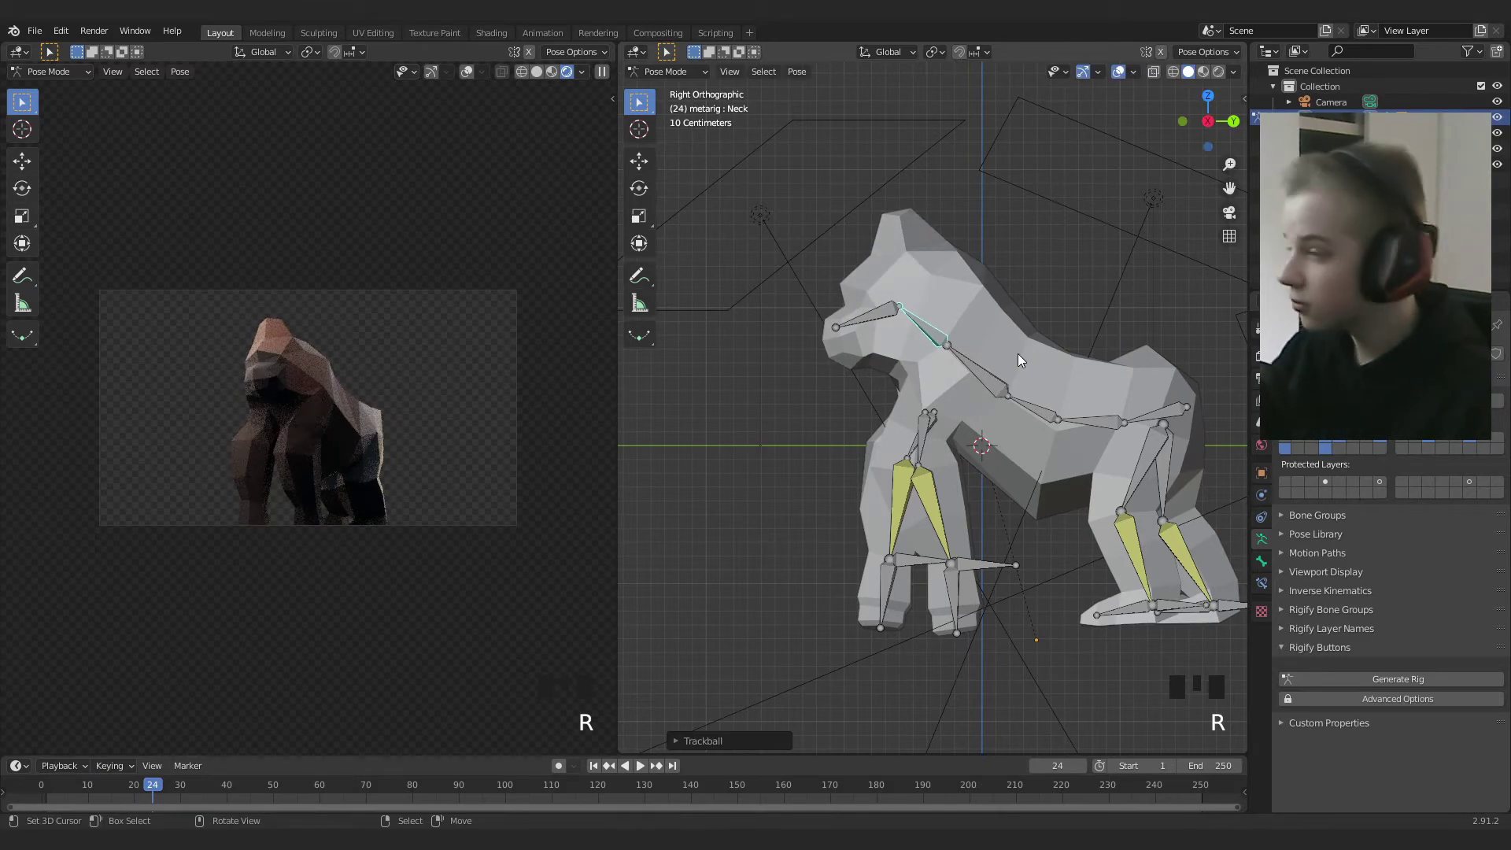
left_click_drag(966, 394, 1121, 322)
Rotate the neck bone to follow the head, undoing one stray adjustment
key("r")
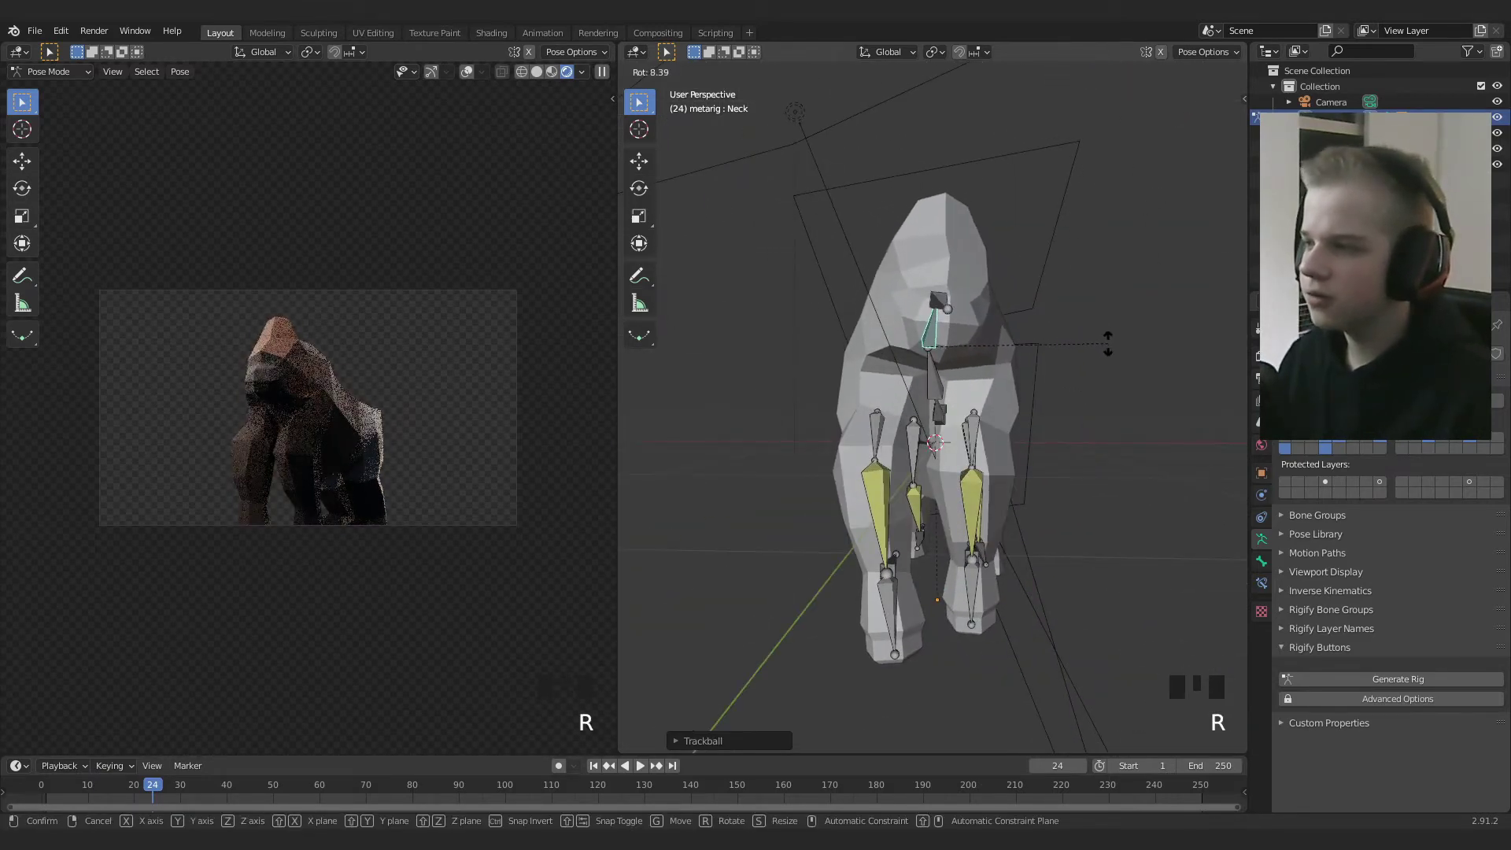
key("f")
key("d")
left_click_drag(1103, 243, 849, 369)
key("d")
key("ctrl+z")
scroll("down", 3)
left_click_drag(946, 364, 796, 383)
Toggle the rig between Object and Pose Mode while orbiting to check the pose
key("ctrl+Tab")
left_click_drag(810, 410, 843, 399)
key("alt+a")
scroll("up", 3)
scroll("down", 3)
left_click_drag(909, 428, 1148, 449)
key("ctrl+Tab")
left_click_drag(1142, 450, 1079, 423)
left_click_drag(1079, 423, 1137, 433)
left_click_drag(1137, 432, 1151, 416)
Make final rotation tweaks to the pose and return the rig to Object Mode
key("r")
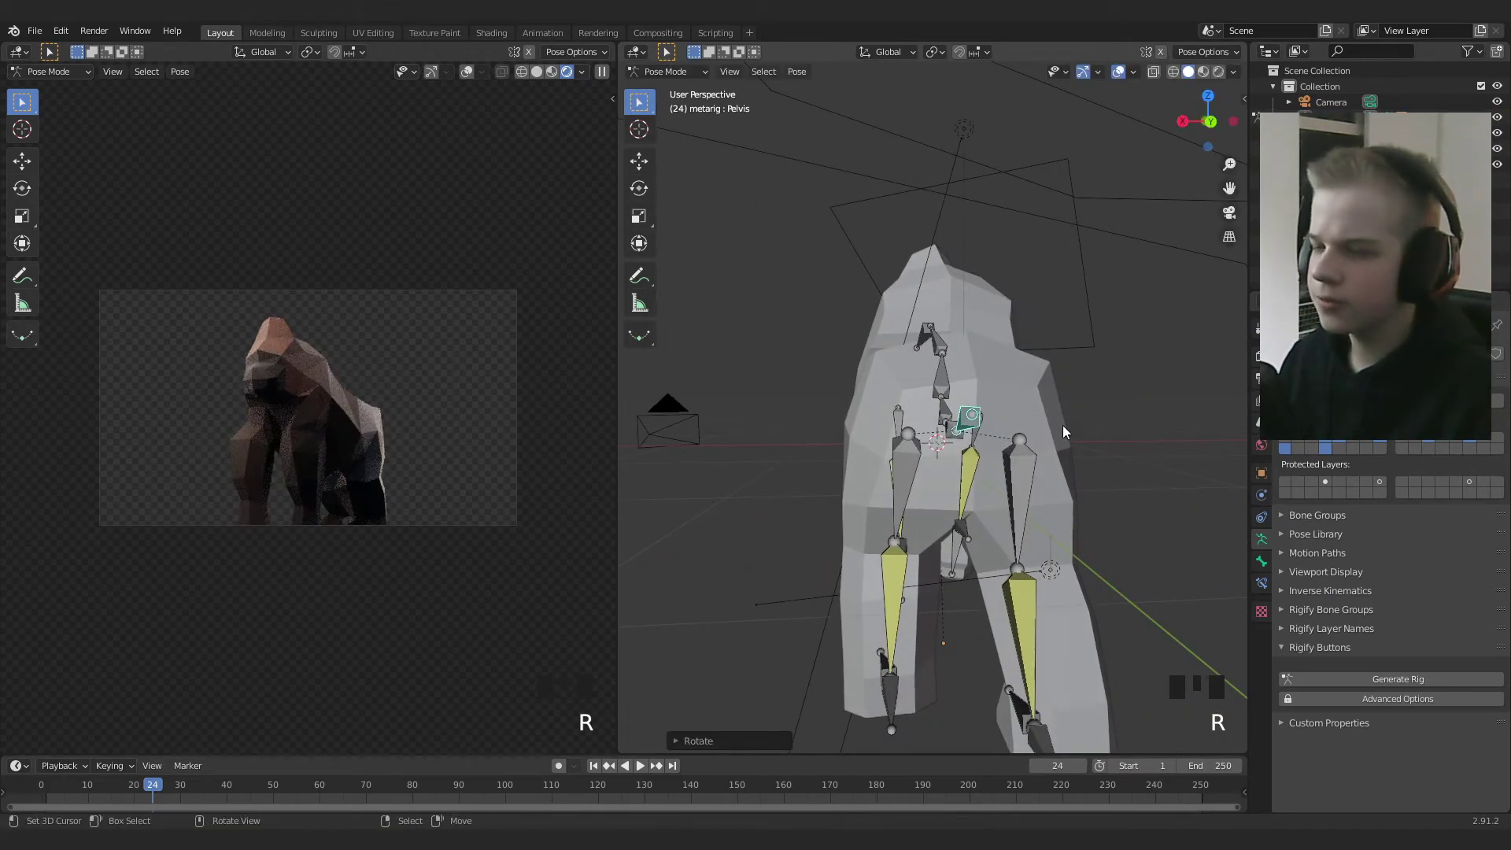
left_click_drag(883, 439, 972, 393)
left_click_drag(972, 393, 974, 394)
left_click_drag(1072, 400, 1115, 412)
key("r")
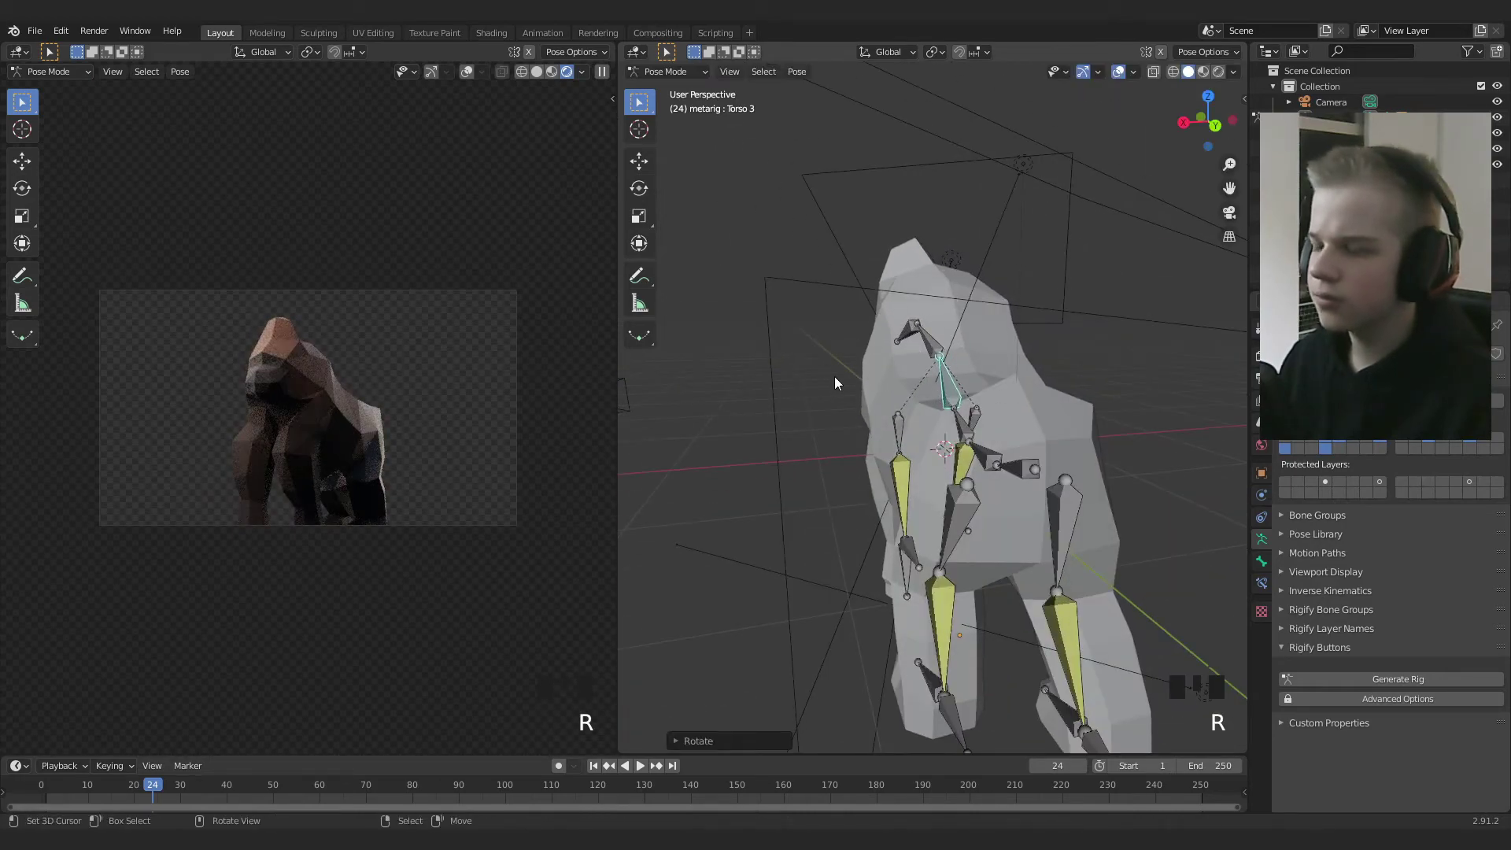
key("ctrl+z")
key("r")
scroll("down", 3)
left_click_drag(1049, 451, 1046, 446)
key("alt+a")
left_click_drag(985, 448, 1034, 443)
key("ctrl+Tab")
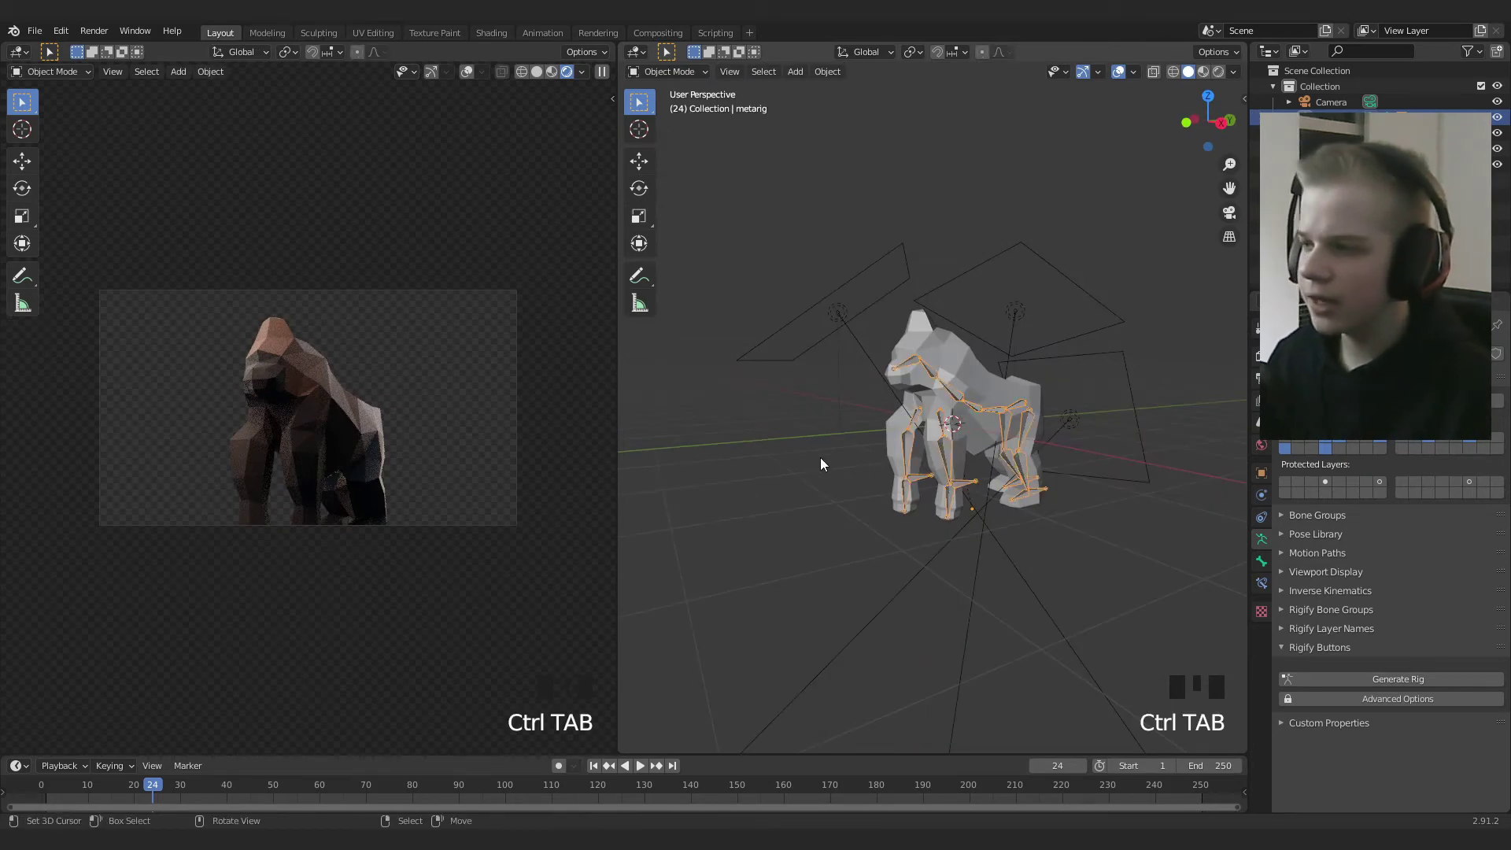
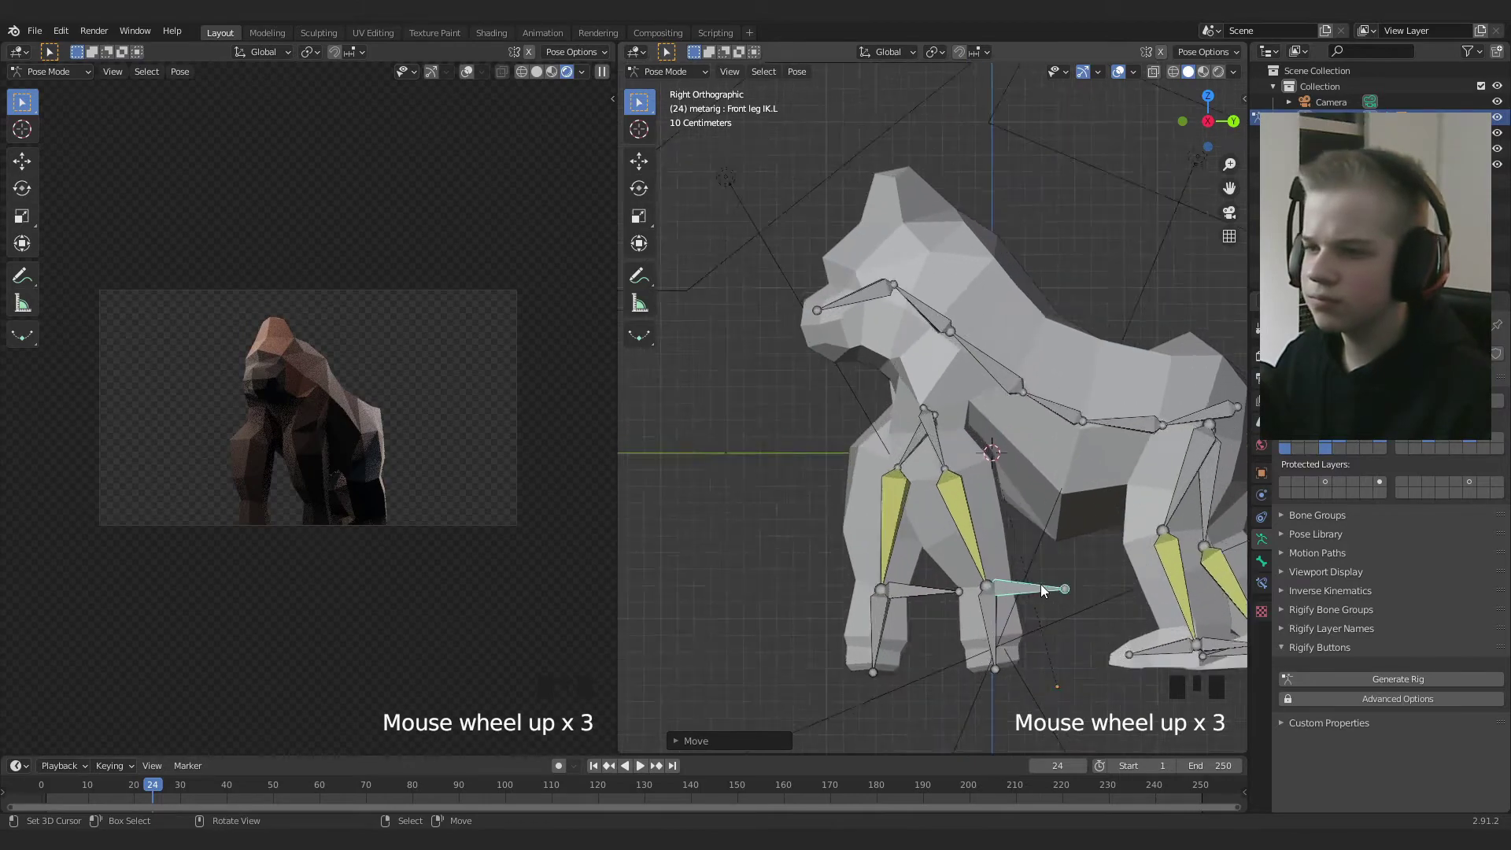
Move the Front leg IK.L control again and switch to the Front view
key("g")
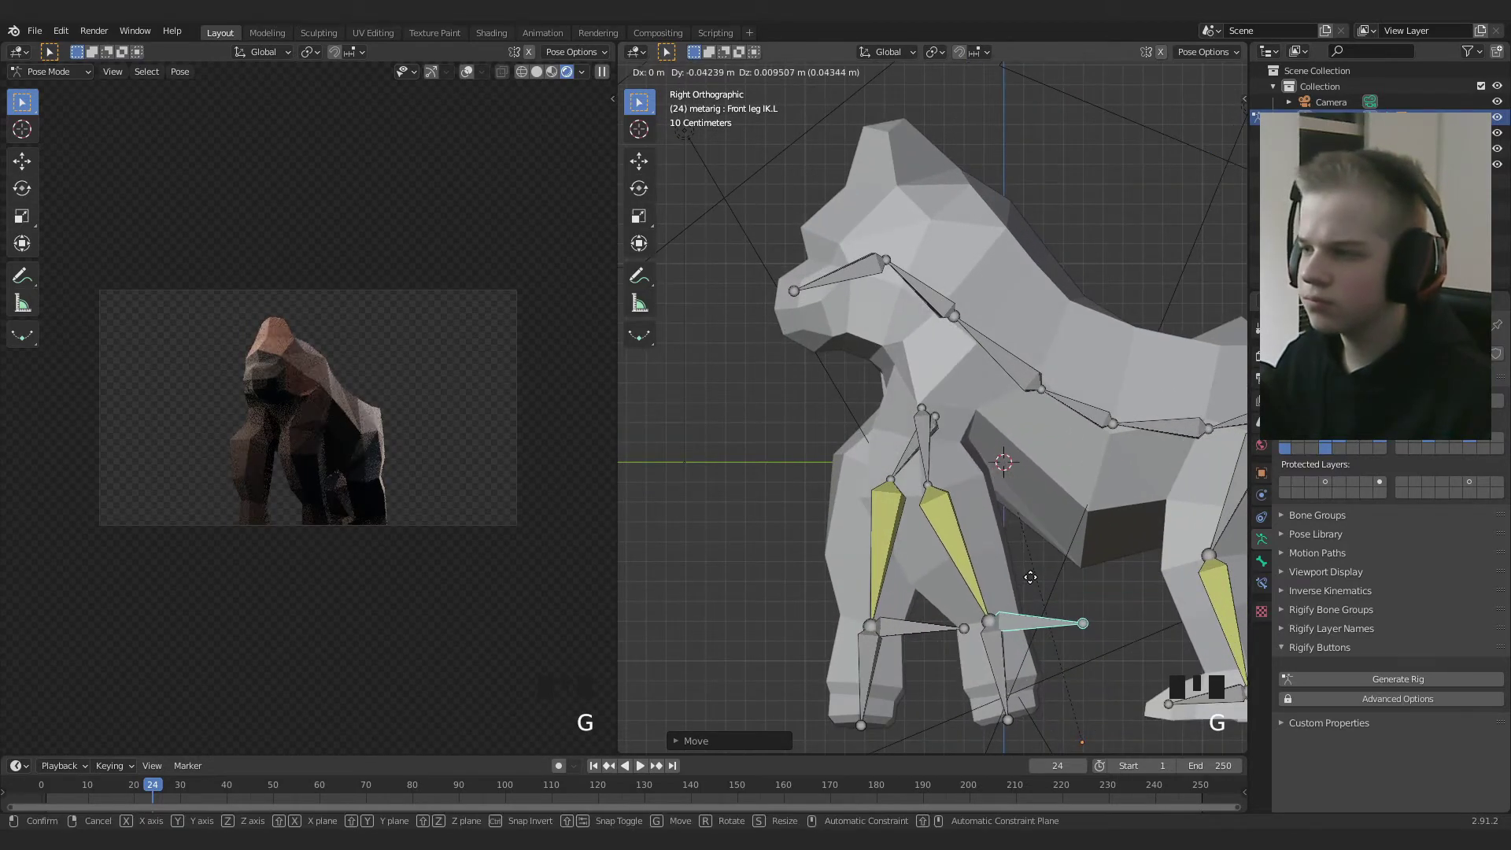
scroll("down", 3)
scroll("up", 3)
left_click_drag(980, 586, 843, 579)
scroll("down", 3)
left_click_drag(891, 563, 1091, 575)
scroll("down", 3)
left_click_drag(1084, 572, 982, 563)
key("KP_1")
scroll("up", 3)
left_click_drag(997, 499, 1079, 542)
Rotate the front_thigh.L bone and nudge the adjoining control with grab and rotate
key("r")
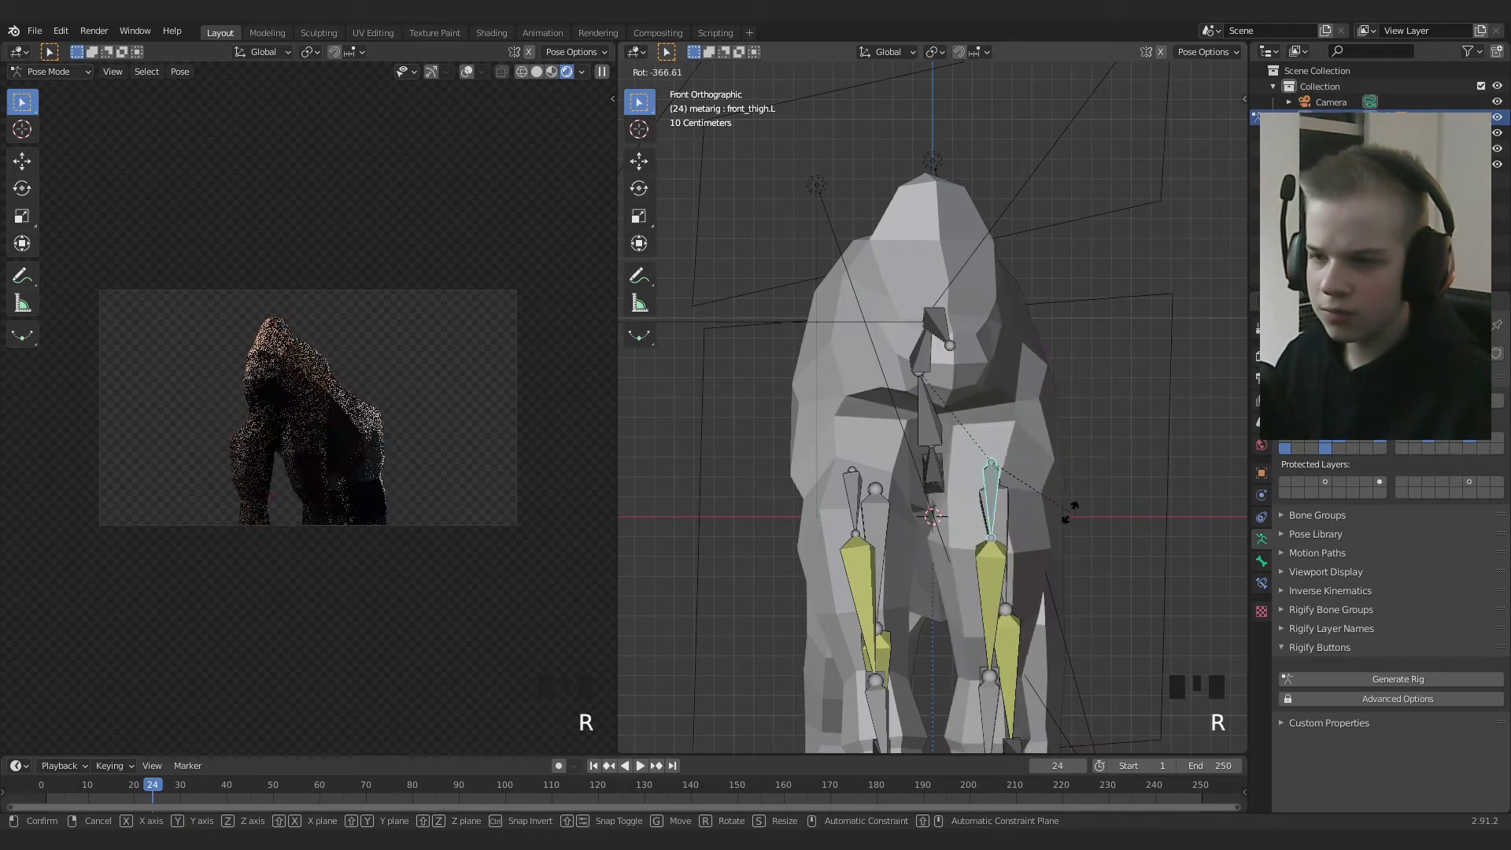
key("r")
right_click(1015, 558)
key("g")
left_click_drag(987, 560, 1032, 561)
key("g")
key("r")
left_click_drag(996, 494, 1127, 544)
key("r")
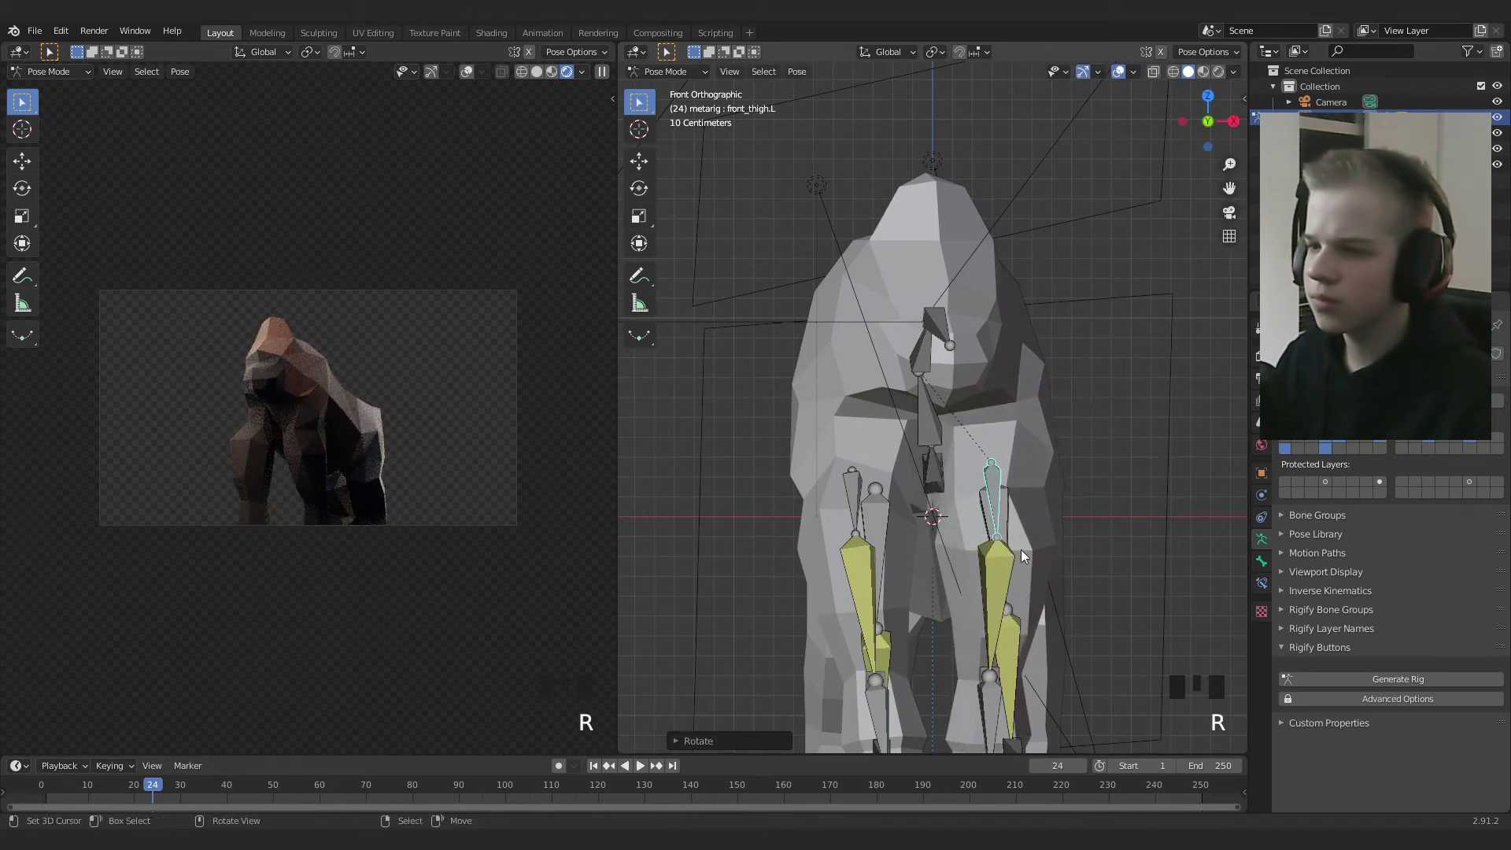
scroll("down", 3)
left_click_drag(1033, 549, 991, 537)
scroll("up", 3)
Reposition the Front leg IK.R control to touch up the right paw
right_click(991, 544)
key("g")
scroll("down", 3)
left_click_drag(963, 546, 952, 525)
scroll("up", 3)
left_click_drag(888, 459, 971, 497)
left_click_drag(971, 496, 917, 572)
right_click(917, 572)
key("g")
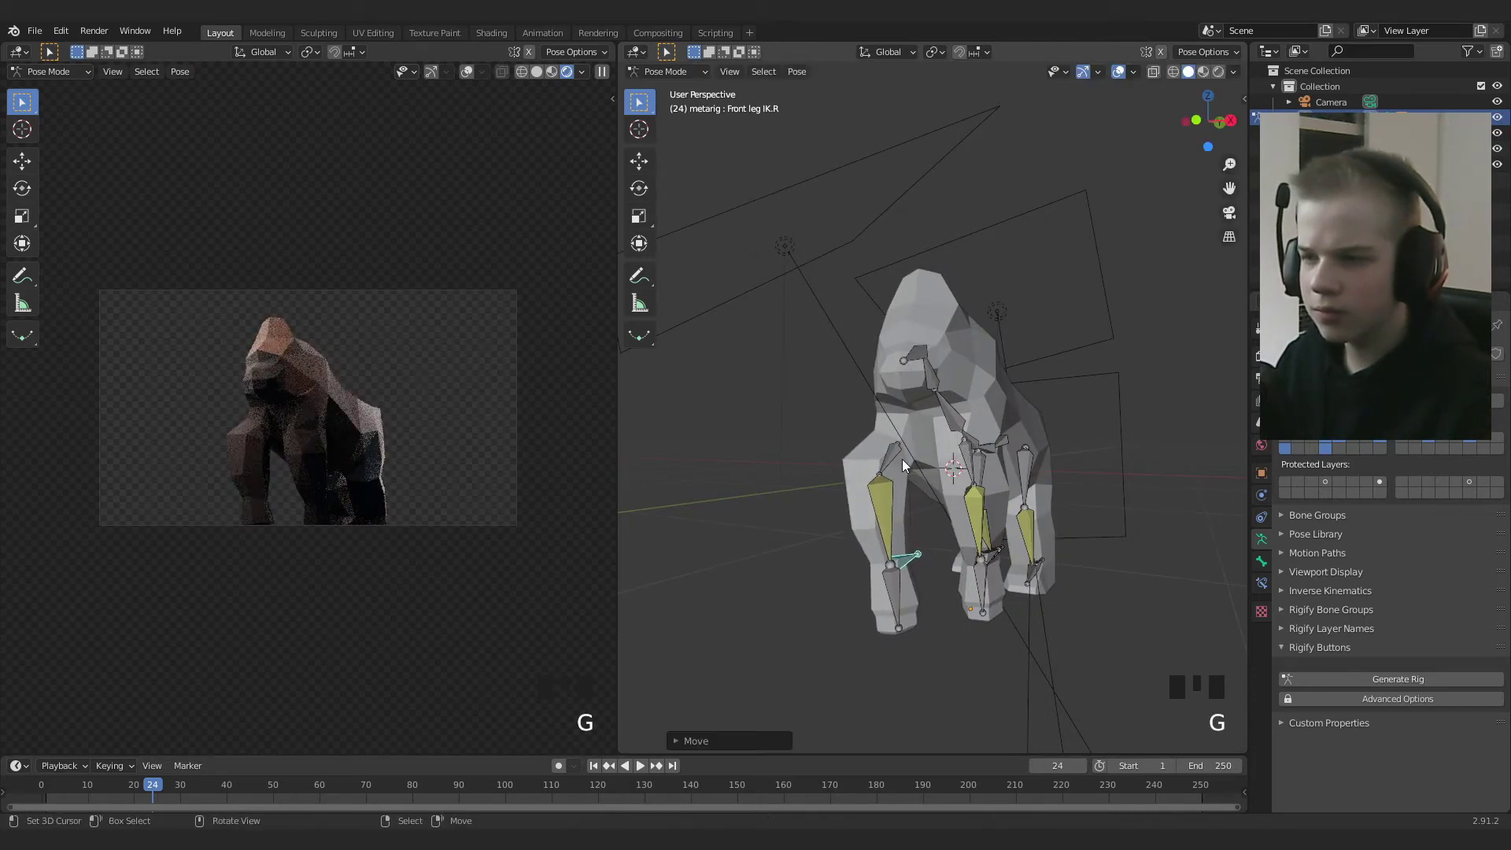
right_click(902, 462)
left_click_drag(962, 504, 1073, 538)
Rotate the paw control from the Front view until it sits flat
key("r")
scroll("down", 3)
left_click_drag(914, 549, 920, 555)
left_click_drag(919, 555, 1025, 532)
key("KP_1")
key("e")
key("r")
scroll("down", 3)
scroll("up", 3)
left_click_drag(992, 568, 746, 560)
Return the rig to Object Mode and reframe the viewport on the gorilla
scroll("down", 3)
left_click_drag(811, 576, 890, 467)
scroll("up", 3)
scroll("down", 3)
scroll("down", 3)
key("ctrl+Tab")
scroll("up", 3)
scroll("up", 3)
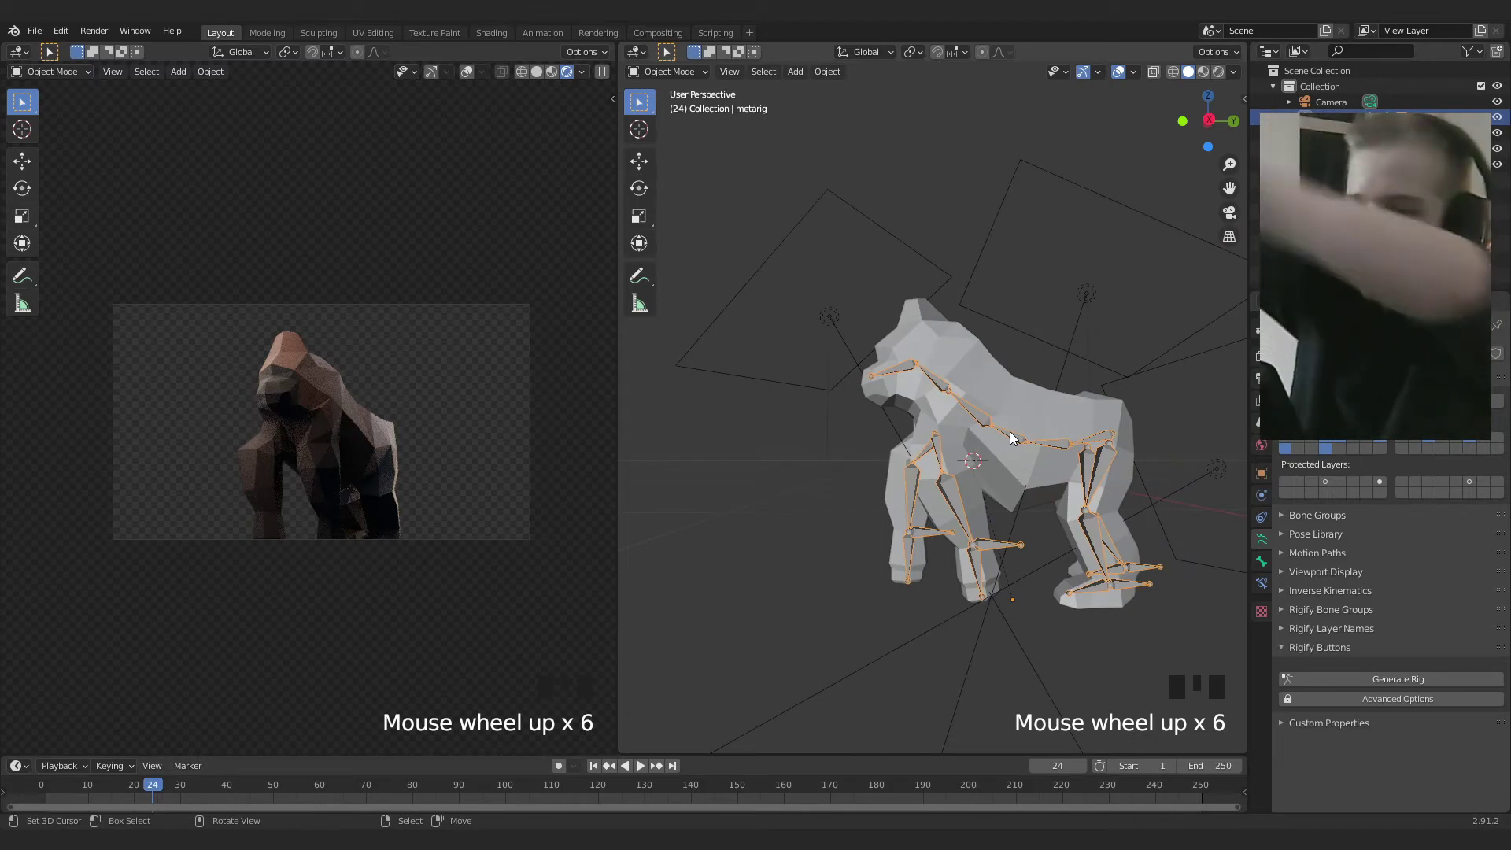
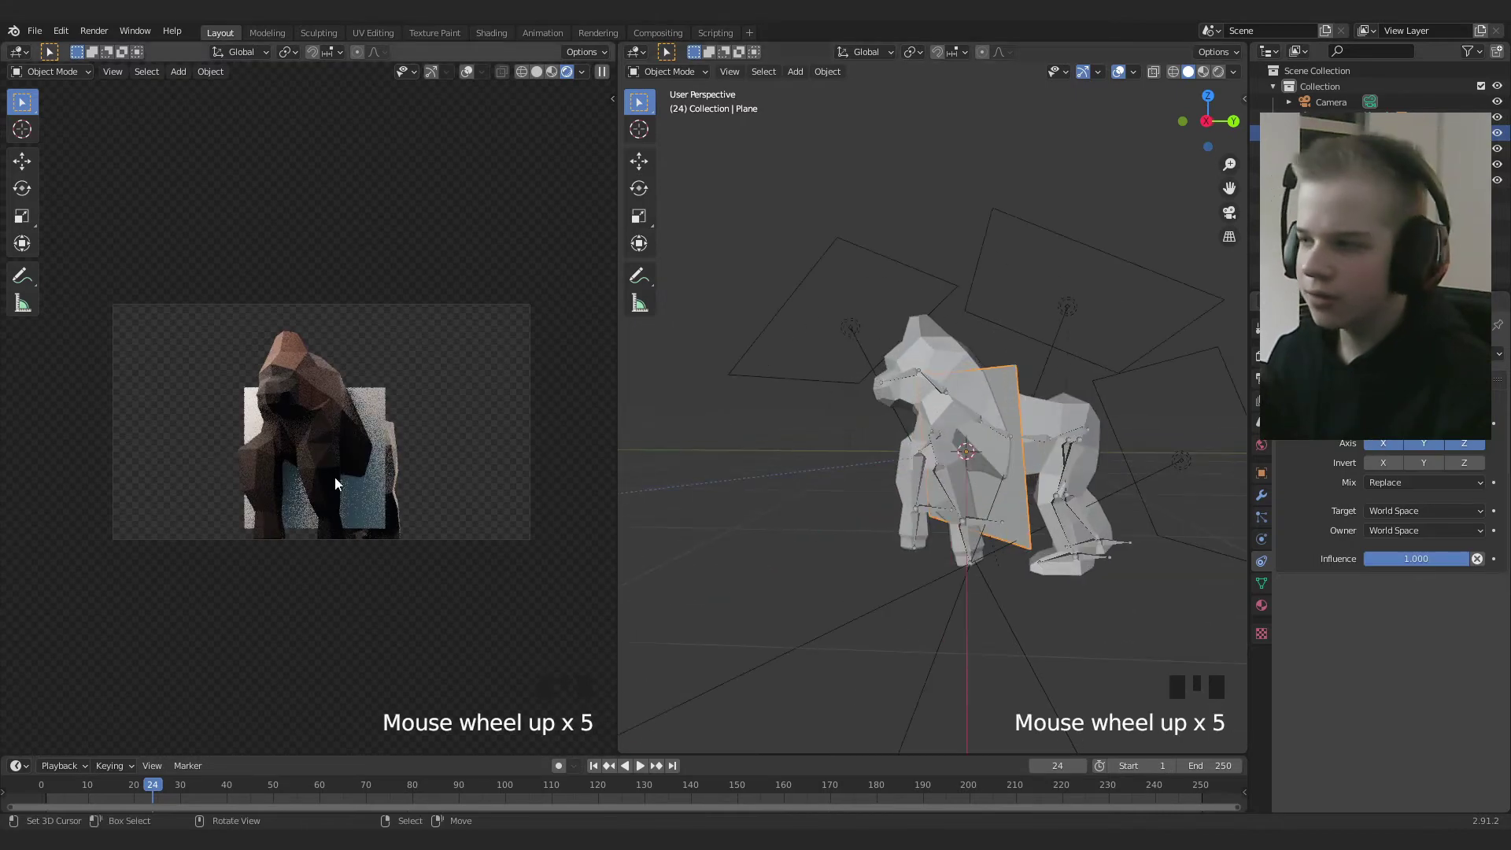
Move the backdrop plane along its local axis to sit behind the gorilla
scroll("down", 3)
left_click_drag(1025, 441, 928, 464)
key("g")
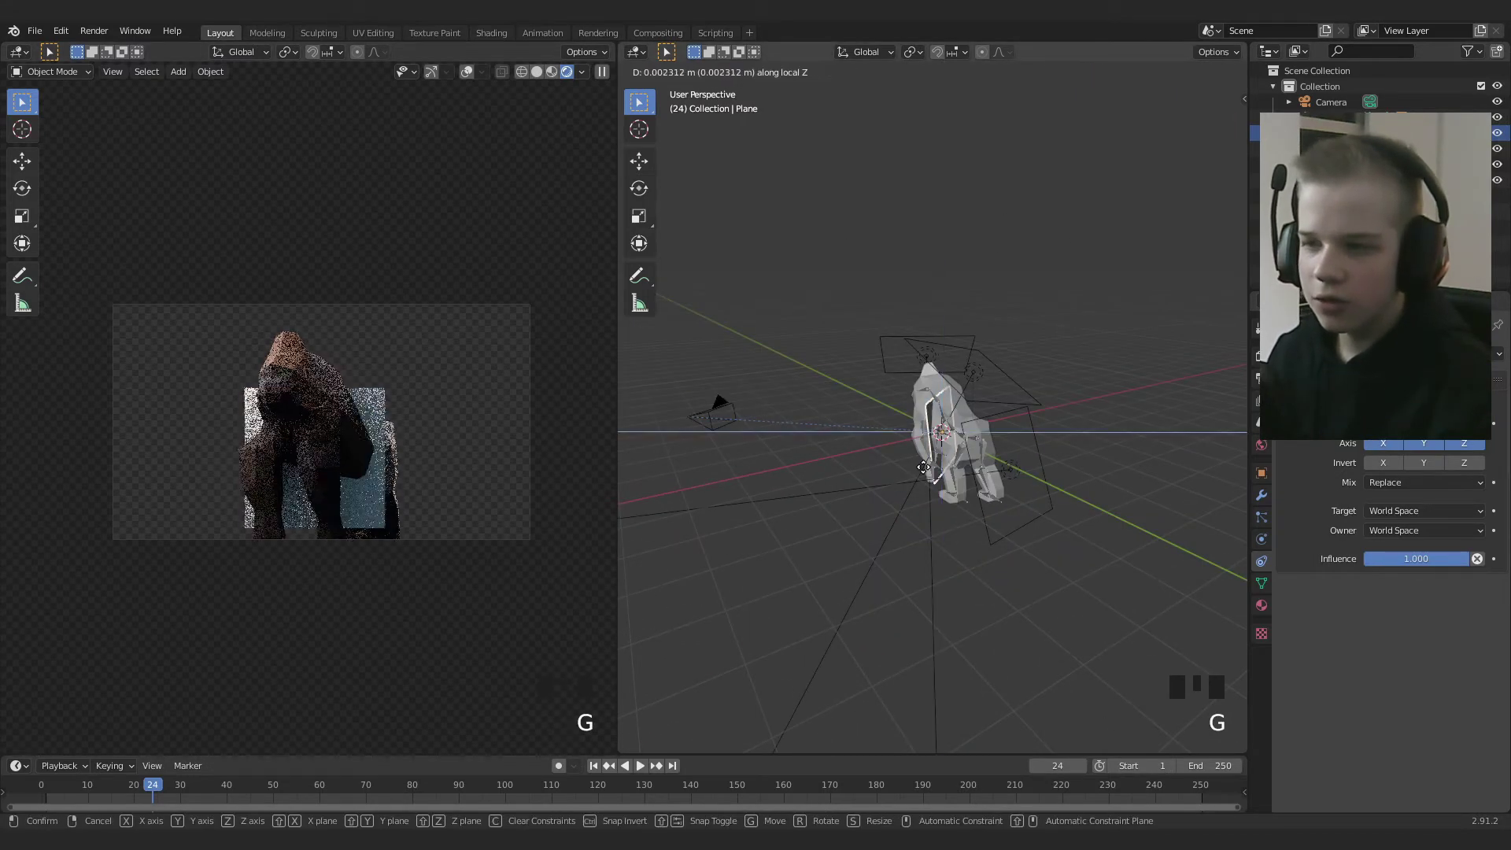
key("g")
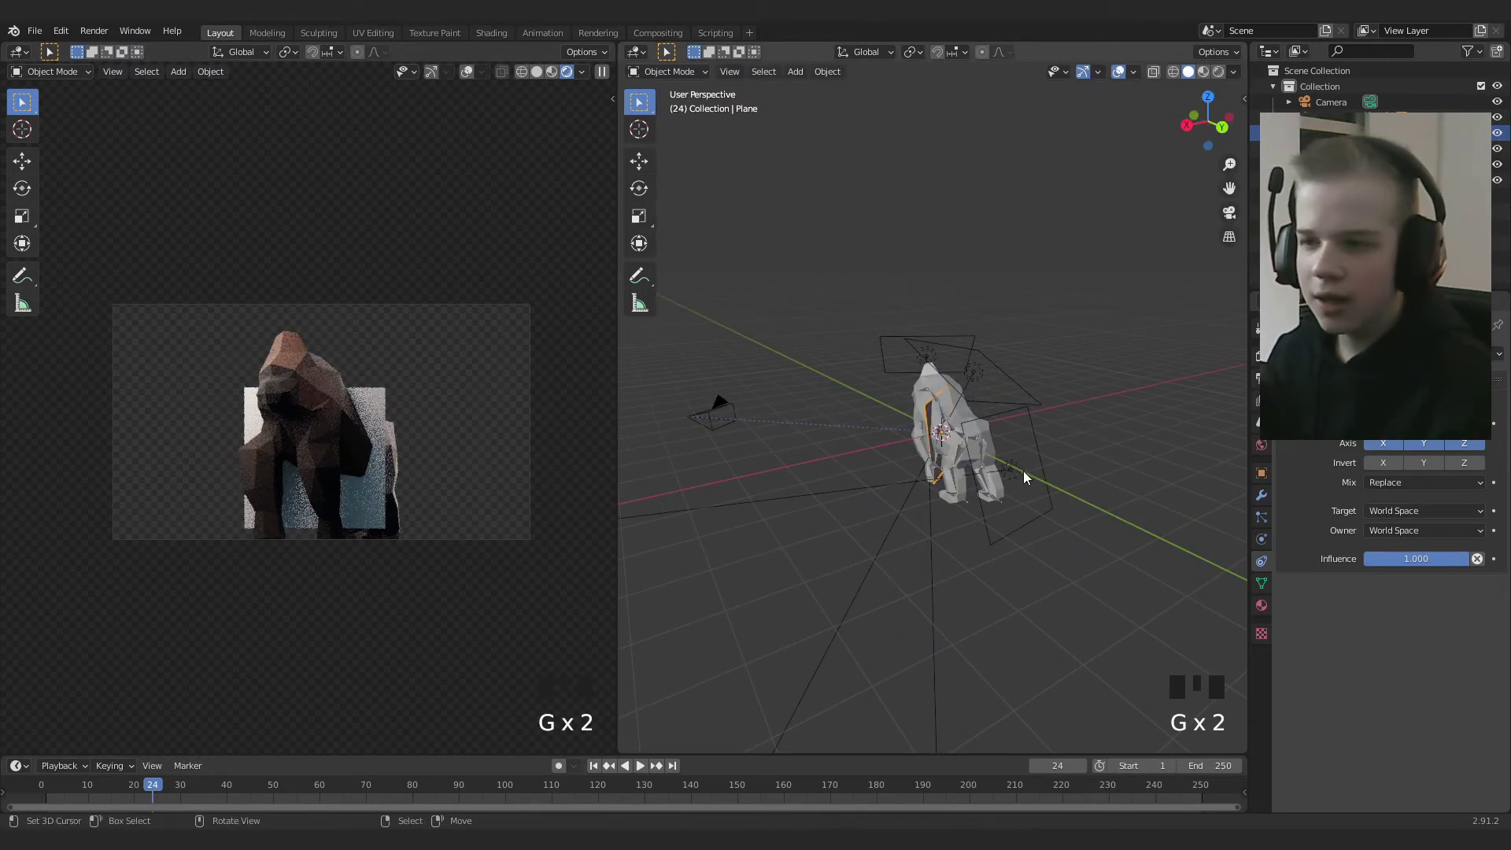
key("g")
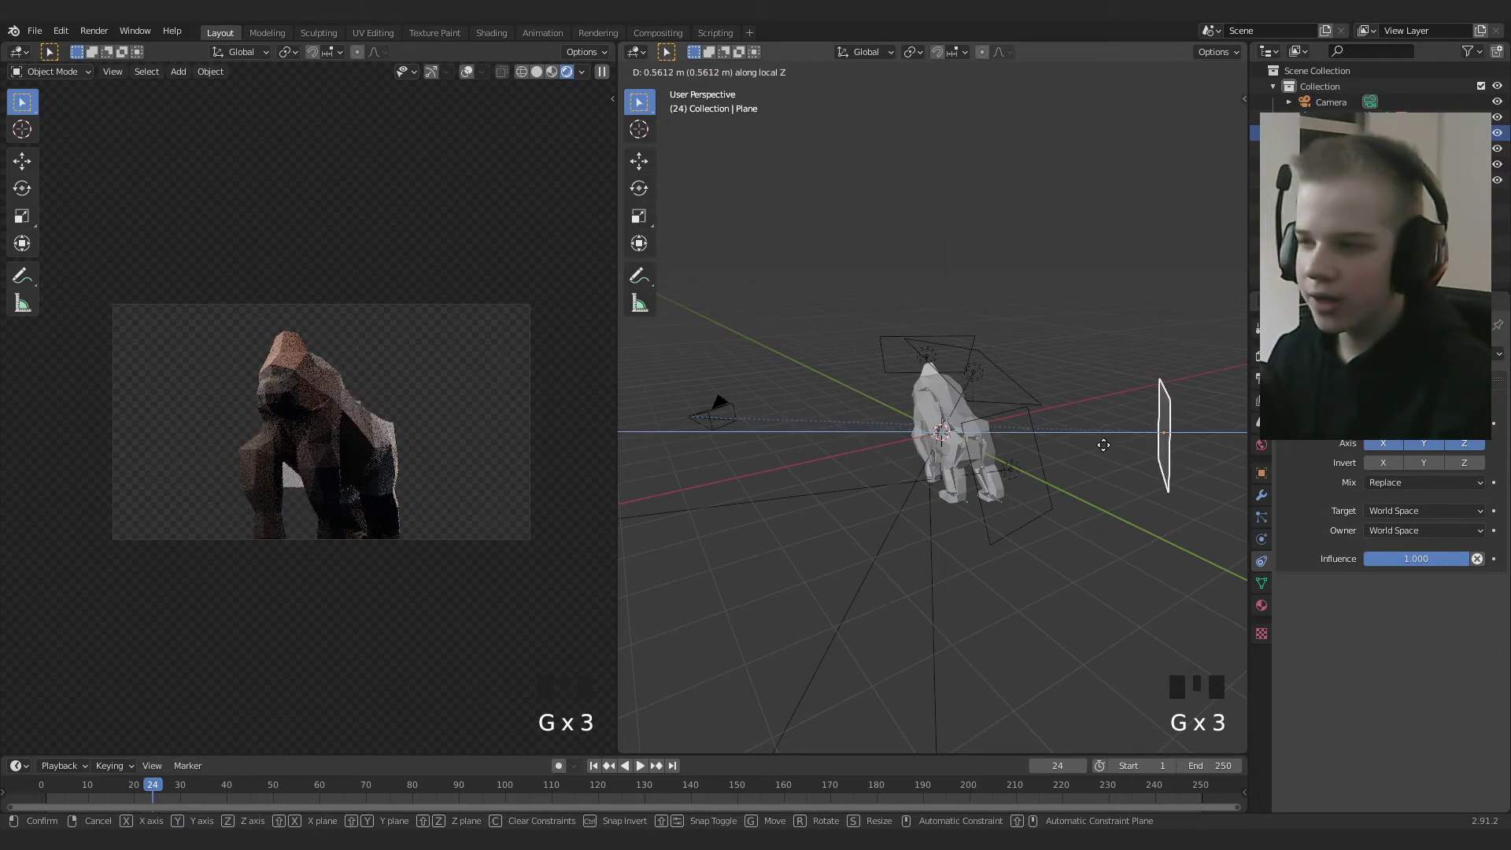
scroll("down", 3)
Scale the backdrop plane up much larger and push it further back behind the gorilla
key("s")
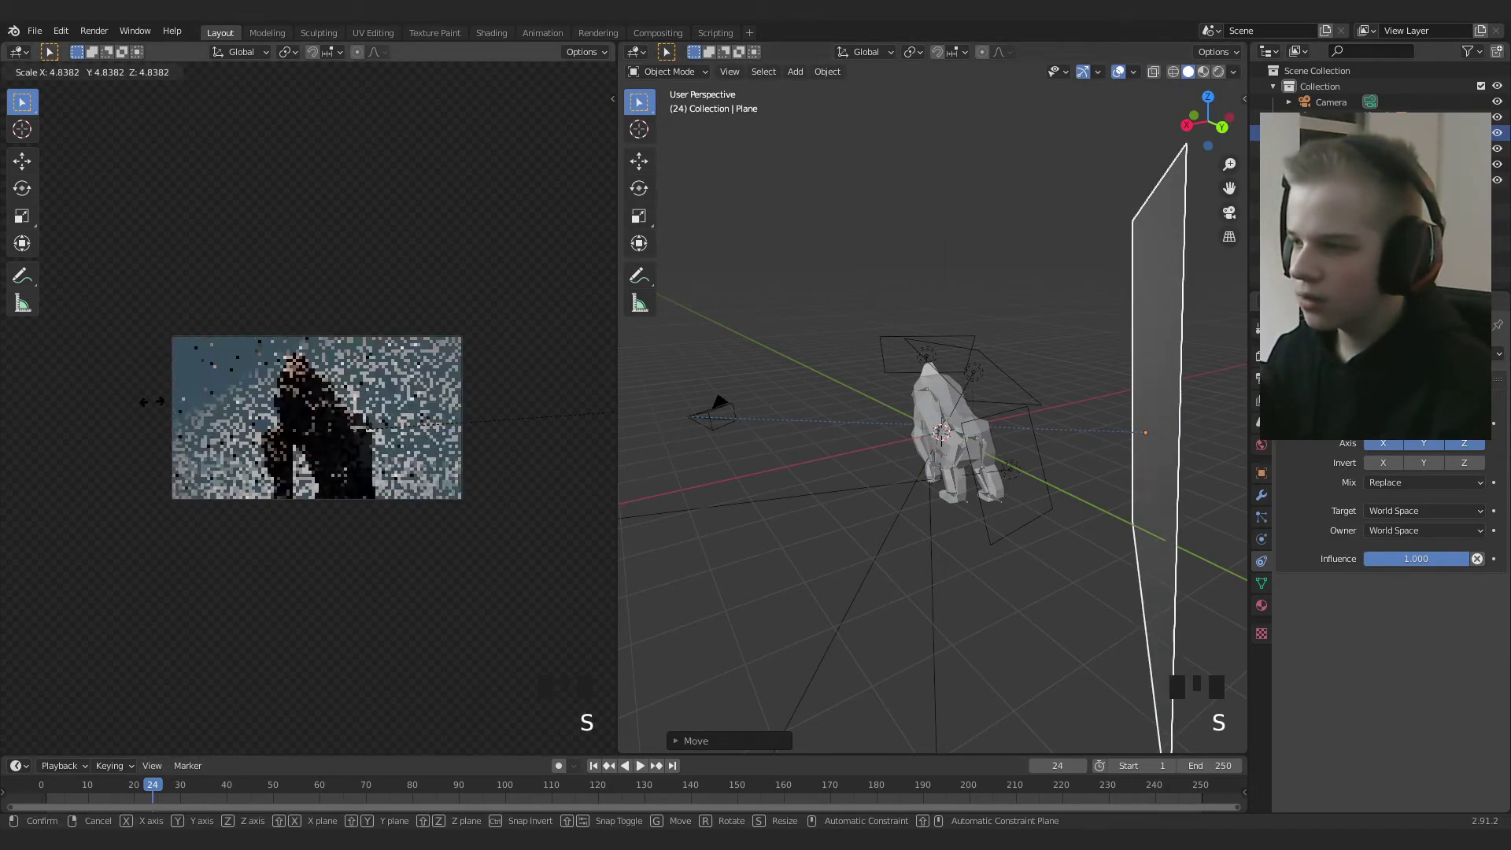
scroll("down", 3)
left_click_drag(941, 433, 1049, 411)
scroll("up", 3)
left_click_drag(1063, 396, 1038, 408)
scroll("down", 3)
key("g")
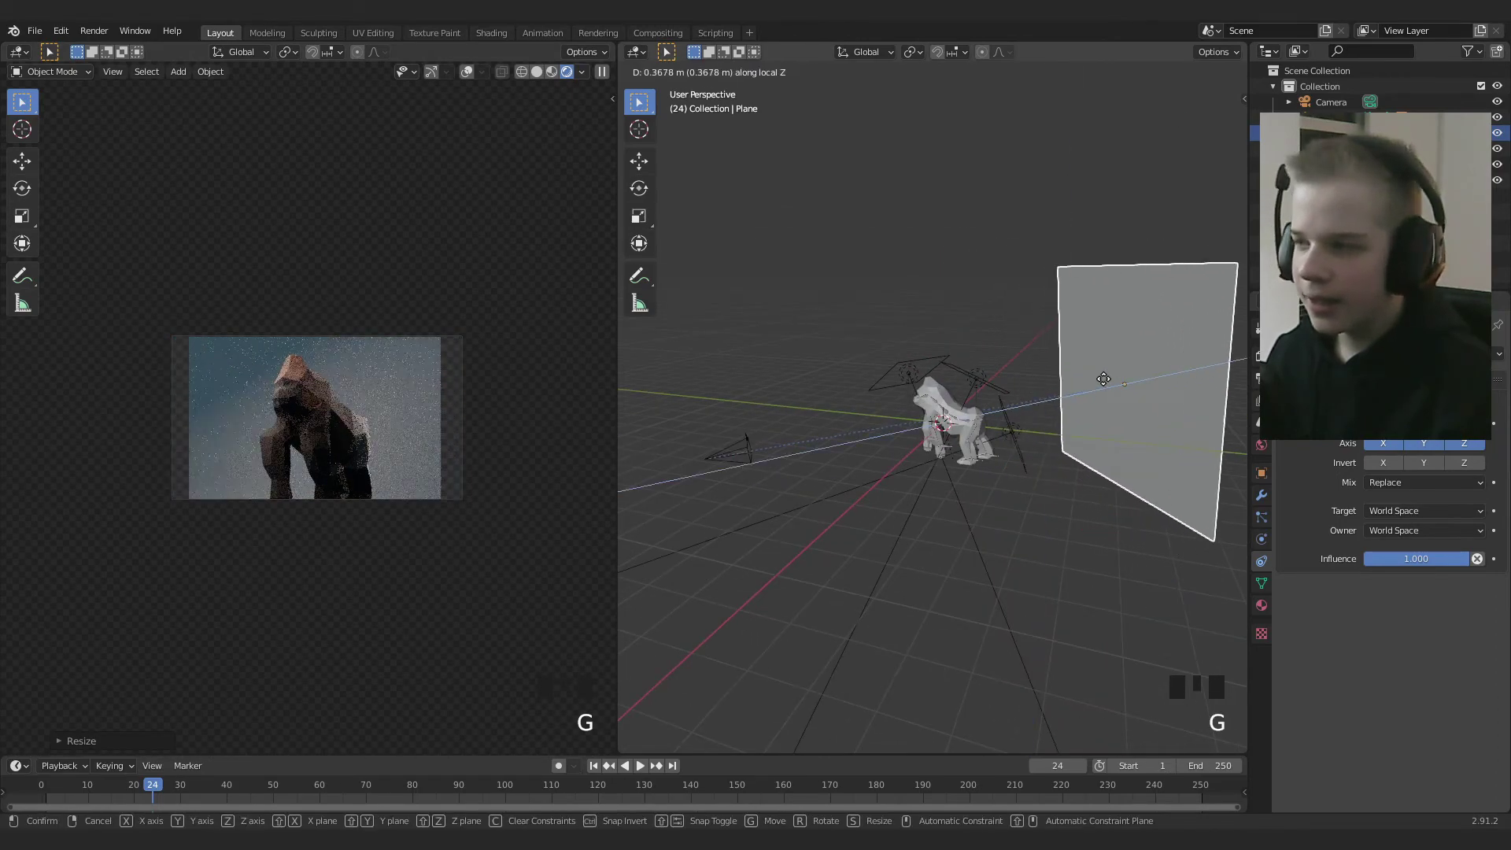
scroll("down", 3)
middle_click(1123, 401)
scroll("up", 3)
Scale the backdrop plane along its height to squash it shorter
key("s")
key("z")
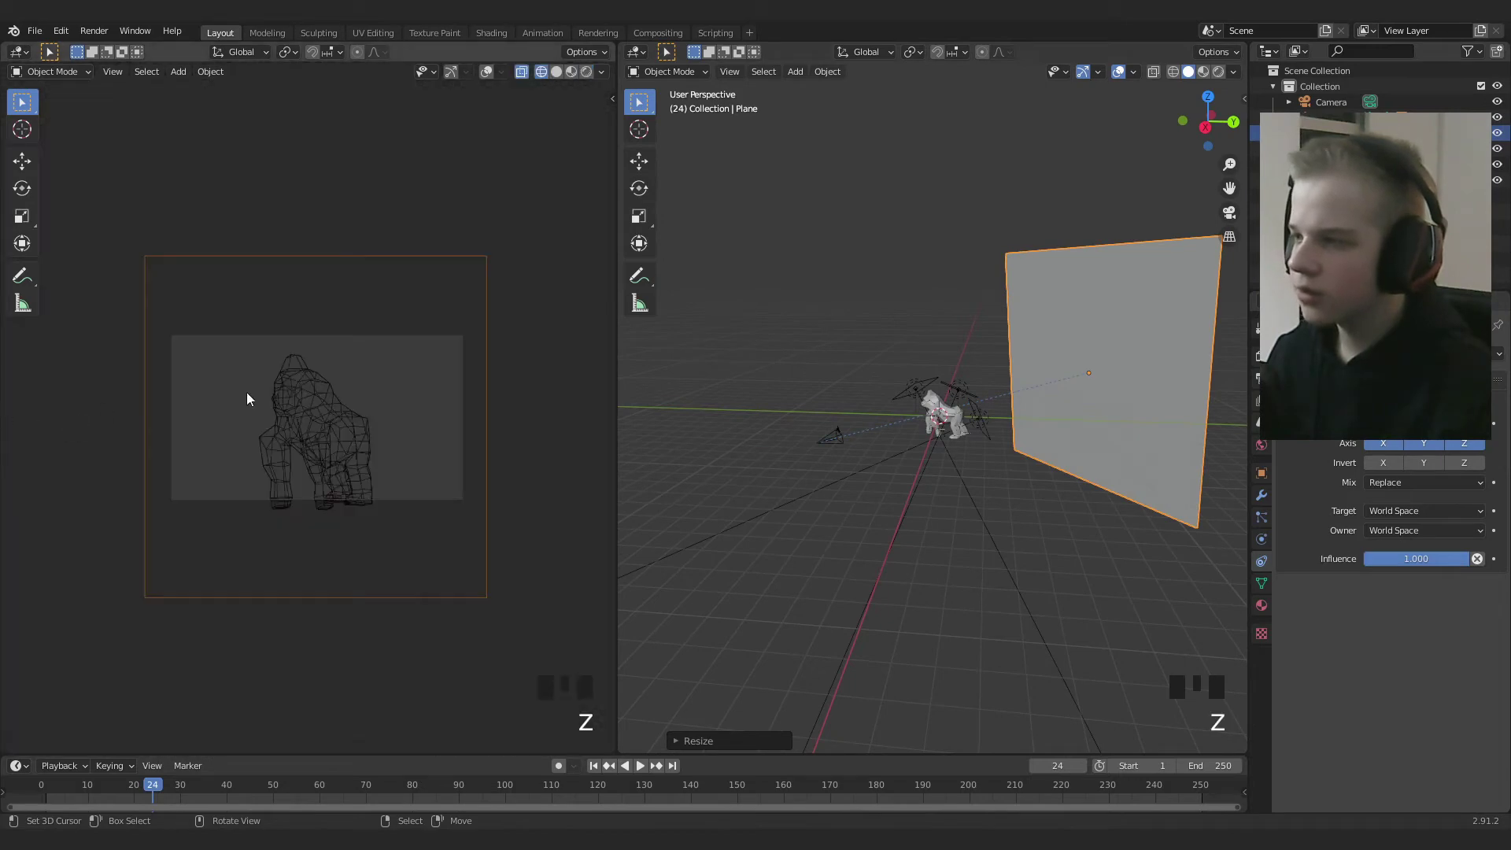
scroll("up", 3)
scroll("down", 3)
key("s")
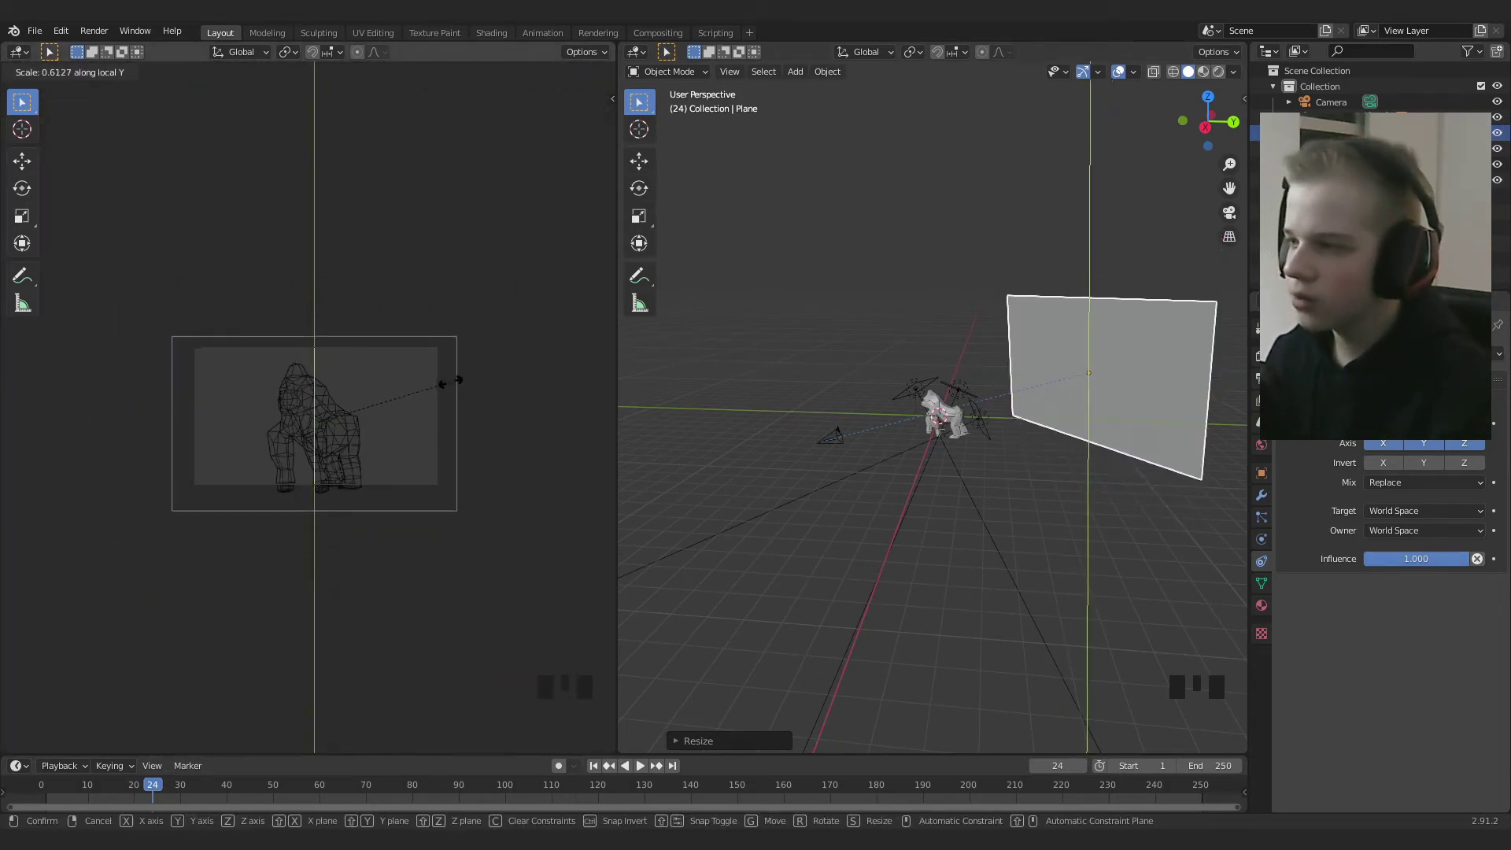
Shift the plane along its height so it frames the gorilla in the camera view
key("g")
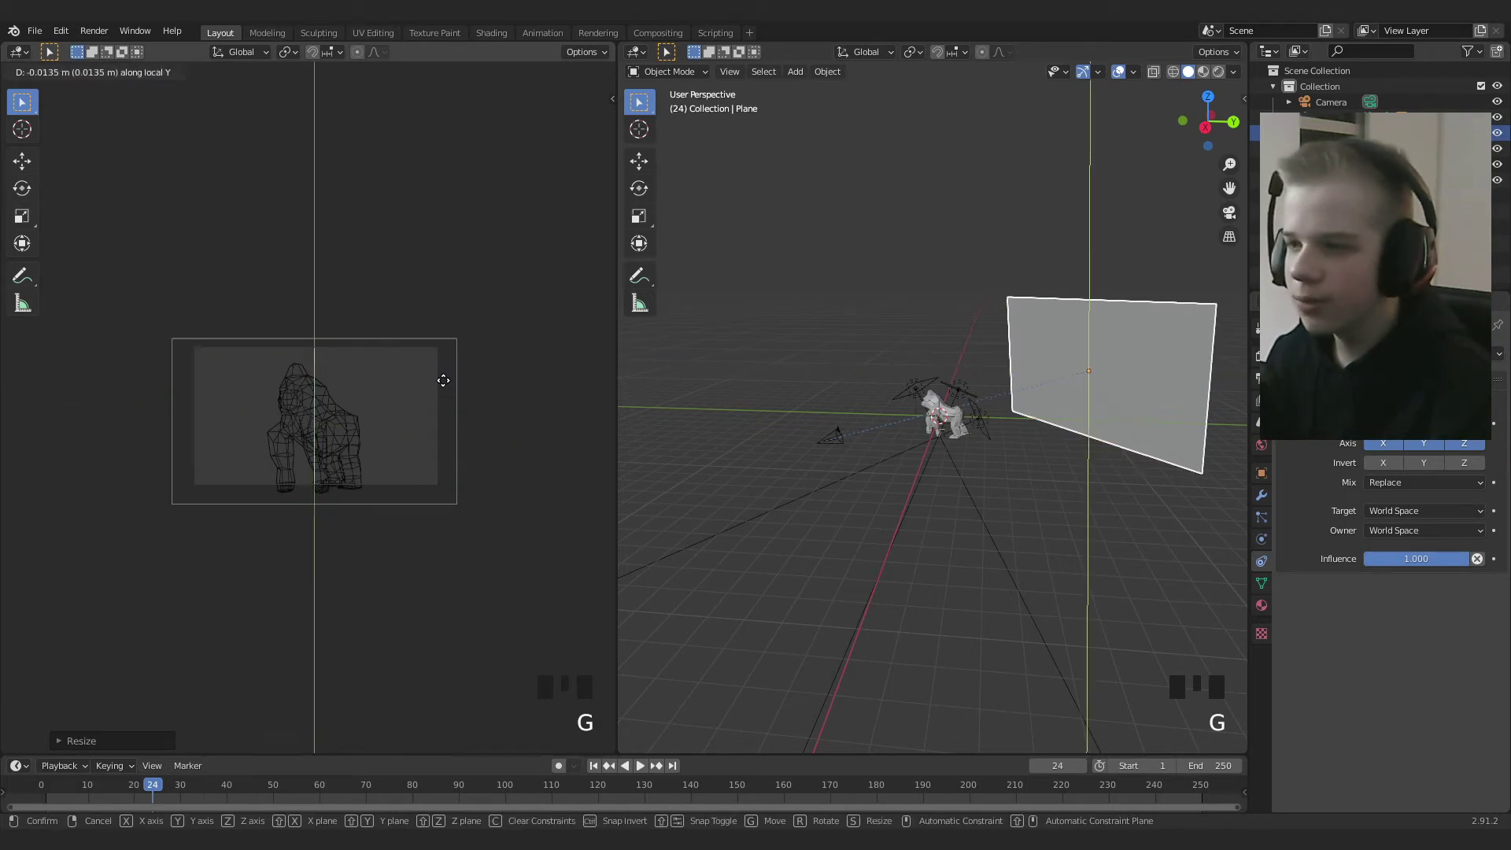
key("alt+a")
key("z")
key("z")
key("z")
key("z")
scroll("up", 3)
scroll("down", 3)
left_click_drag(1018, 412, 1043, 397)
right_click(1052, 393)
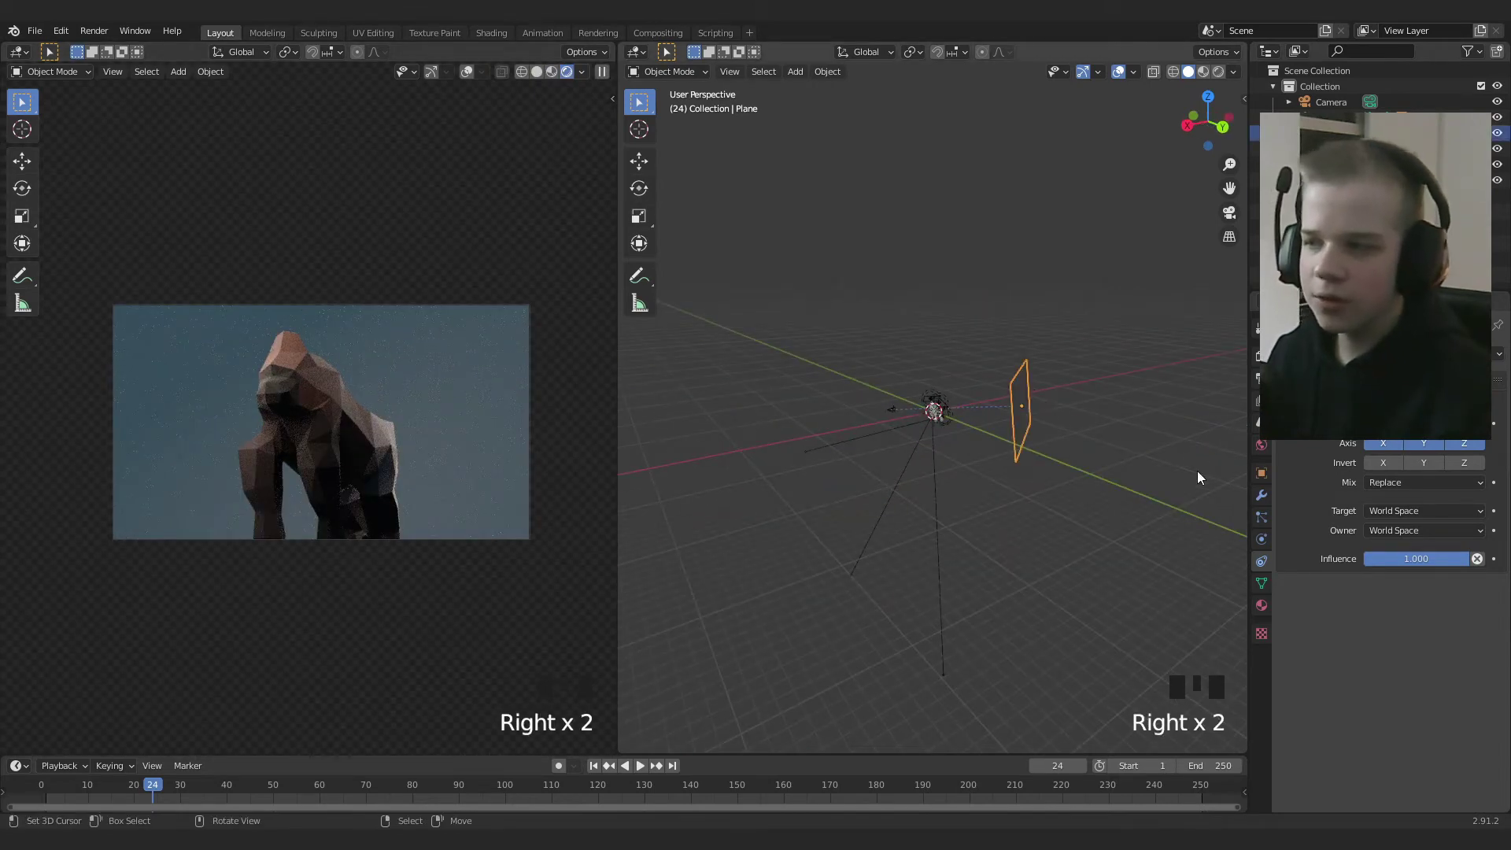
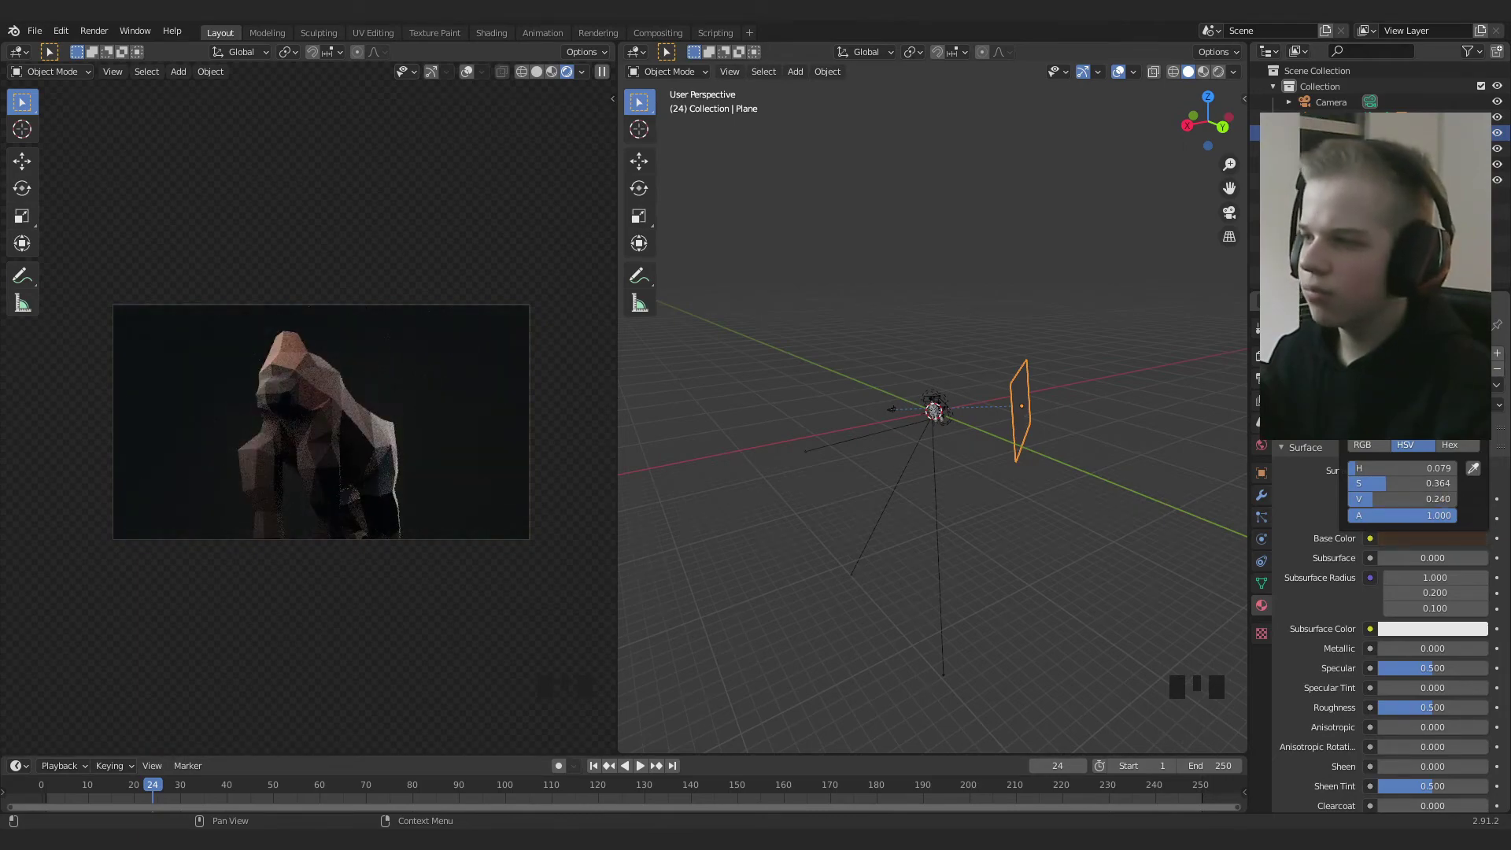
Set the backdrop plane's Principled BSDF base color to dark brown (HSV value 0.240)
scroll("up", 3)
key("alt+a")
scroll("down", 3)
scroll("up", 3)
middle_click(962, 469)
key("shift+a")
scroll("up", 3)
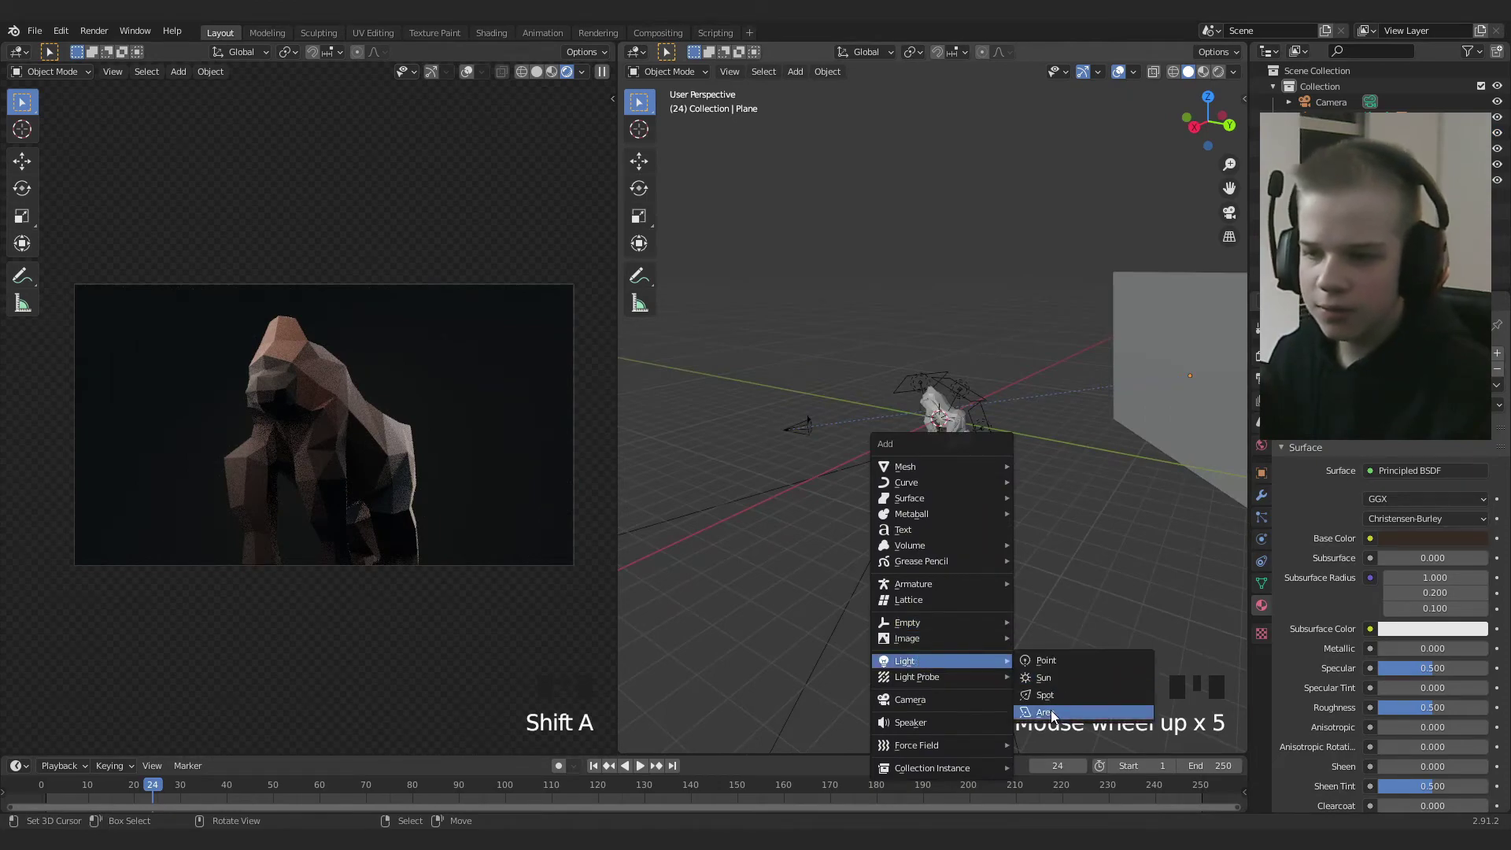
Add an area light and orbit to a top-down view of the scene
key("g")
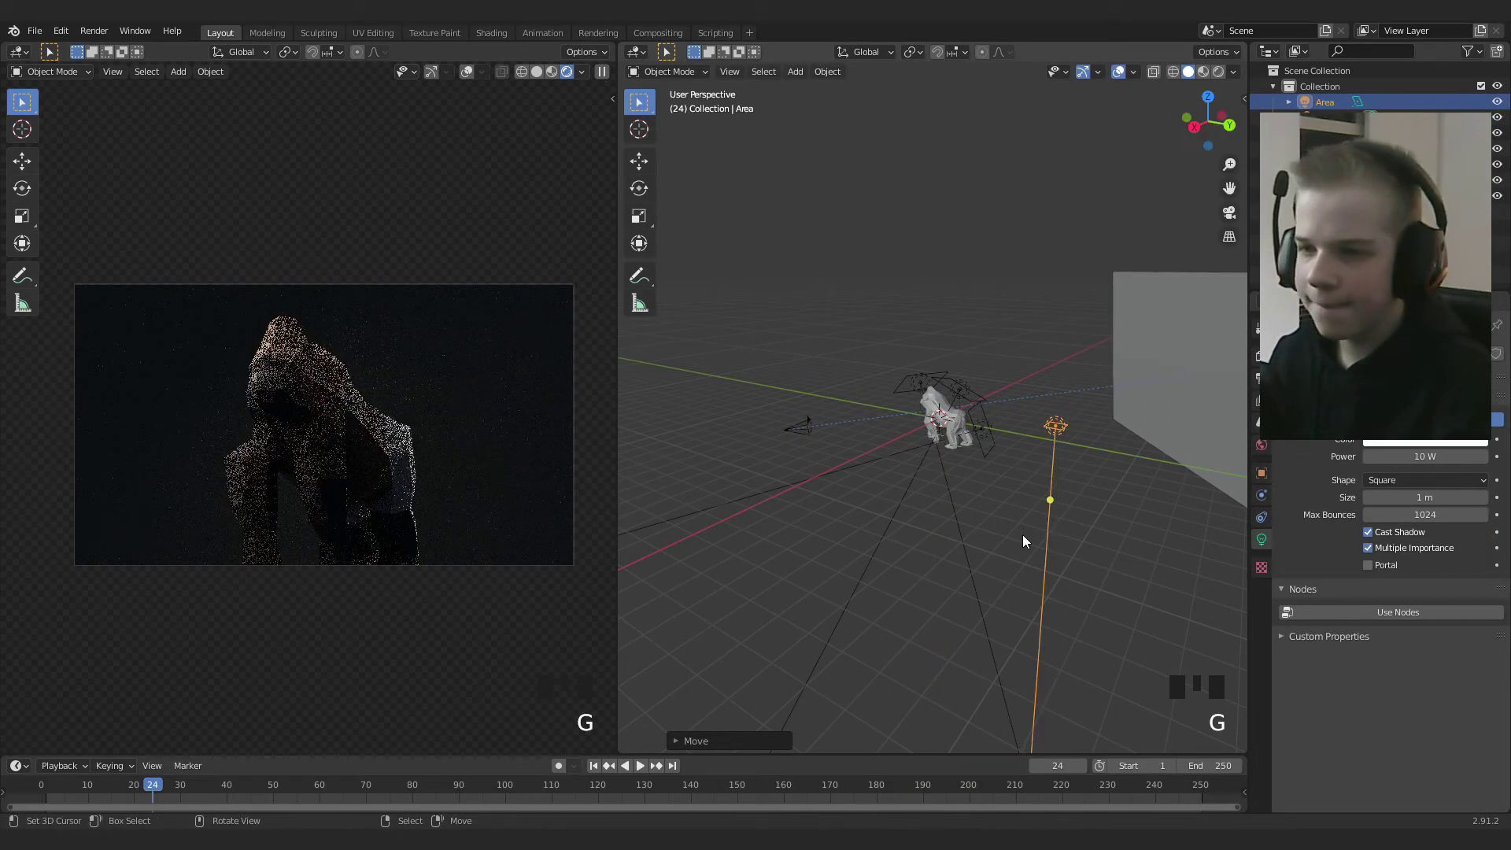
left_click_drag(1194, 566, 1058, 523)
scroll("down", 3)
left_click_drag(1063, 523, 1053, 469)
scroll("up", 3)
left_click_drag(1081, 459, 1005, 313)
right_click(1005, 314)
right_click(972, 360)
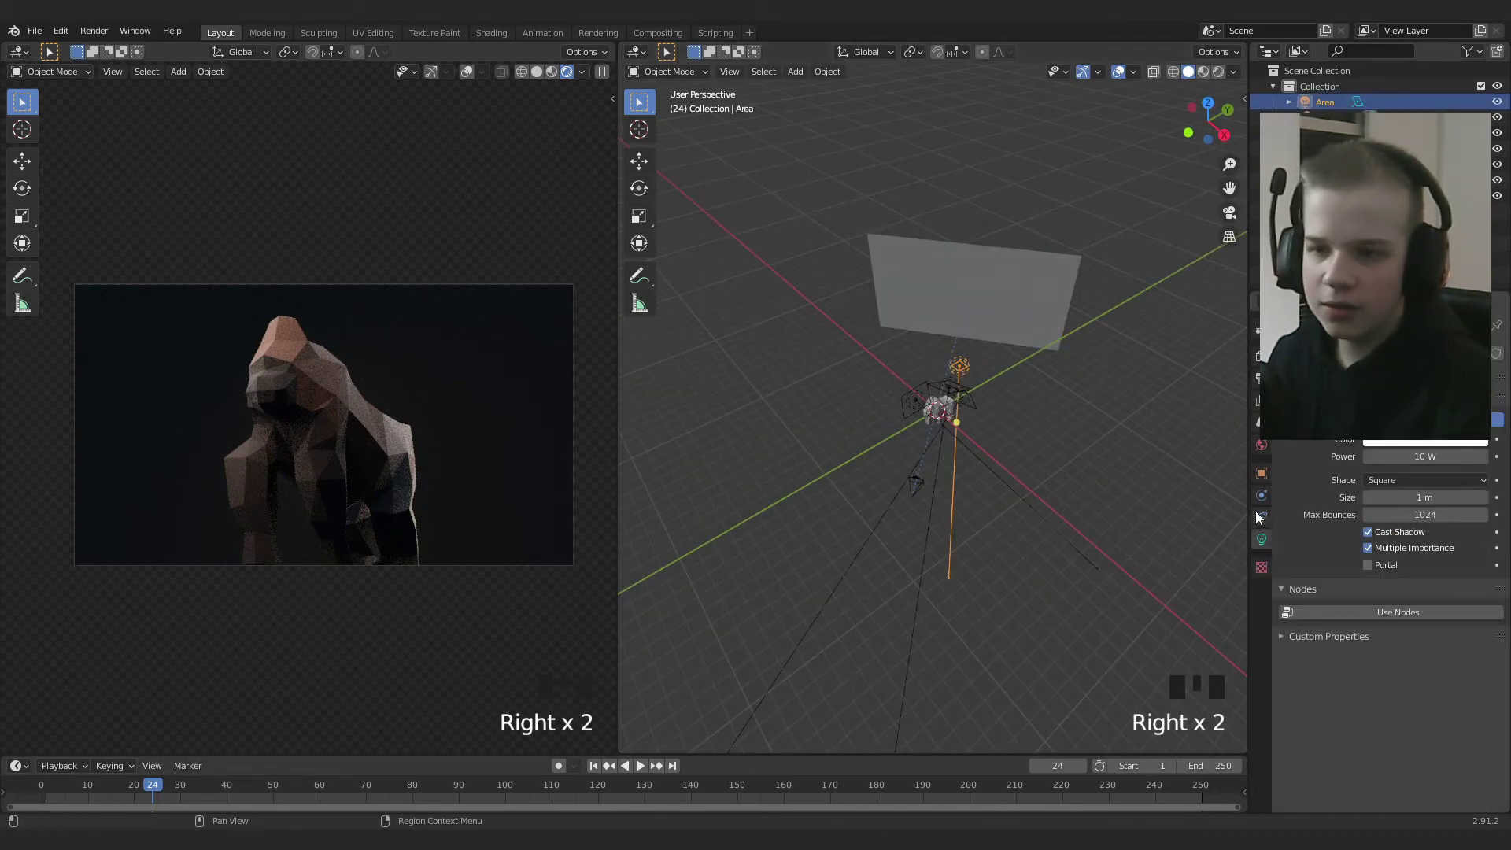
left_click(1266, 521)
left_click(1270, 499)
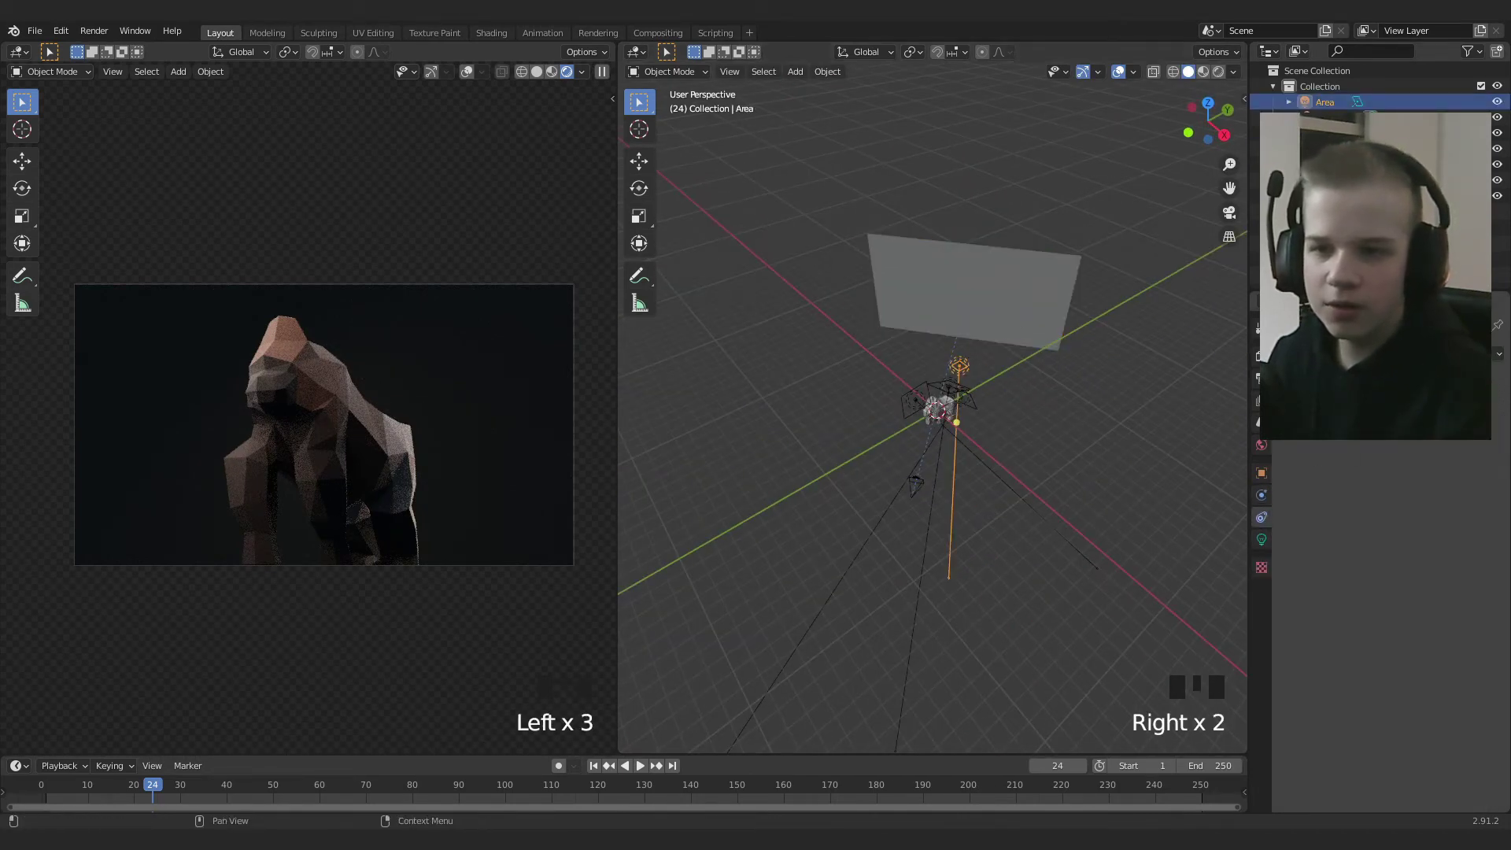
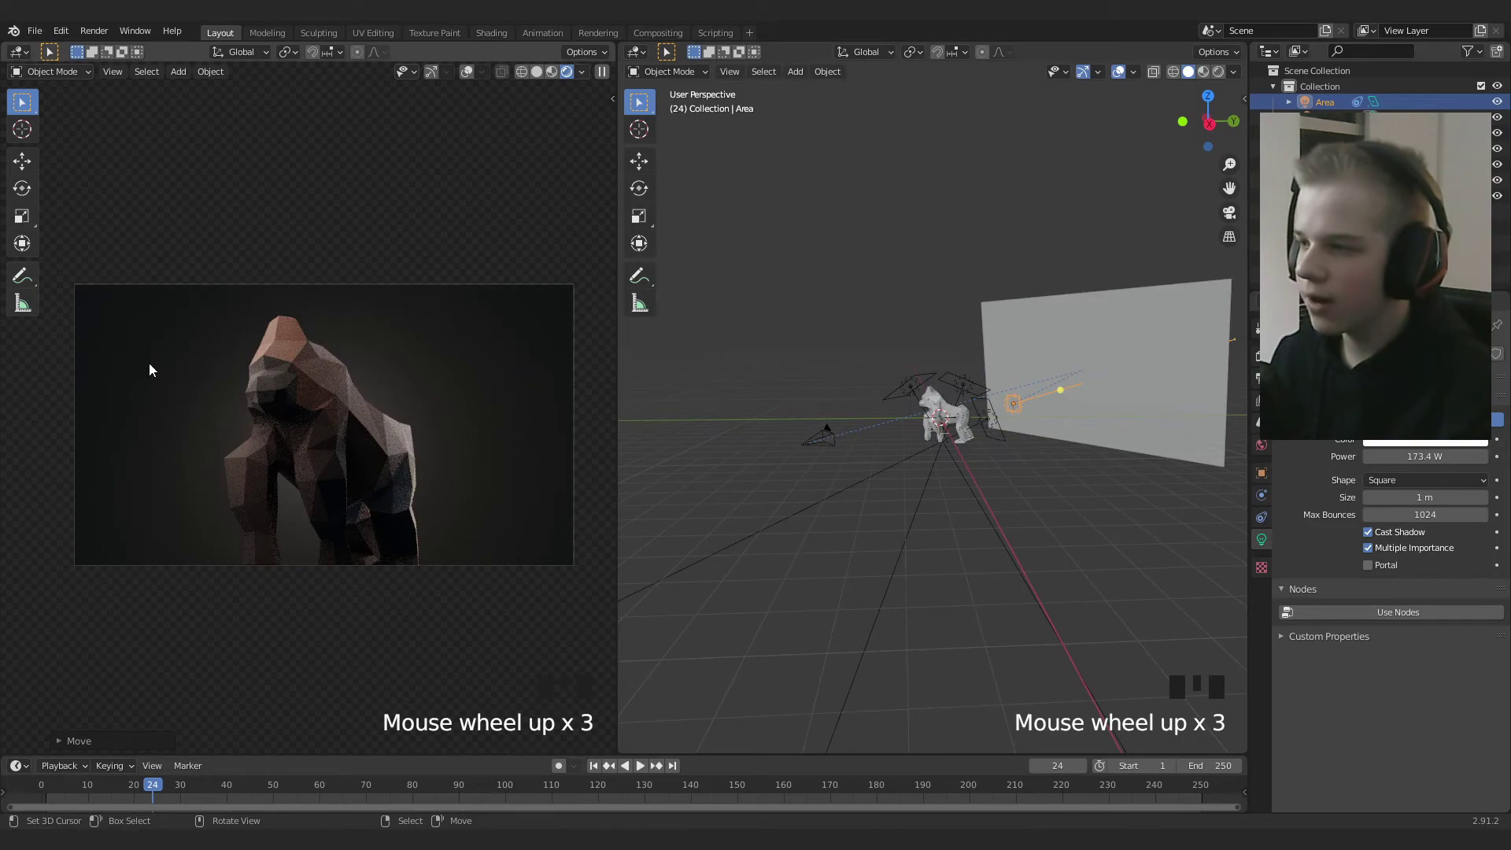
Move the area light behind the gorilla, enlarge it and set power to 227.3 W
scroll("down", 3)
scroll("up", 3)
left_click_drag(1072, 443, 385, 450)
key("g")
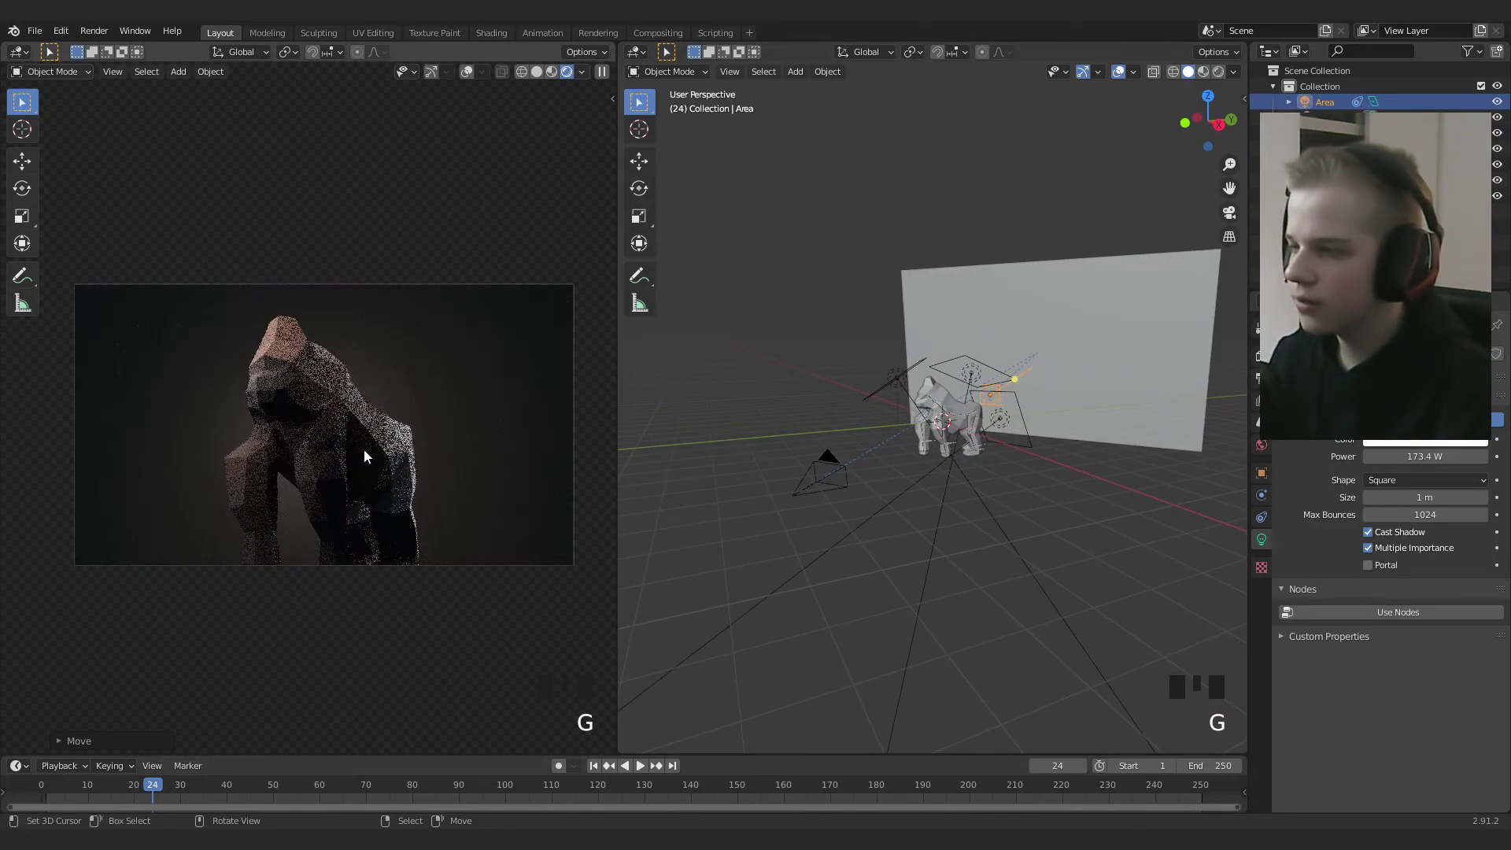
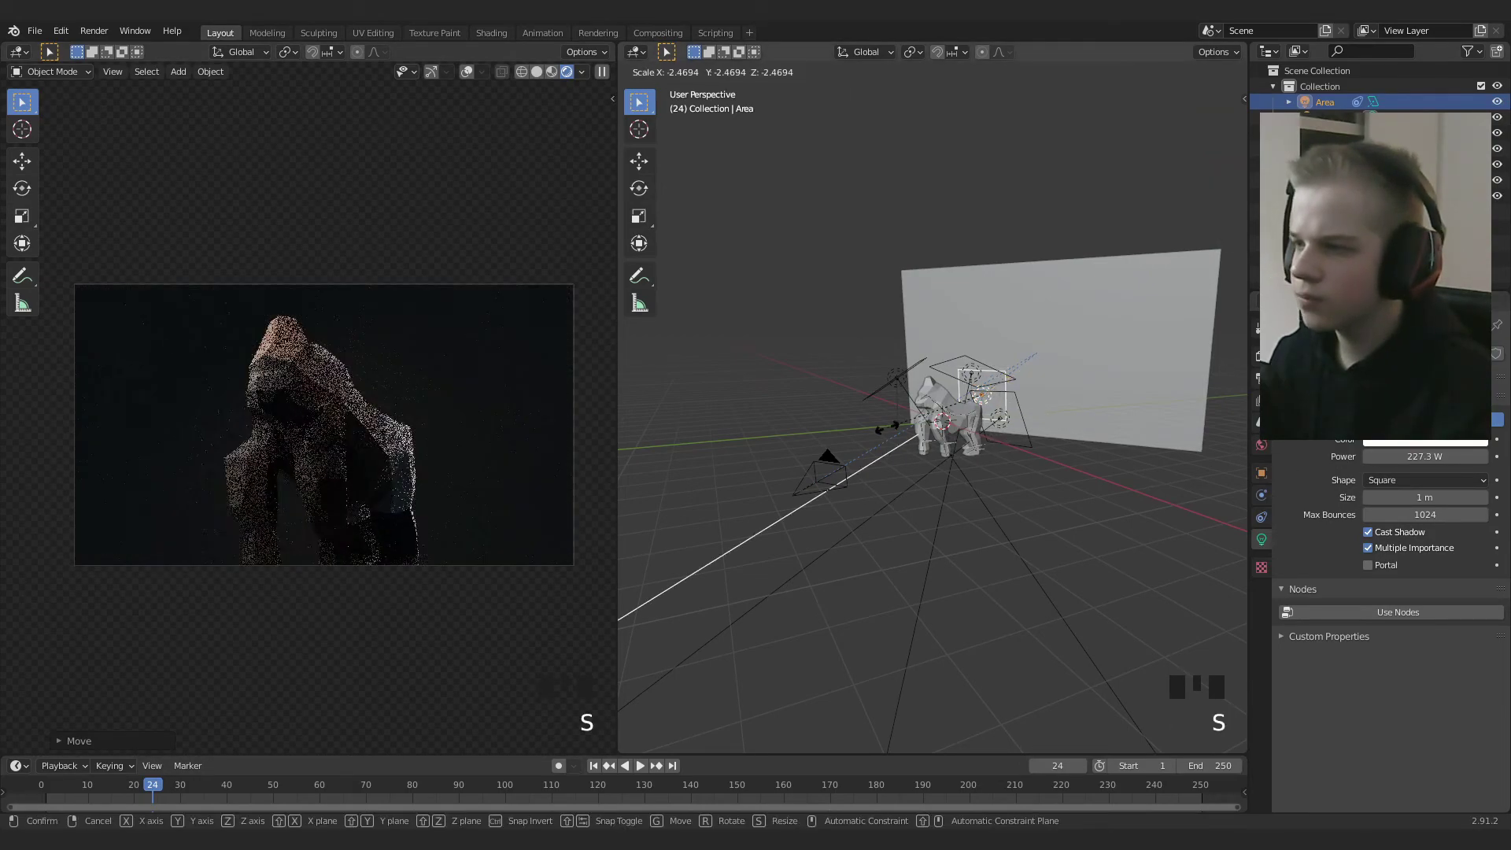
key("s")
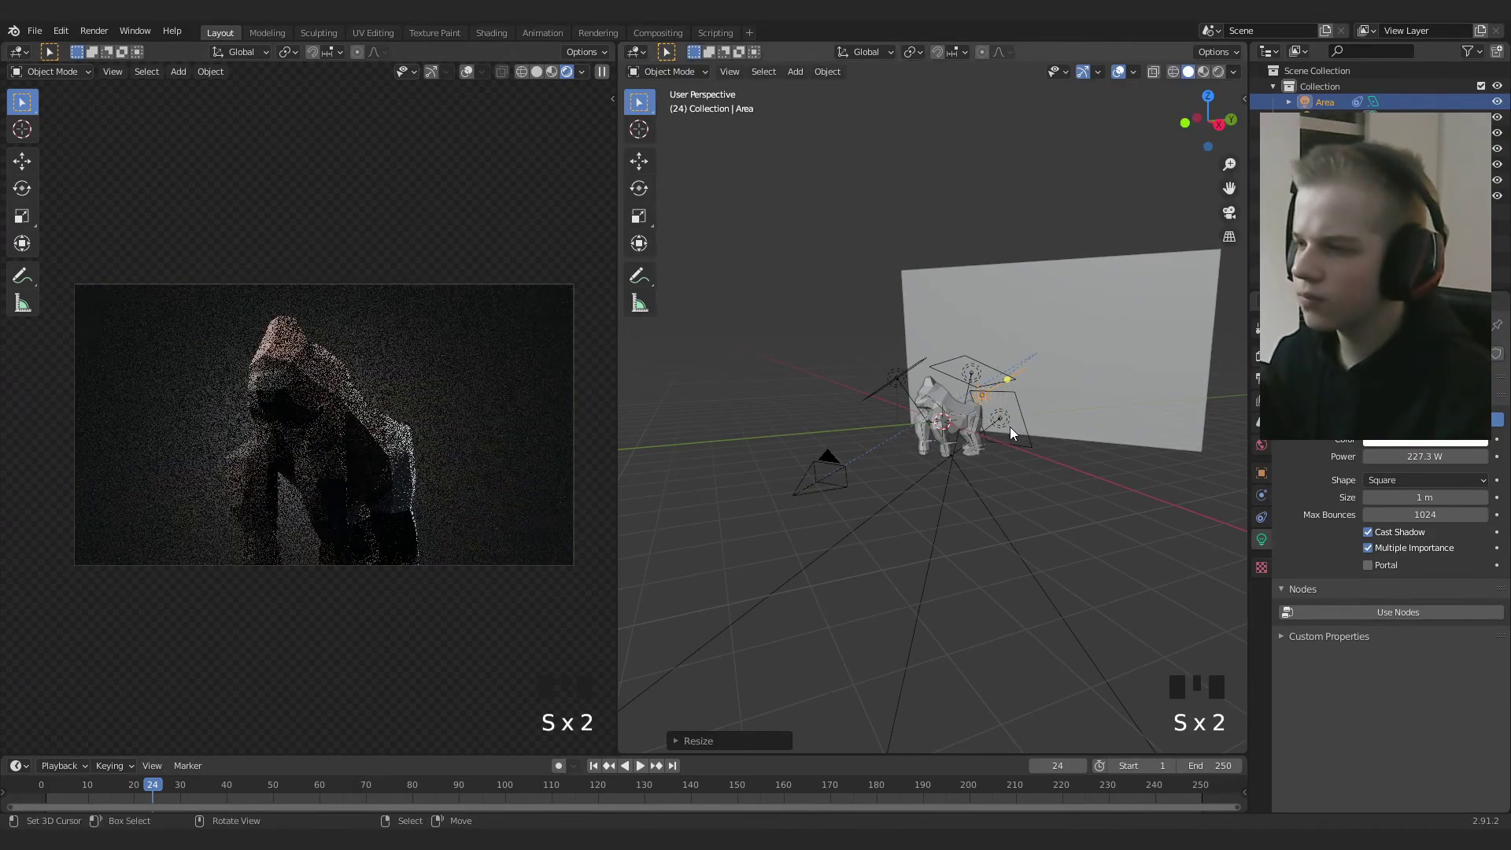
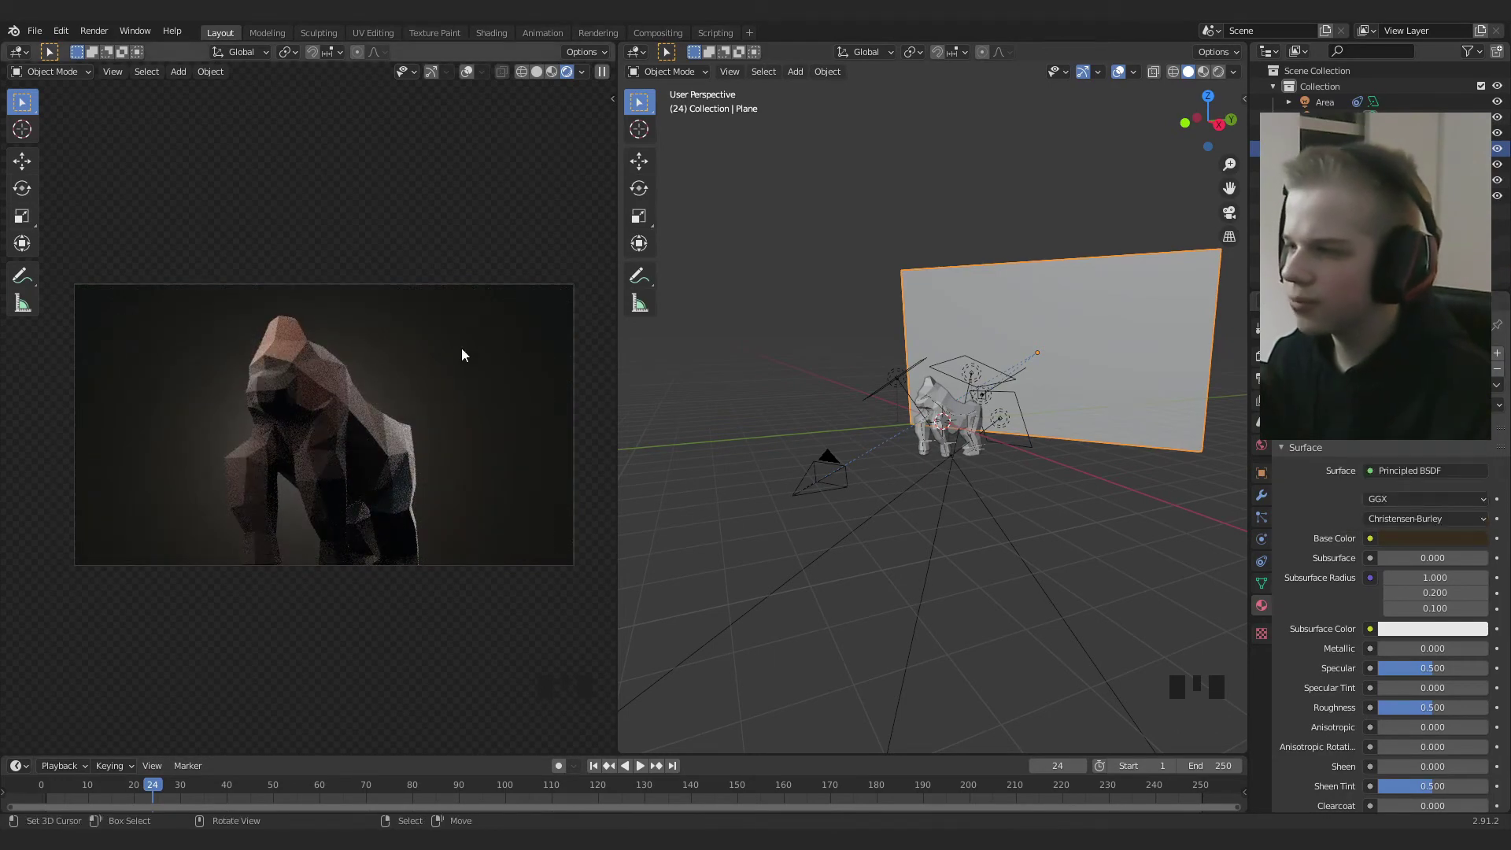
Scroll Render Properties to the Sampling panel showing 150 render and 32 viewport samples
scroll("down", 3)
scroll("up", 3)
scroll("down", 3)
scroll("down", 3)
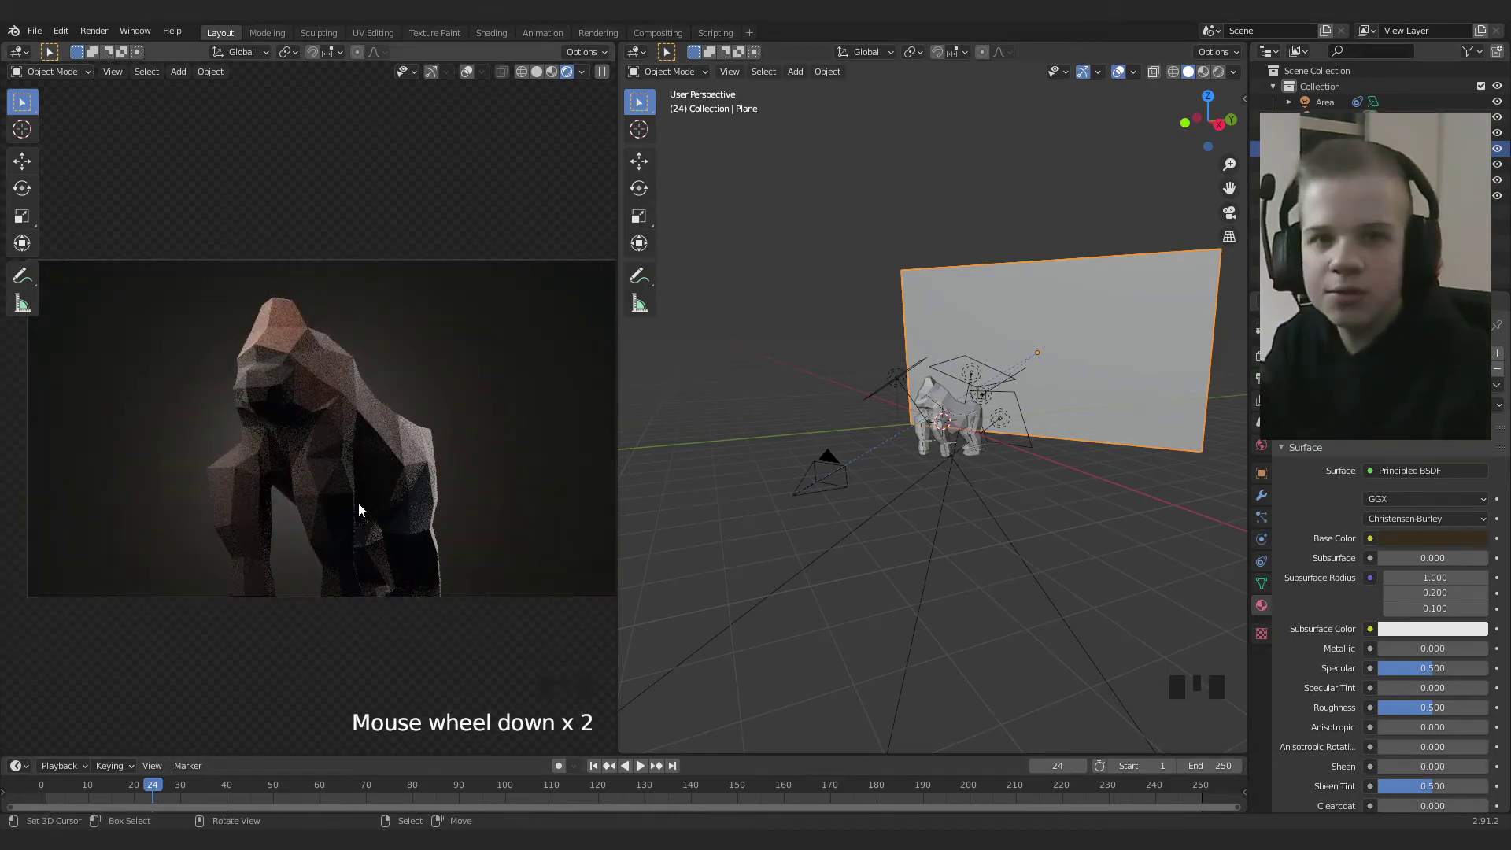
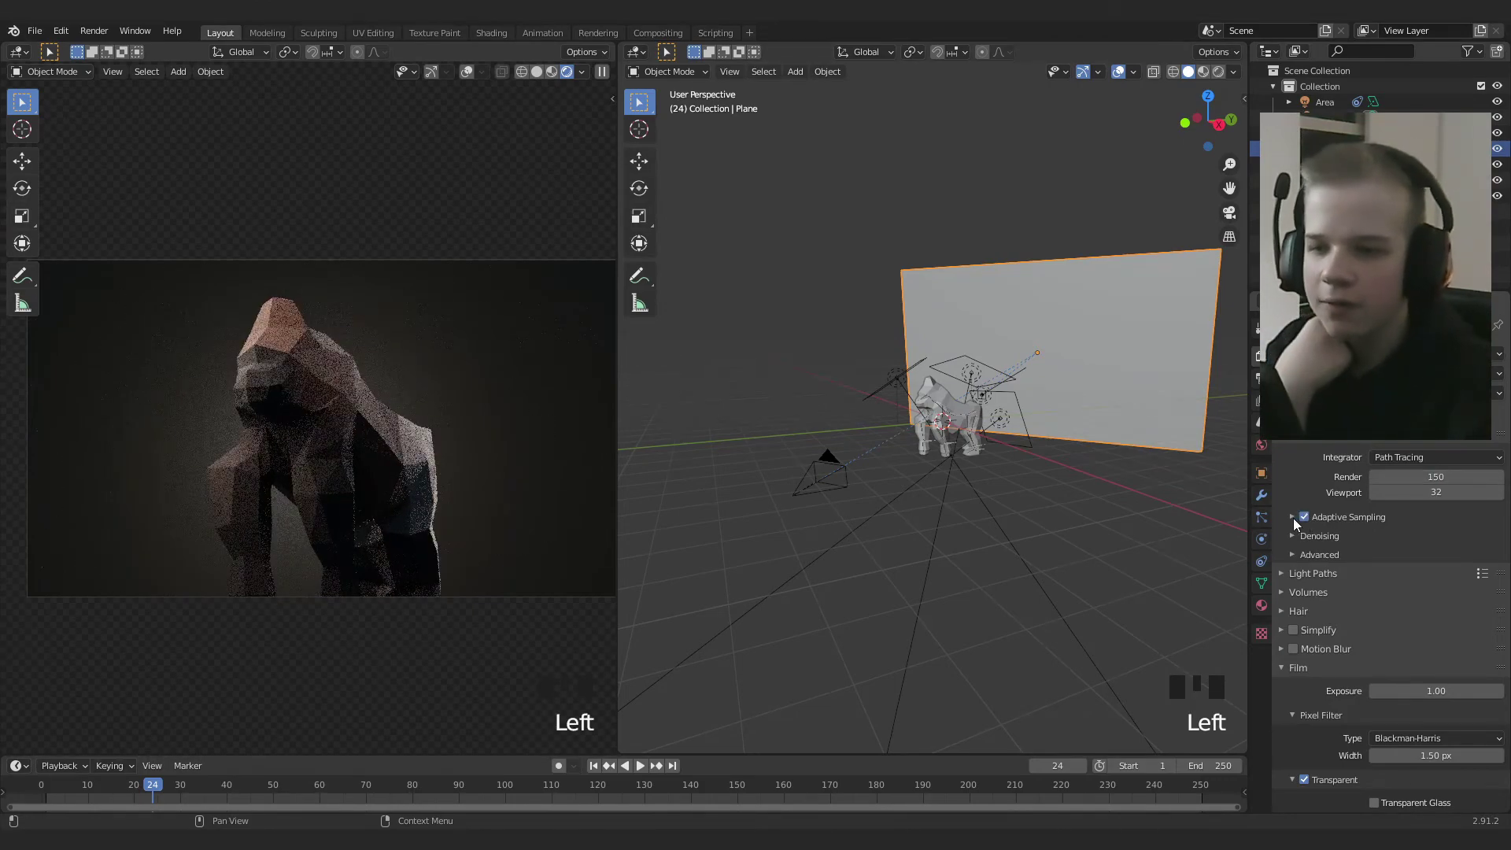
Review Film and Output settings (exposure 1.00) and set the camera viewport to Solid shading
left_click(1315, 521)
left_click_drag(1313, 538, 1334, 548)
left_click(1384, 562)
scroll("down", 3)
scroll("down", 3)
left_click_drag(1317, 731, 1430, 756)
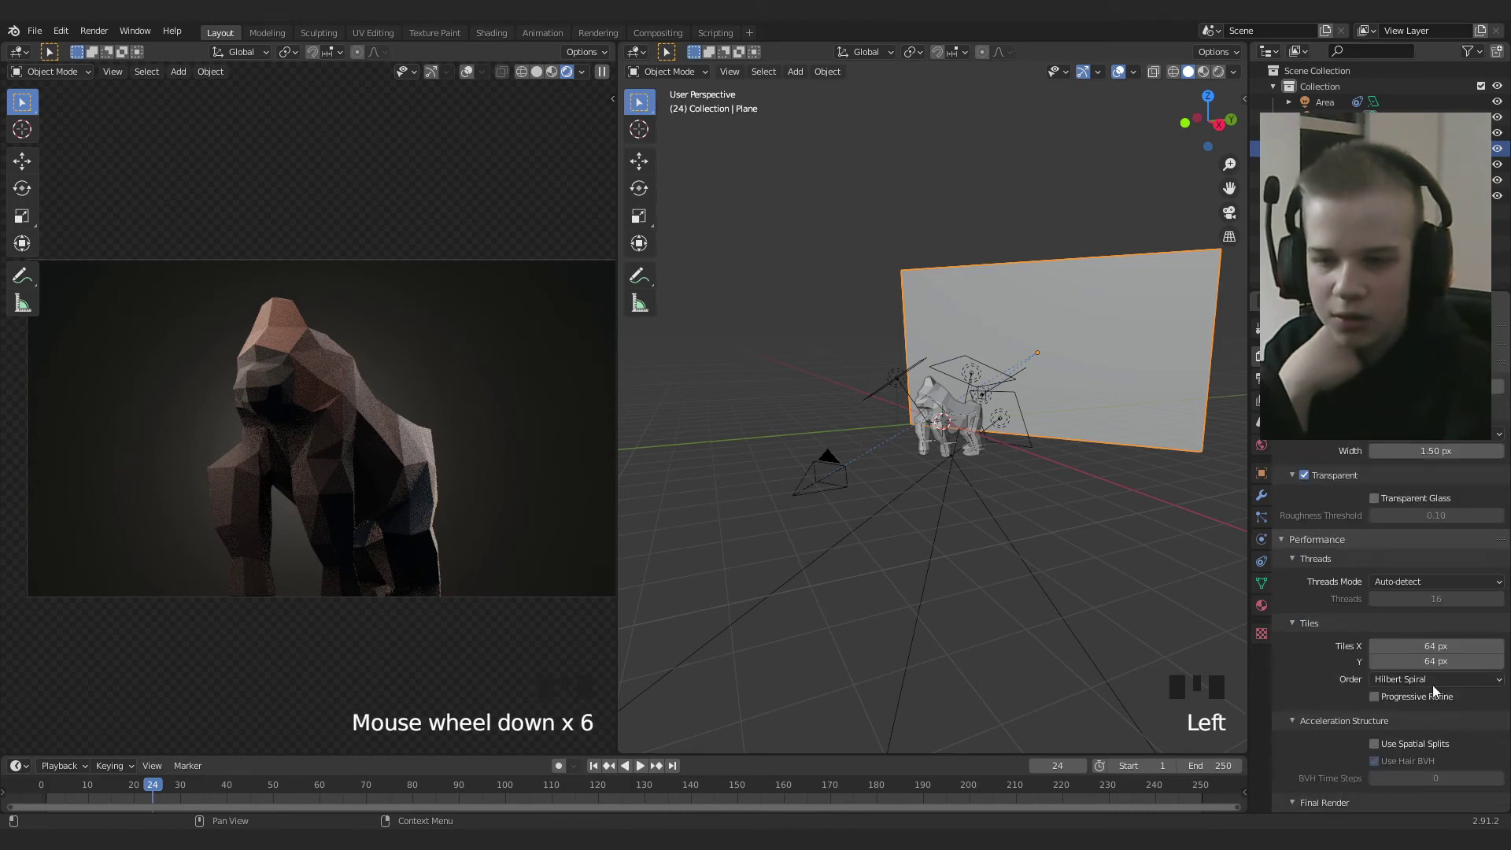
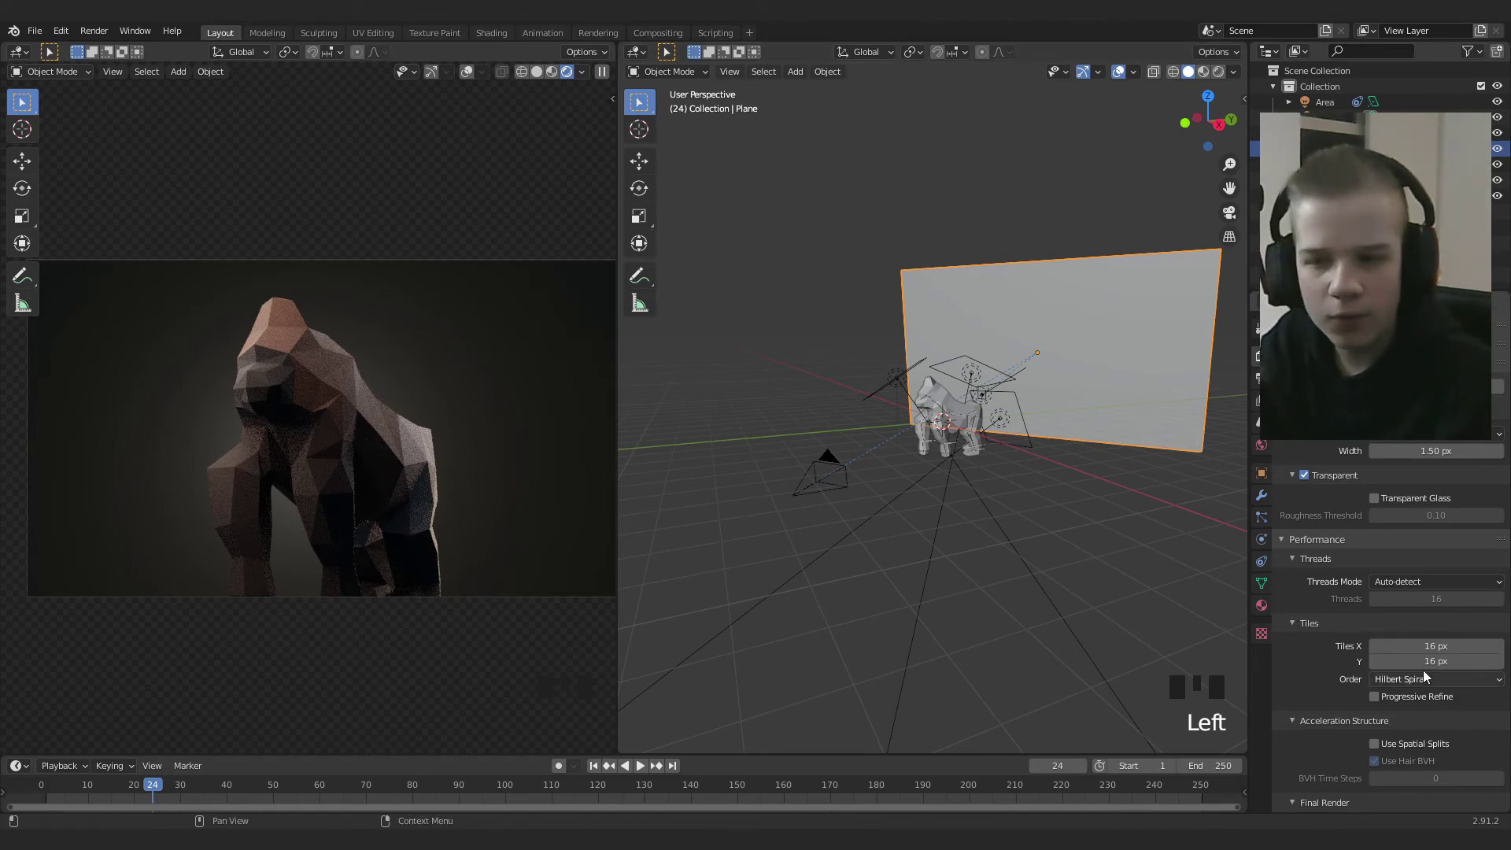
scroll("up", 3)
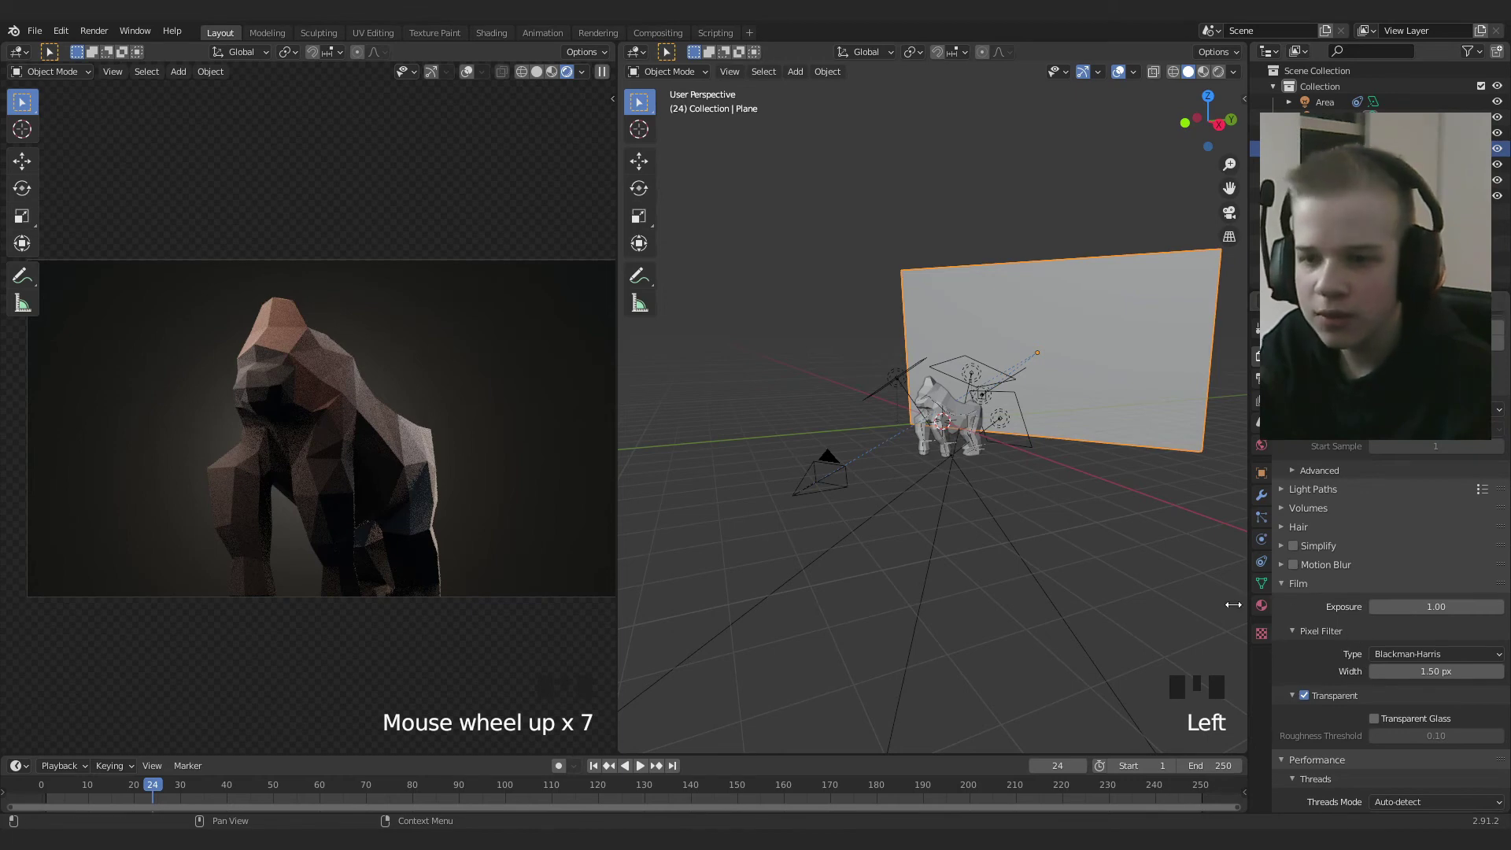
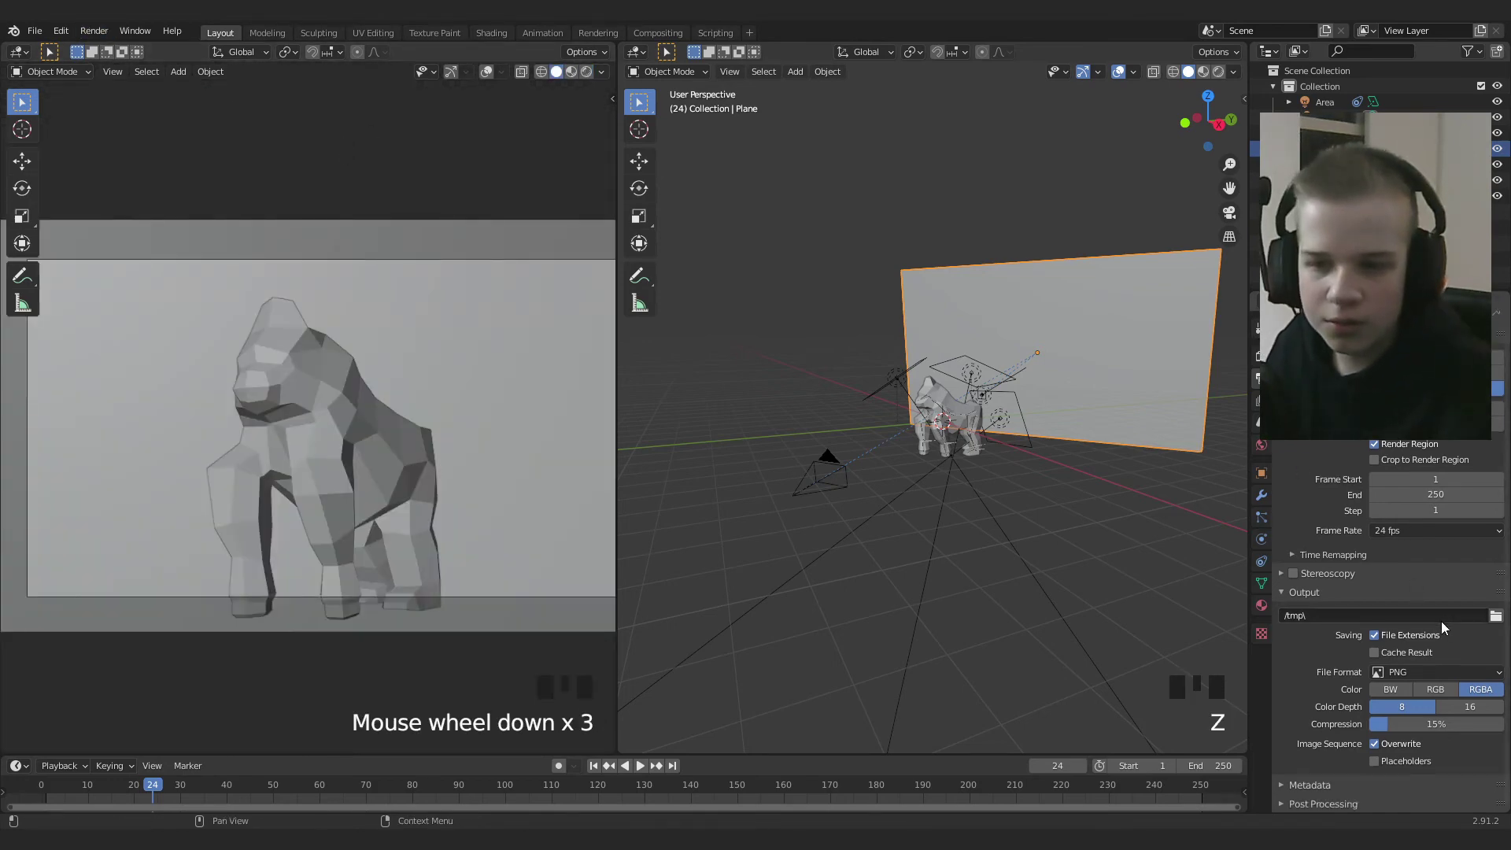
left_click_drag(1412, 673, 1325, 702)
scroll("down", 3)
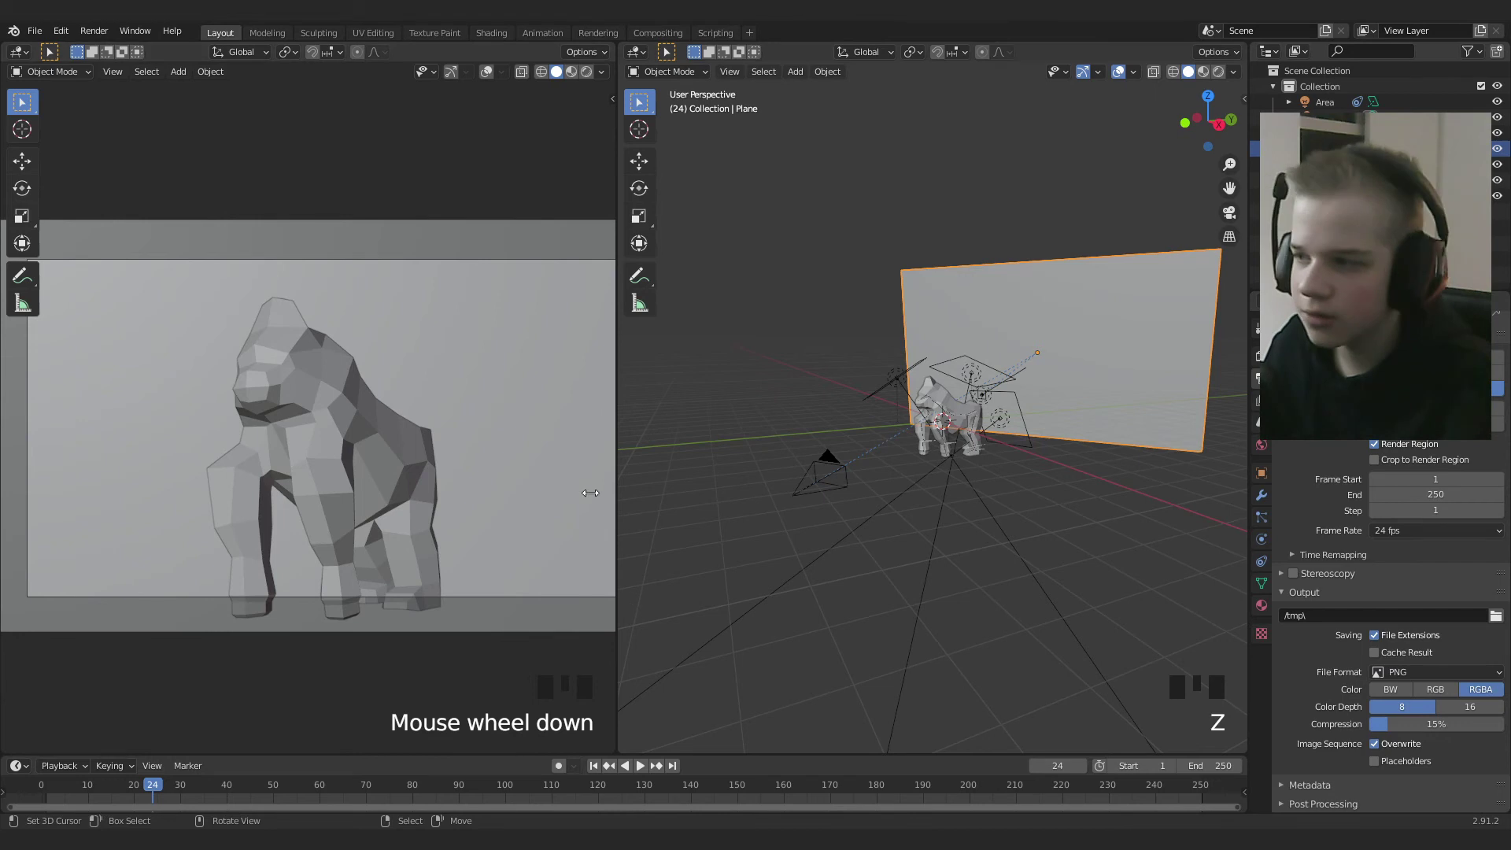
scroll("down", 3)
key("alt+a")
scroll("up", 3)
scroll("down", 3)
scroll("down", 3)
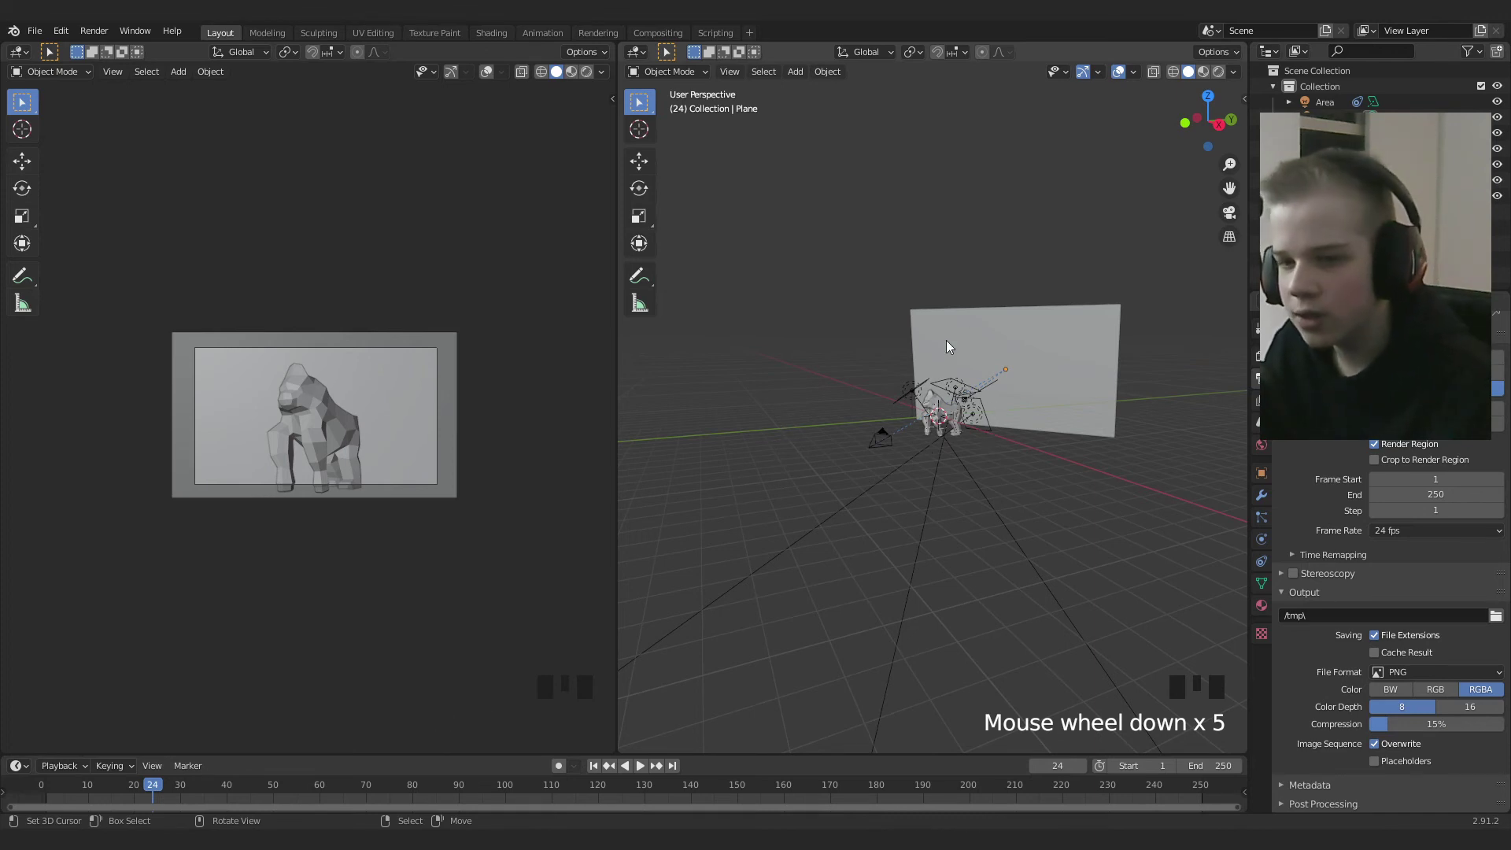